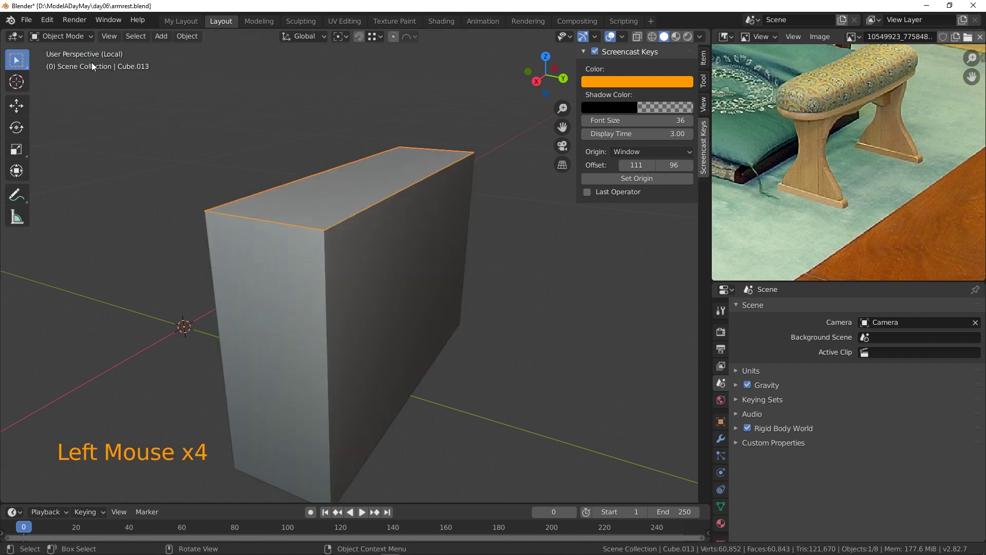
- Extrude the tall block's top face upward slightly to form a thin raised lip
left_click(72, 37)
left_click(366, 180)
key("g")
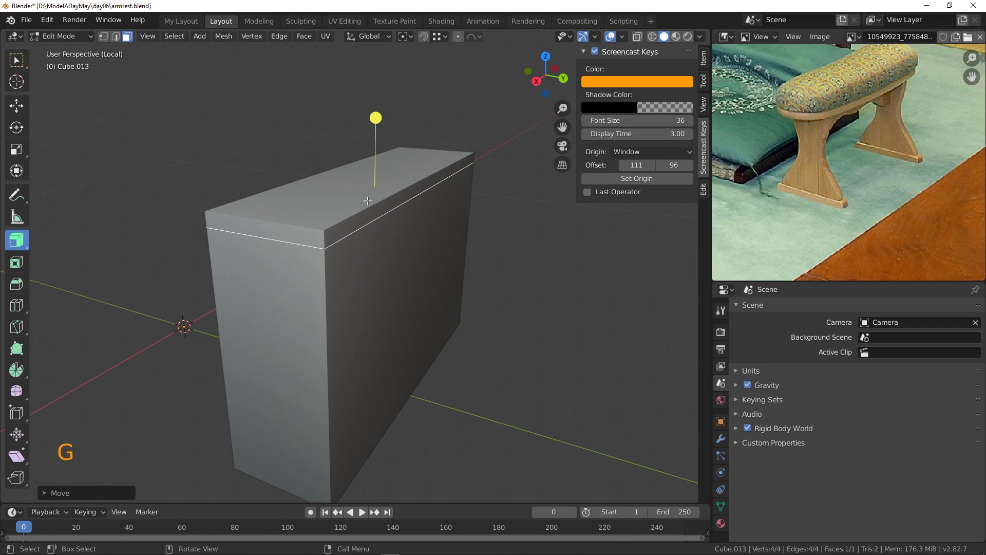
key("e")
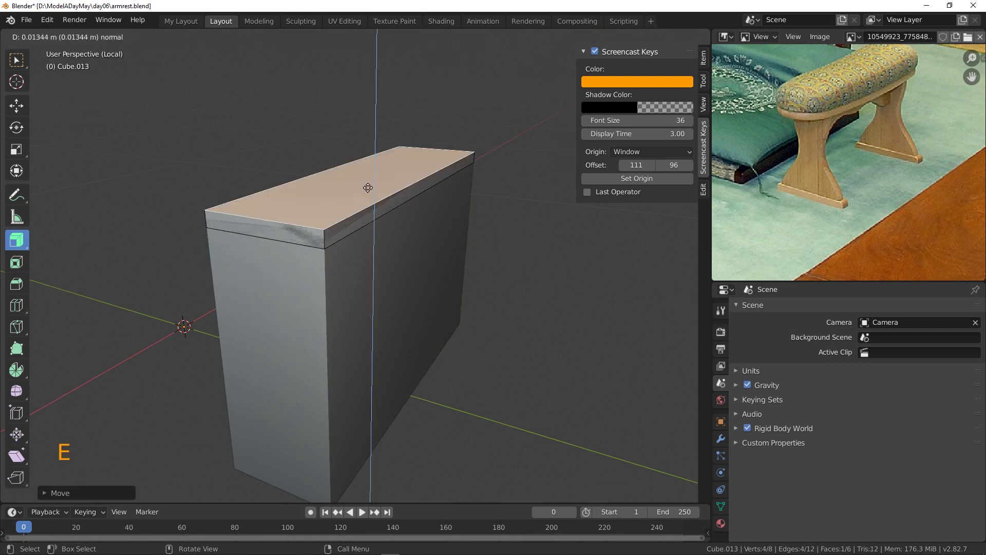
key("KP_7")
scroll("down", 3)
scroll("up", 3)
middle_click(461, 279)
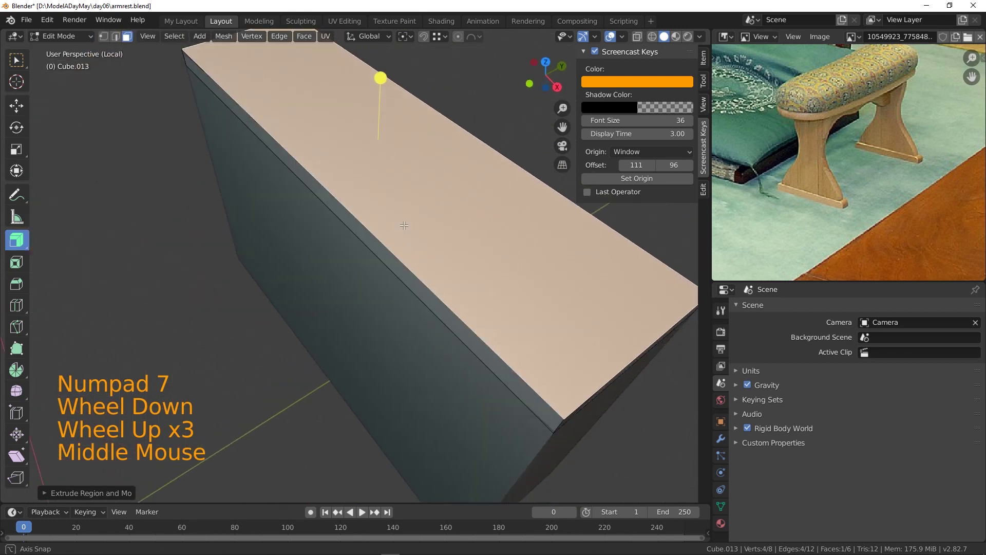
scroll("down", 3)
- Add evenly spaced loop cuts along the top, then pull the middle loop sideways with proportional falloff to curve the block
key("ctrl+r")
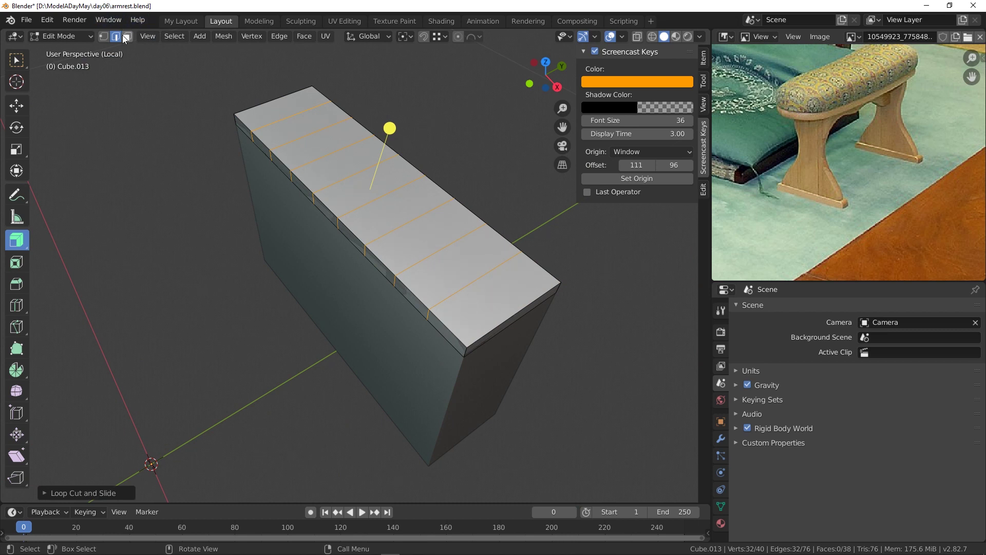
left_click(357, 173)
left_click(375, 198)
left_click(465, 40)
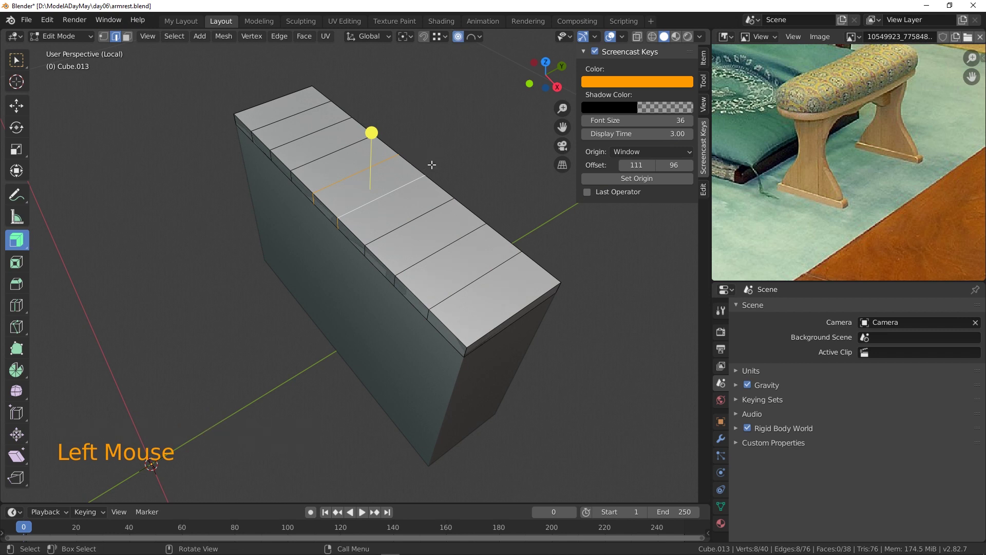
key("g")
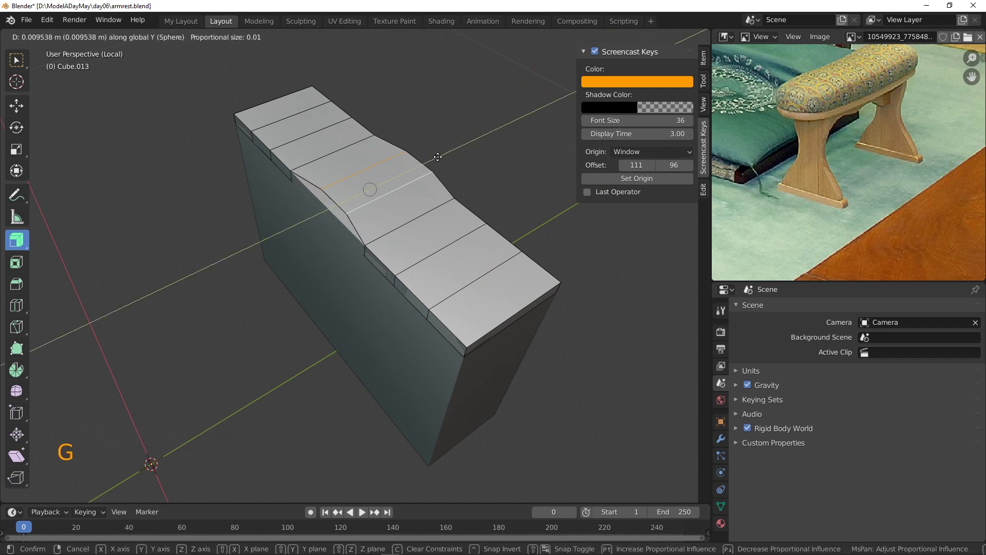
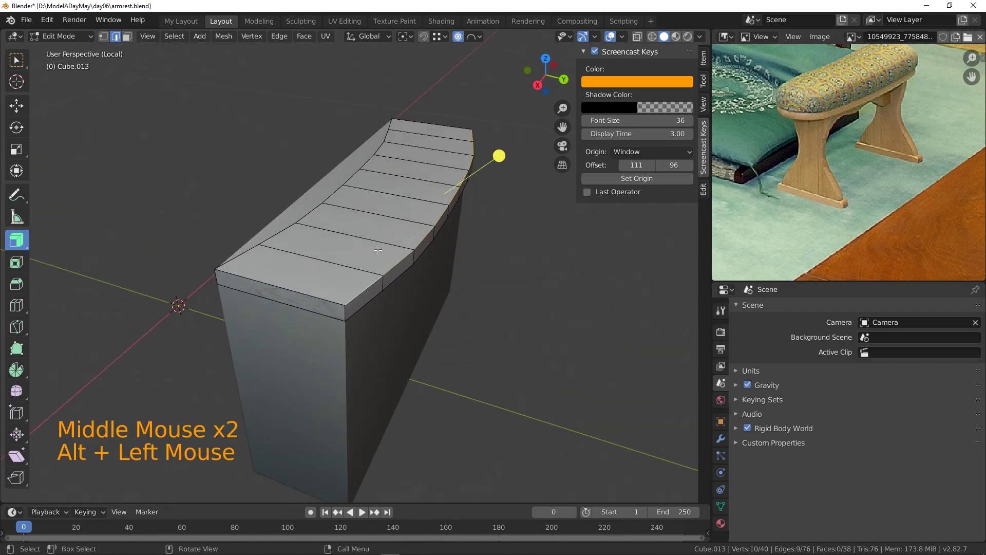
- Select and dissolve the two surplus cross-cut loops on the curved block
left_click(417, 263)
left_click(346, 313)
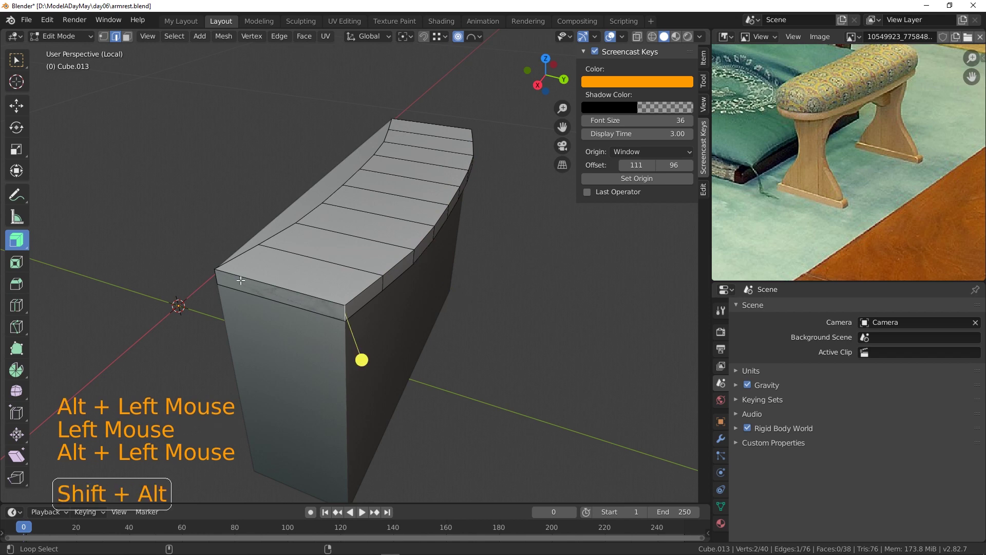
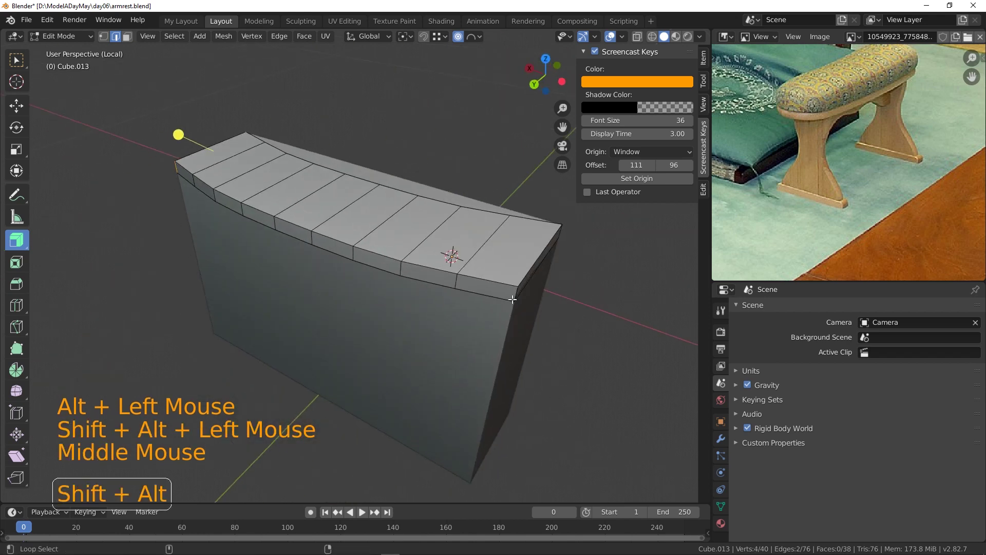
left_click(514, 291)
middle_click(562, 290)
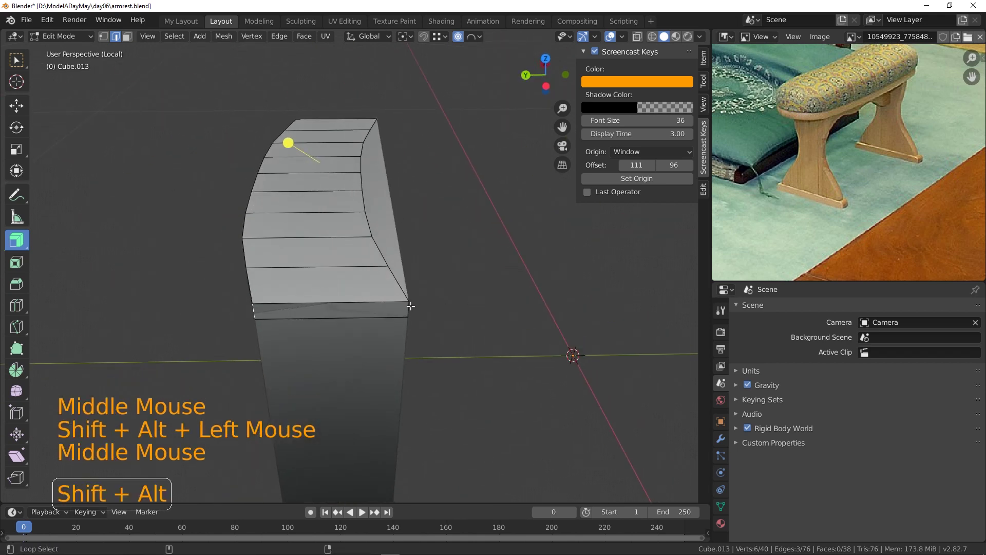
left_click(409, 303)
middle_click(368, 278)
left_click(393, 296)
key("x")
middle_click(273, 297)
left_click(221, 290)
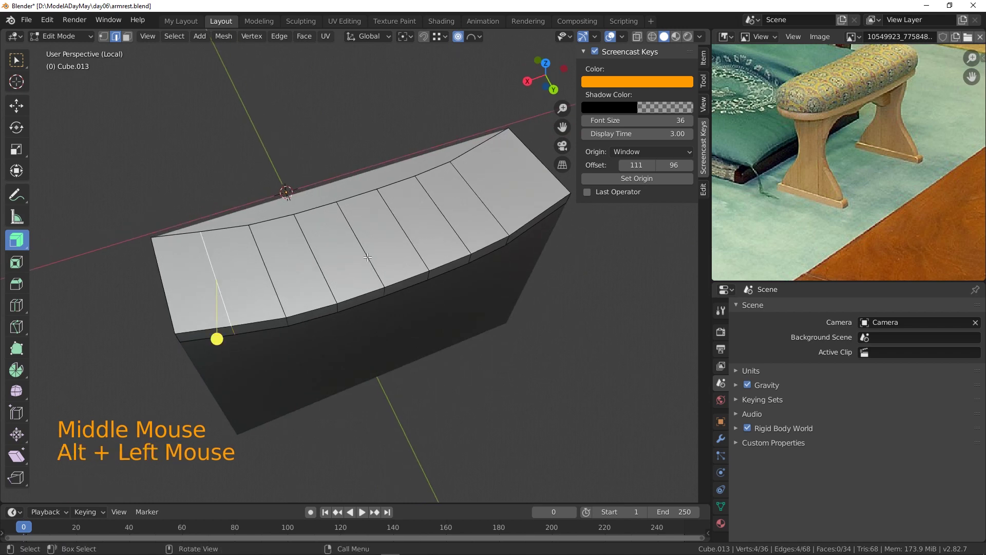
key("x")
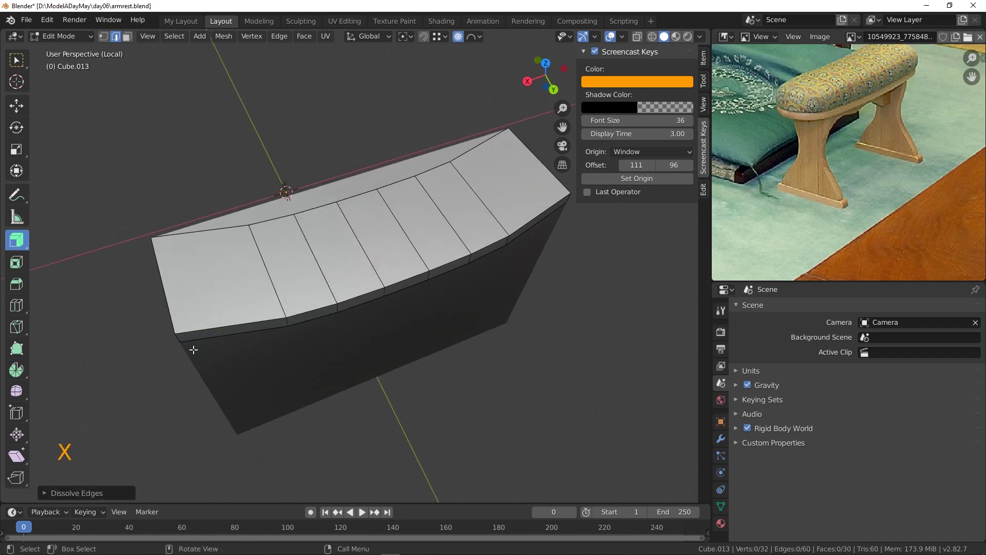
- Select the vertical corner edges at both ends and bevel them into smooth rounded curves
middle_click(219, 342)
left_click(373, 296)
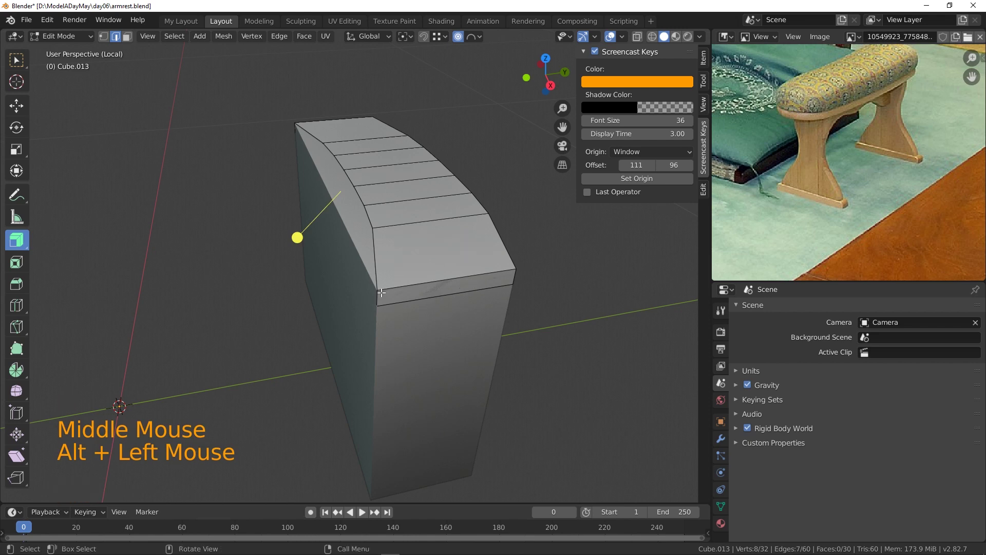
left_click(379, 291)
left_click(514, 272)
middle_click(398, 313)
left_click(226, 284)
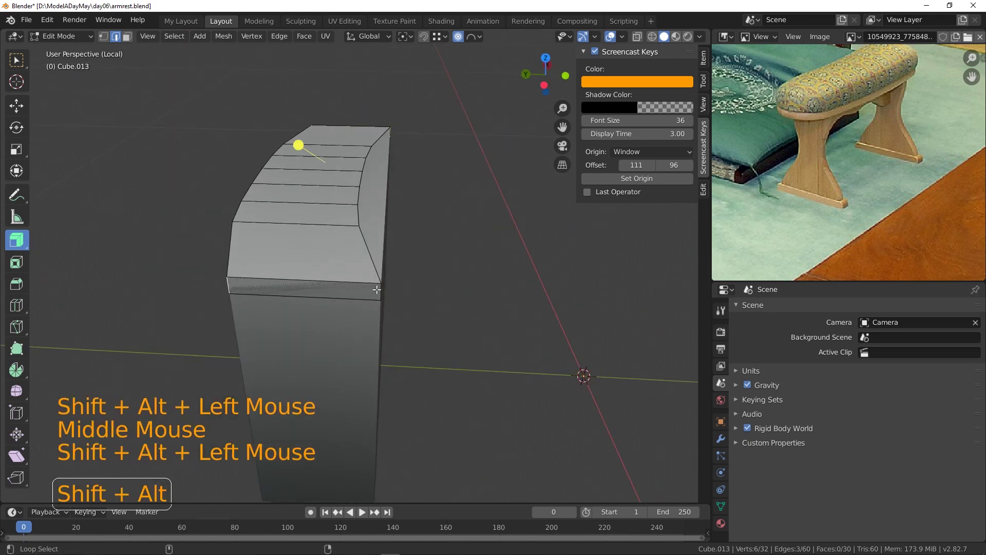
left_click(381, 286)
middle_click(447, 235)
key("ctrl+b")
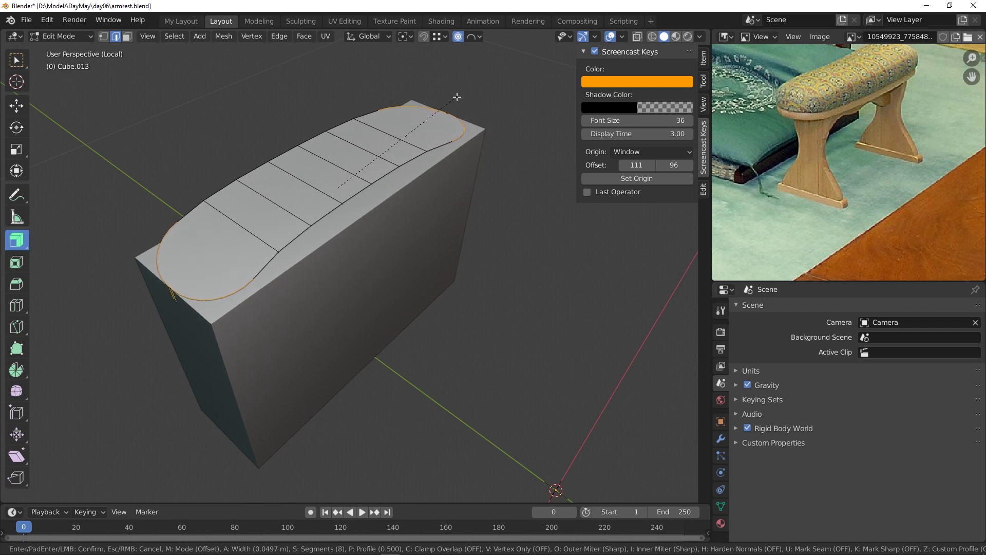
- Confirm the multi-segment bevel rounding the block's end corners
right_click(461, 99)
left_click(588, 288)
middle_click(519, 304)
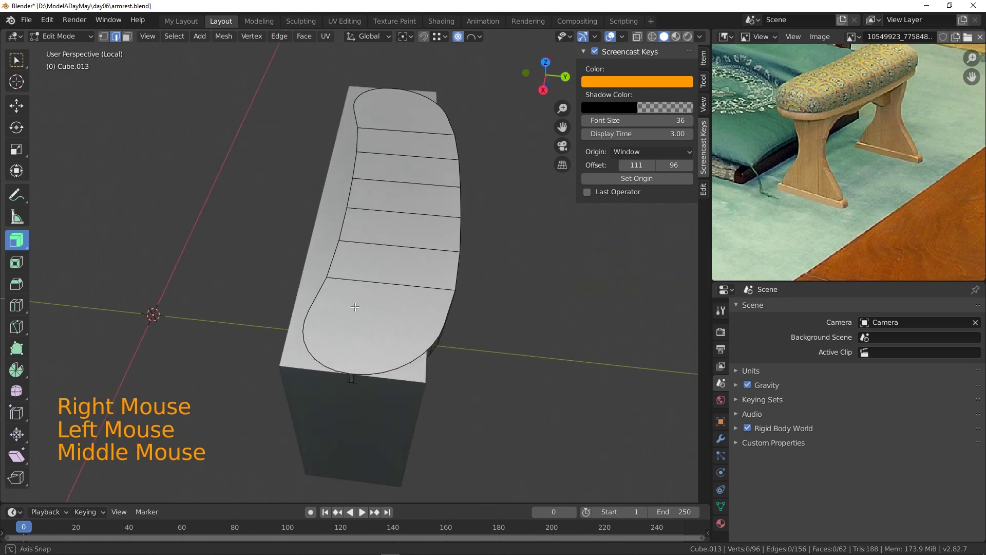
- Undo back step by step until the block is straight again without the lengthwise curve
key("ctrl+z")
key("ctrl+z")
key("ctrl+z")
key("ctrl+z")
key("ctrl+z")
key("ctrl+z")
key("ctrl+z")
key("ctrl+z")
key("ctrl+z")
key("ctrl+z")
key("ctrl+z")
key("ctrl+z")
key("ctrl+z")
key("ctrl+z")
key("ctrl+z")
key("ctrl+z")
key("ctrl+z")
key("ctrl+z")
key("ctrl+z")
middle_click(466, 289)
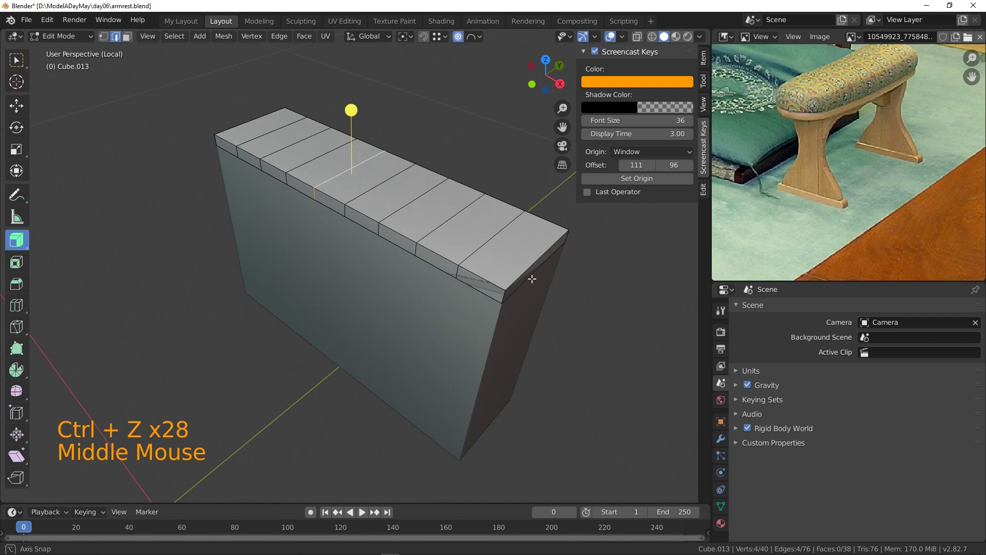
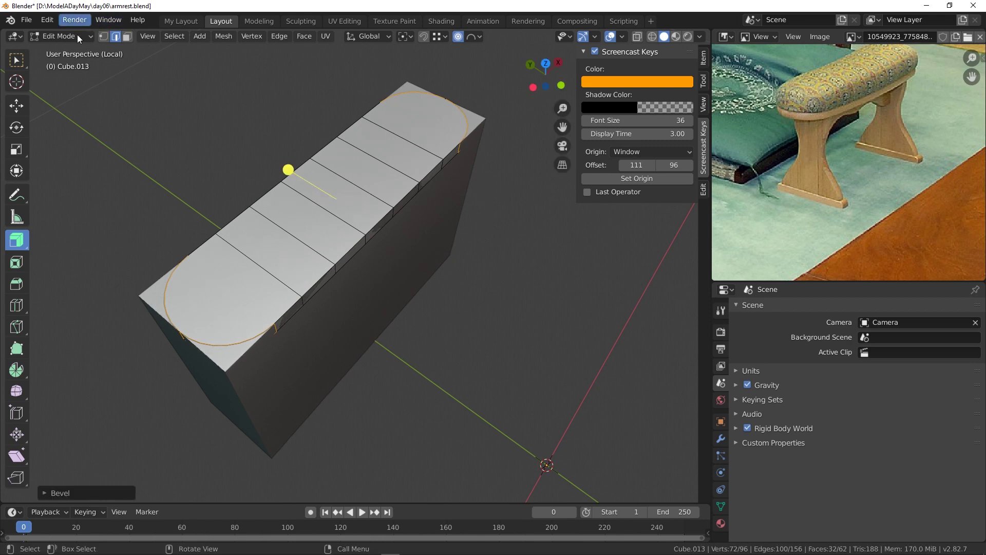
- Run Merge by Distance on the pill-shaped slab, removing four duplicate vertices
left_click(107, 38)
middle_click(305, 237)
key("KP_Divide")
key("KP_Divide")
scroll("up", 3)
middle_click(349, 275)
middle_click(399, 299)
middle_click(400, 295)
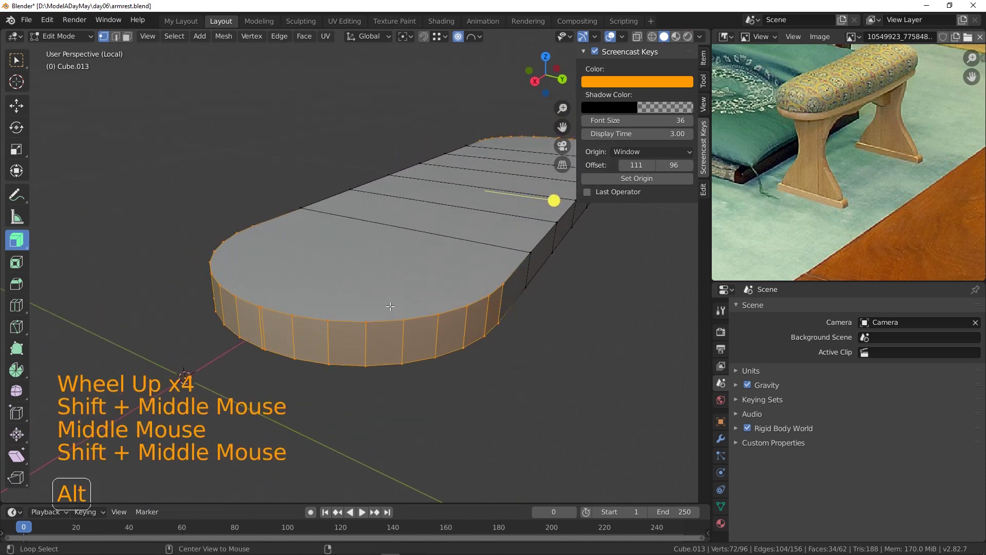
key("alt+m")
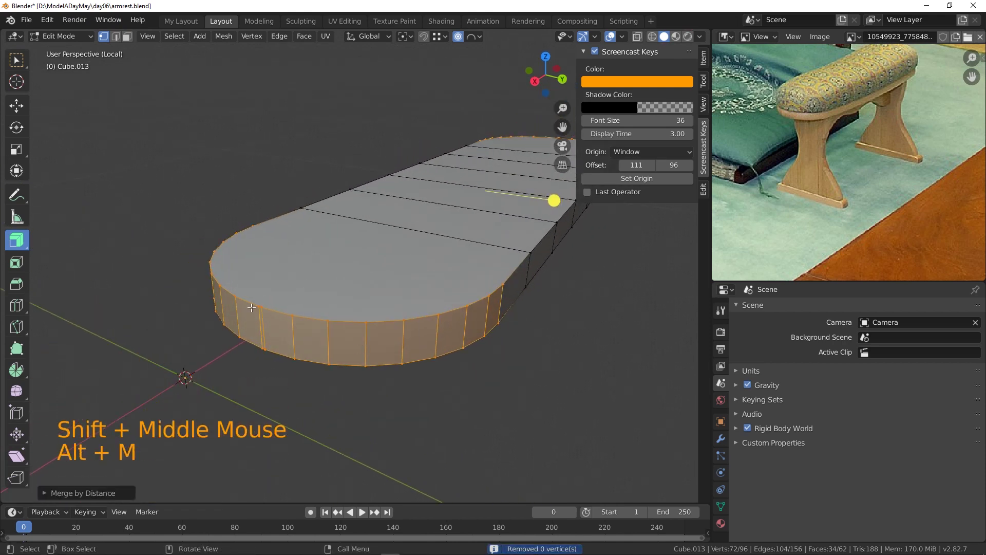
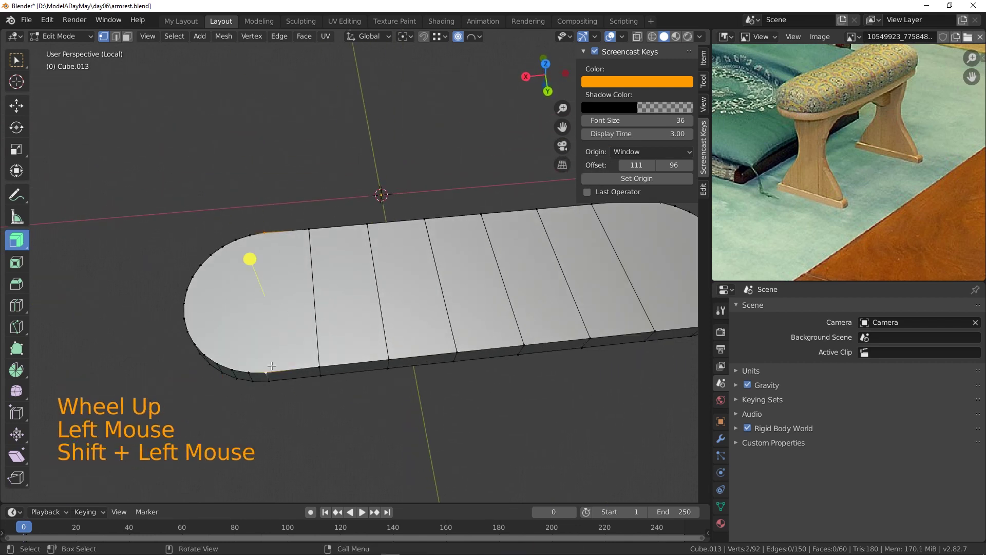
- Join the selected vertex pair at one rounded end with a new edge
key("j")
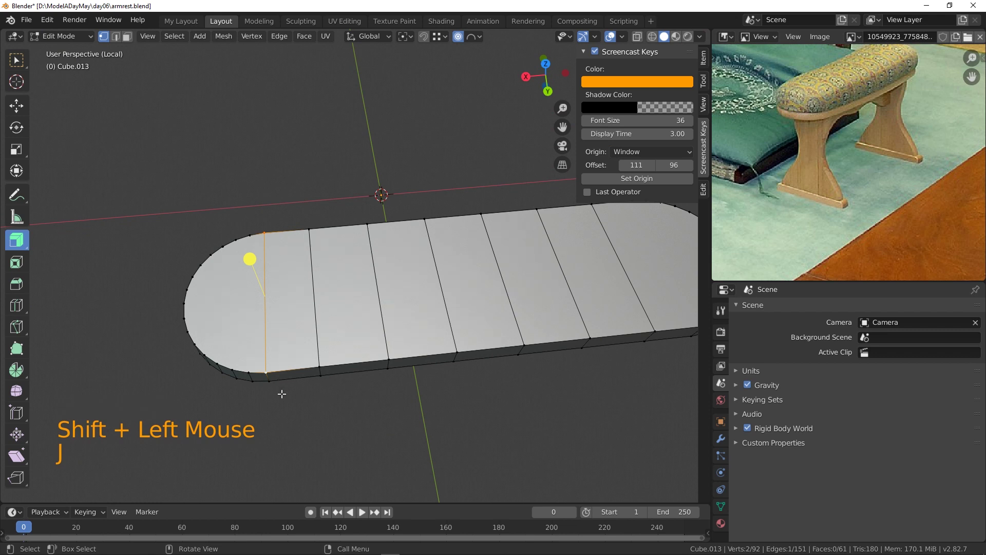
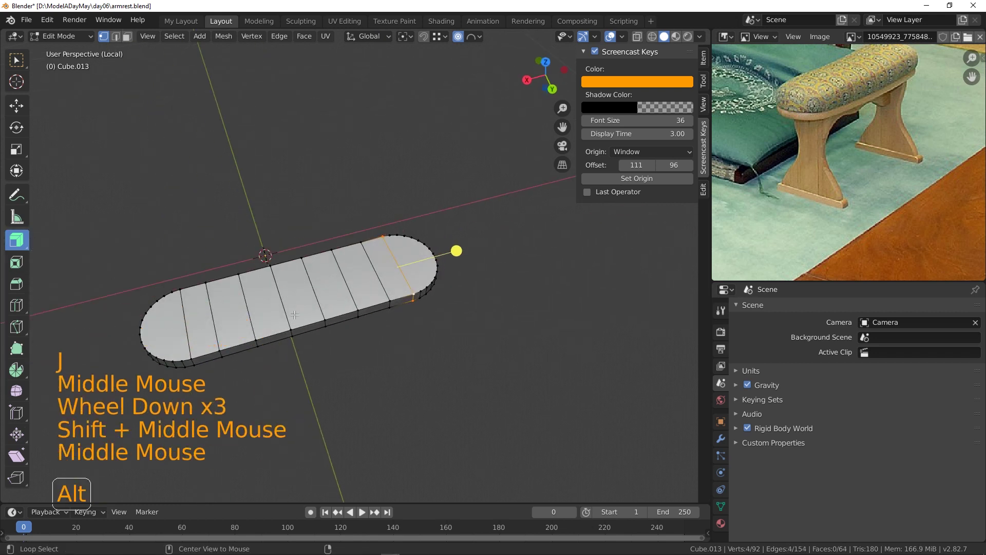
- In face select, pick the strip of faces across the slab's middle
middle_click(280, 308)
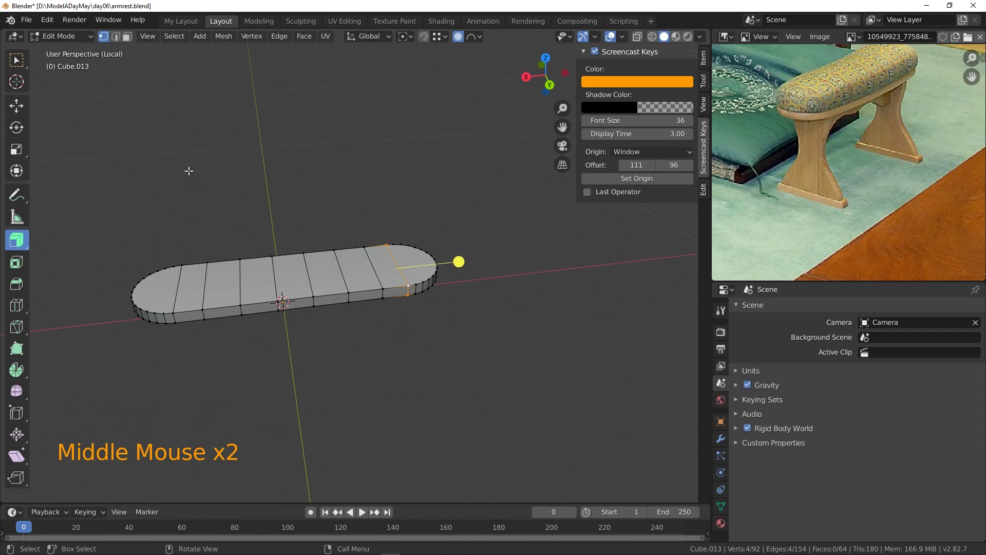
left_click(132, 39)
left_click(301, 286)
left_click(299, 302)
middle_click(299, 357)
double_click(421, 265)
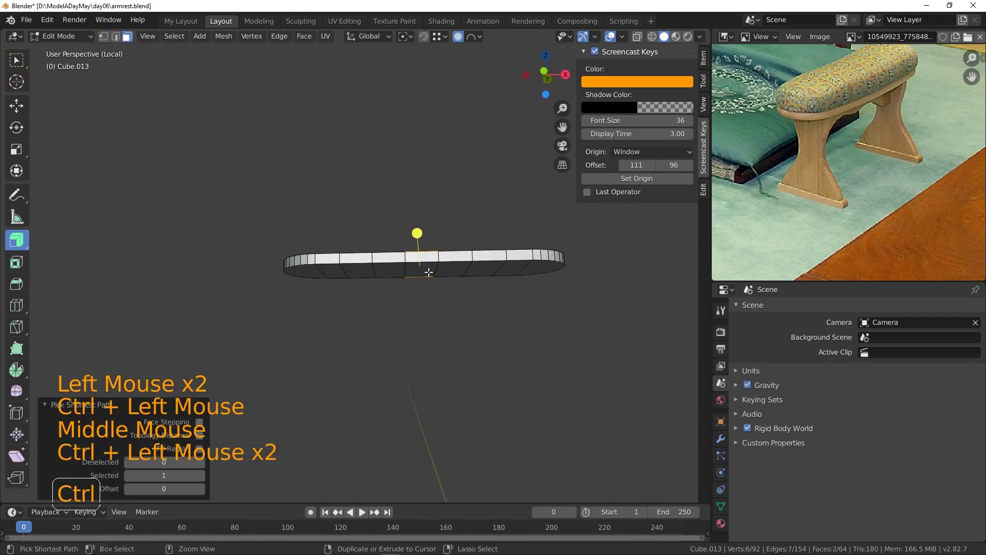
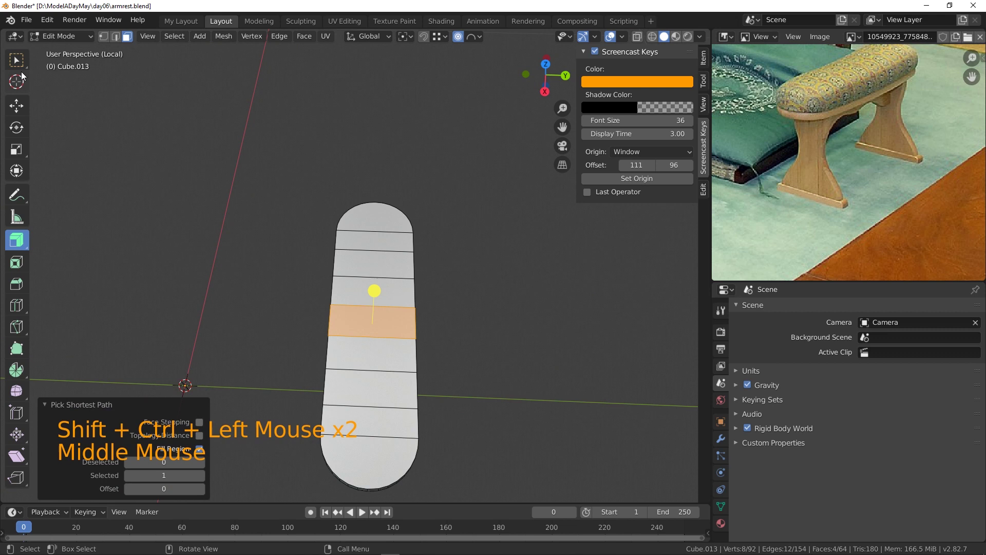
- Move the middle faces sideways with proportional falloff to give the slab a gentle bow
left_click(19, 112)
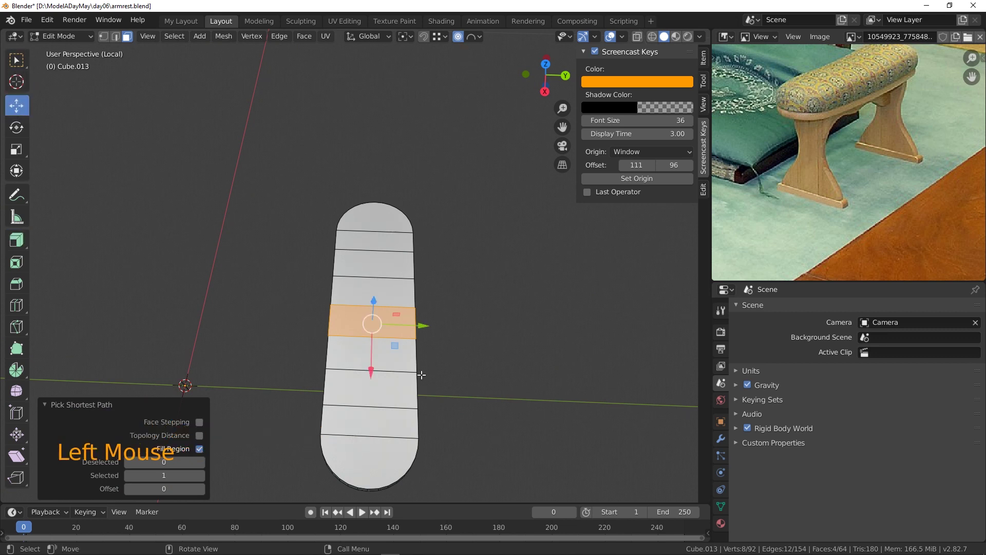
left_click(422, 323)
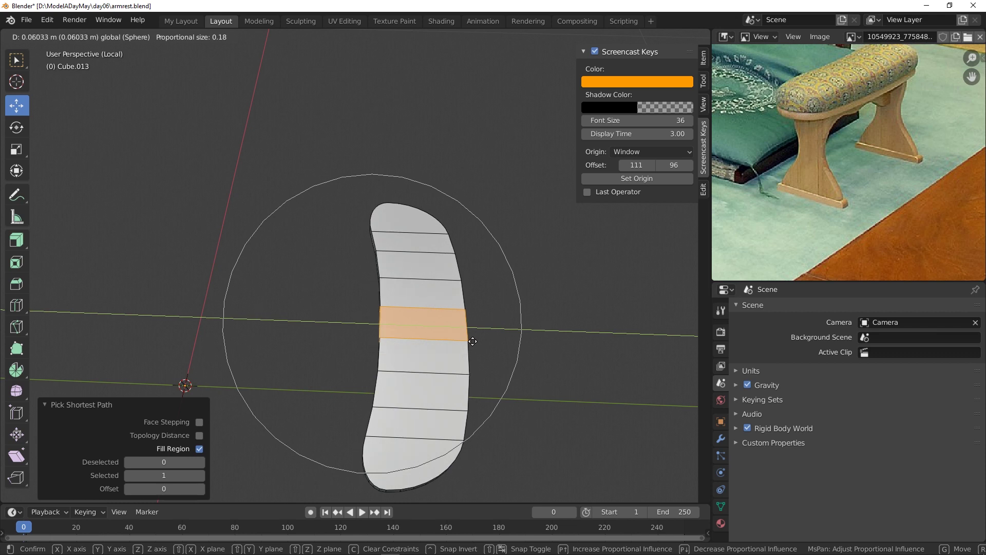
key("ctrl+z")
left_click(480, 38)
left_click(423, 322)
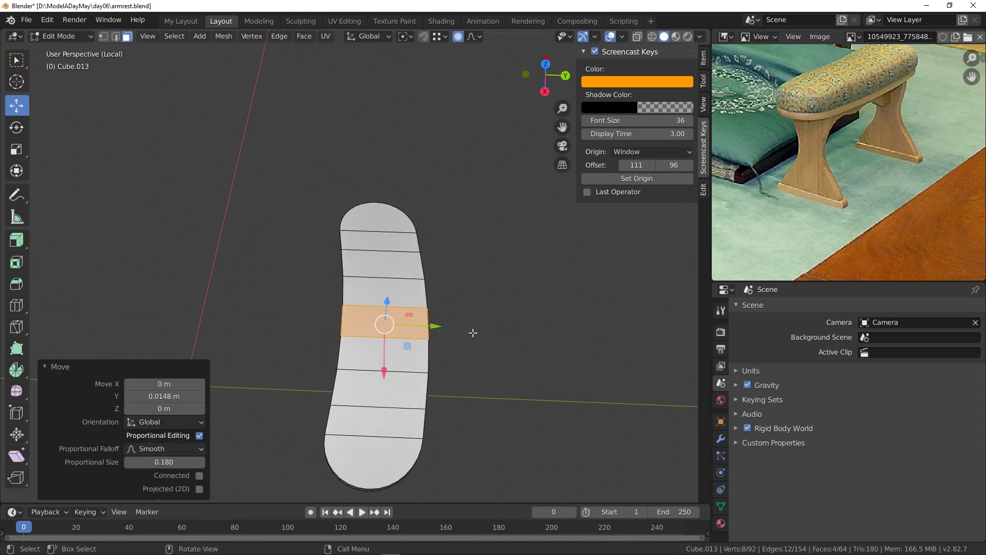
- Select all of the base's top faces one after another
middle_click(477, 351)
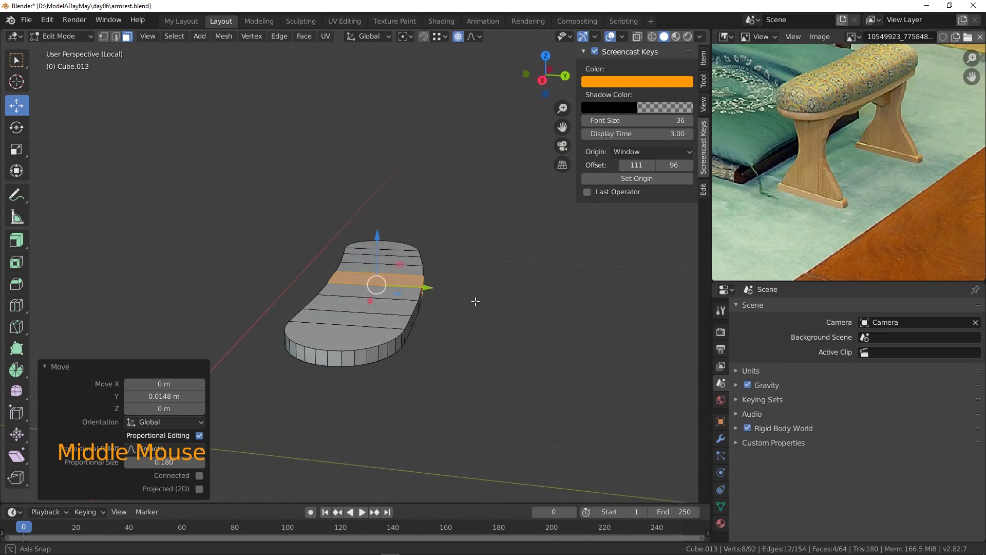
left_click(485, 298)
middle_click(495, 281)
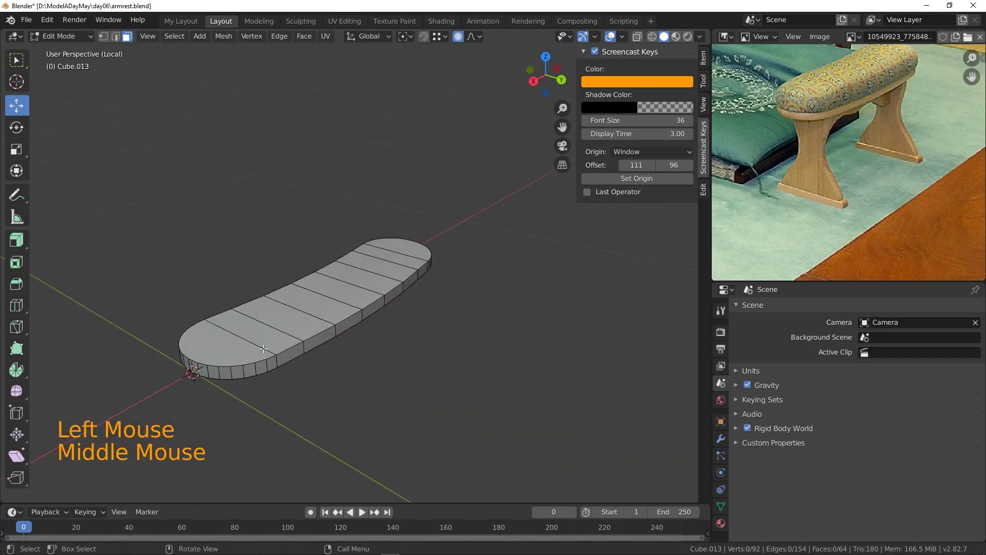
left_click(234, 343)
left_click(249, 326)
double_click(267, 309)
double_click(300, 292)
double_click(315, 282)
double_click(358, 269)
double_click(371, 258)
double_click(379, 248)
left_click(392, 239)
middle_click(430, 270)
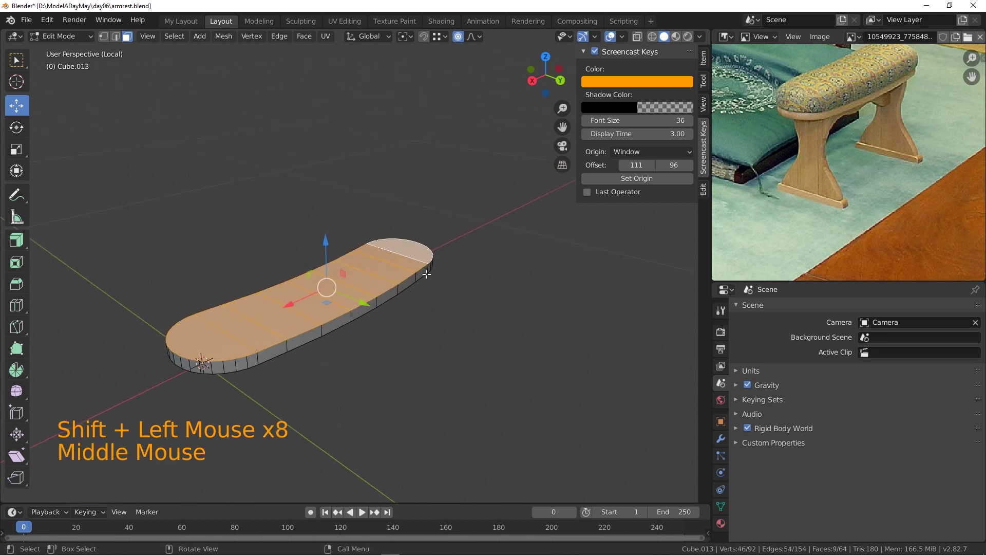
- Duplicate the top faces and separate them into their own thin slab object for the cushion
key("shift+d")
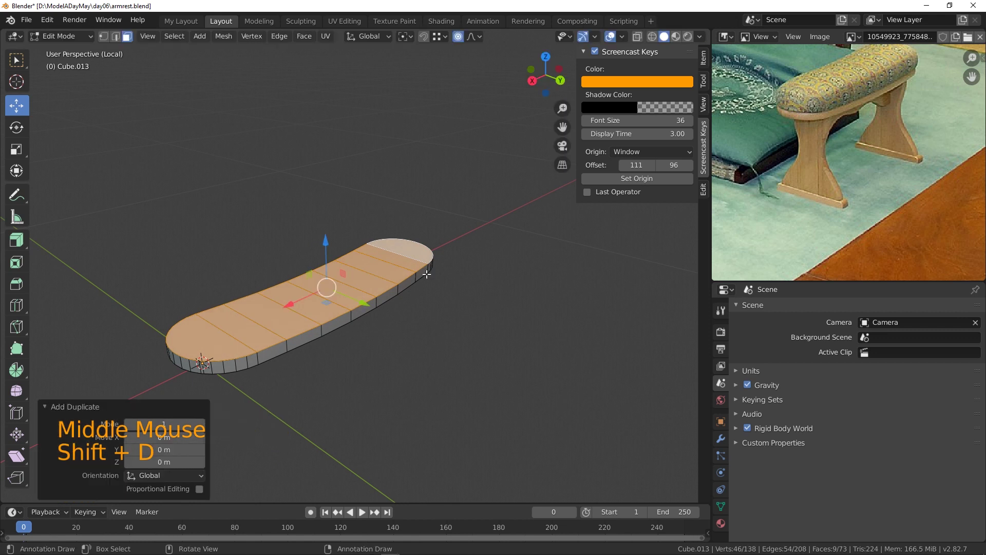
key("p")
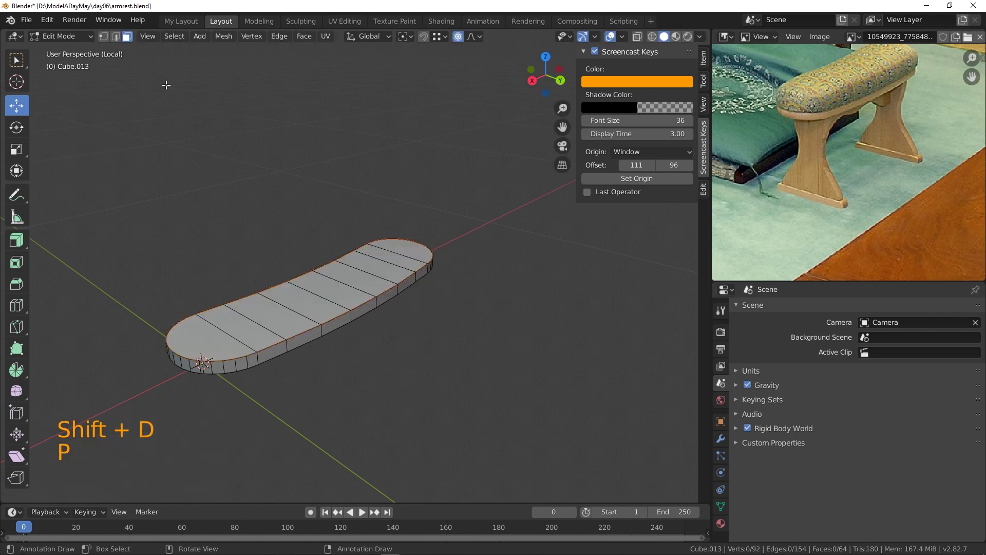
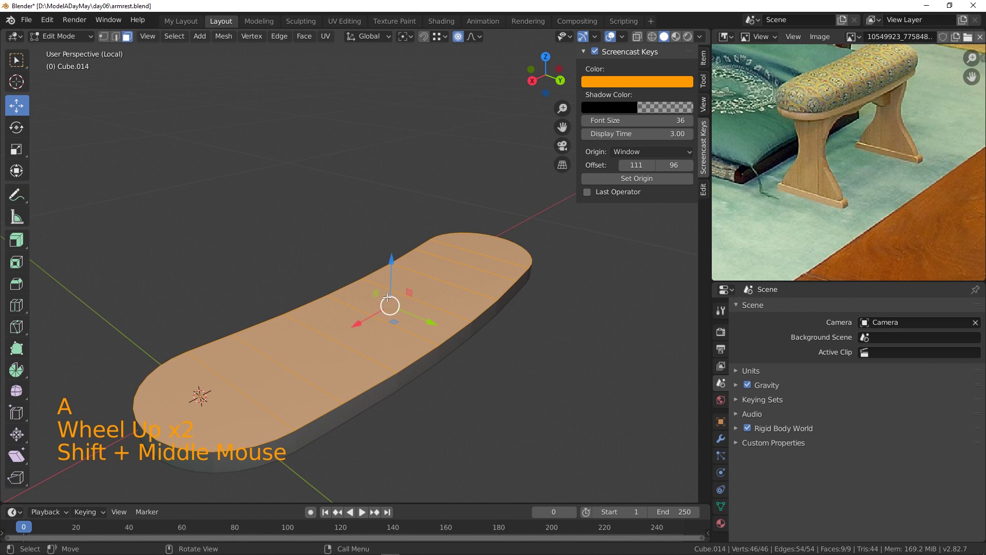
- Clean up the slab's faces and extrude it upward into a tall cushion block
middle_click(450, 299)
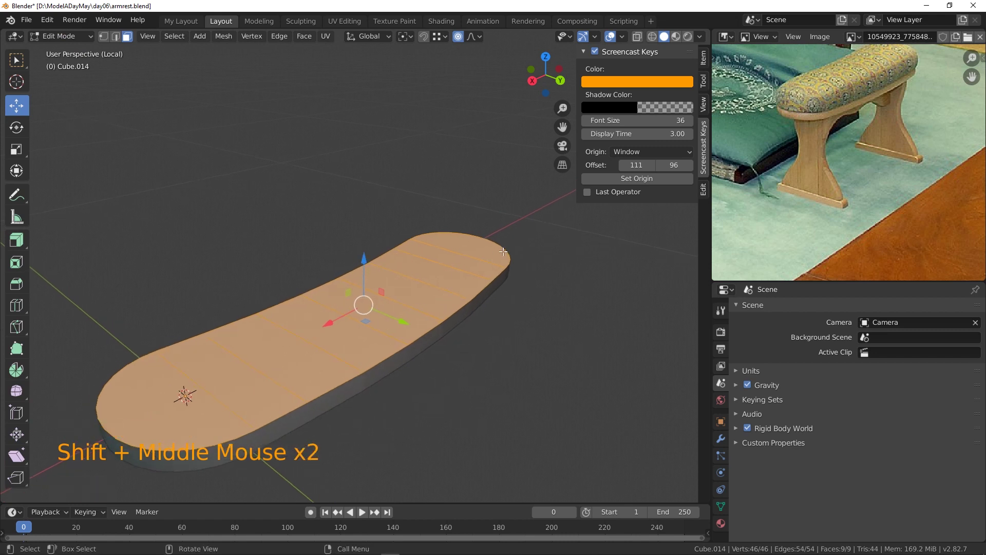
middle_click(403, 264)
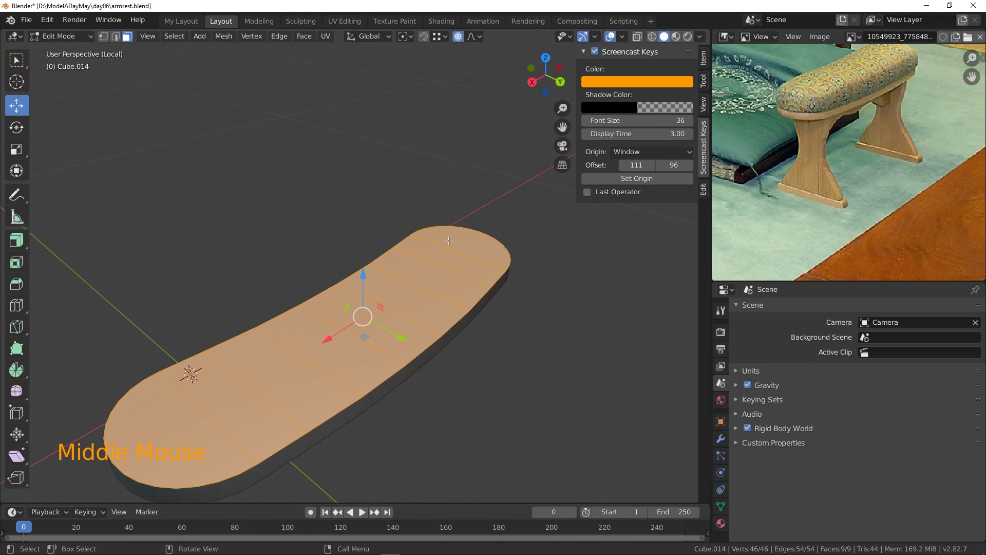
key("i")
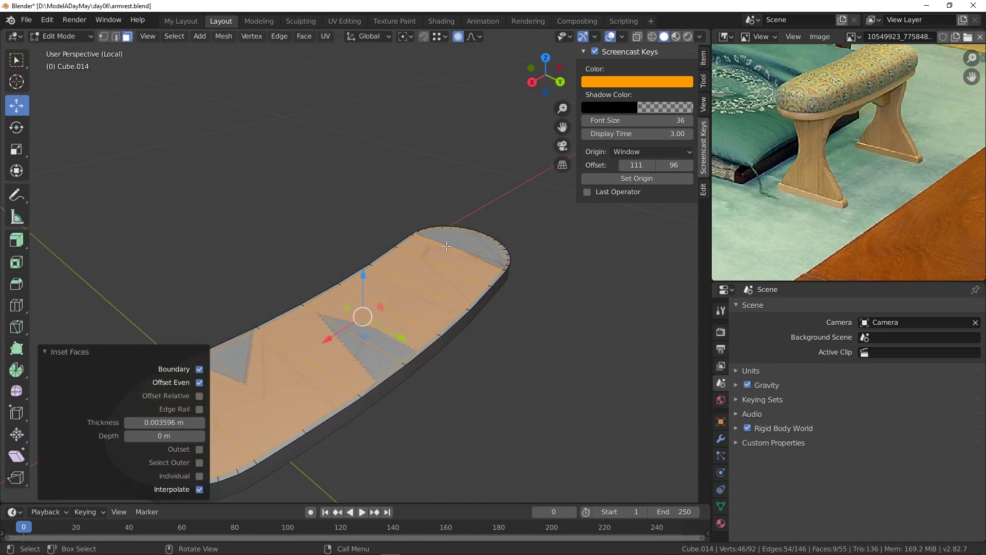
key("ctrl+i")
key("Delete")
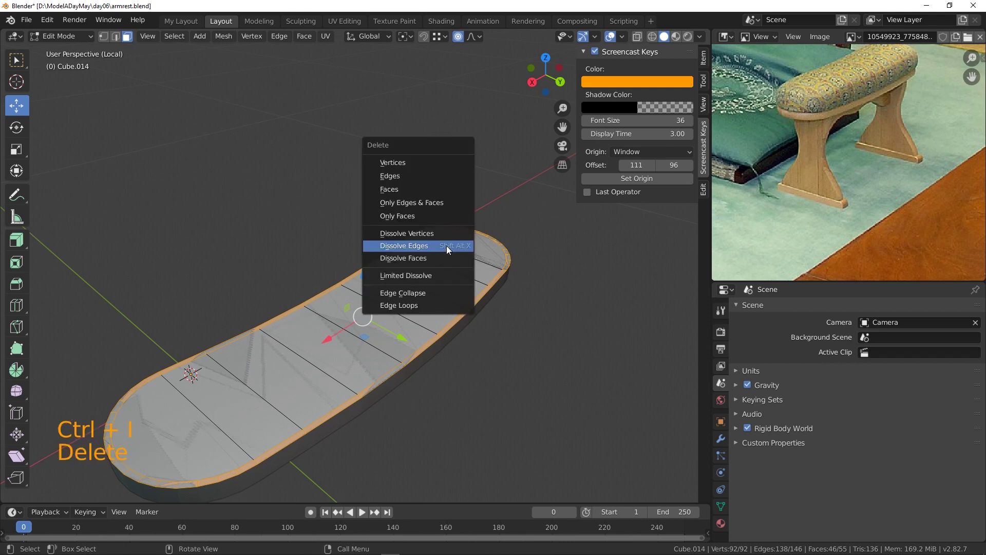
middle_click(368, 347)
middle_click(283, 419)
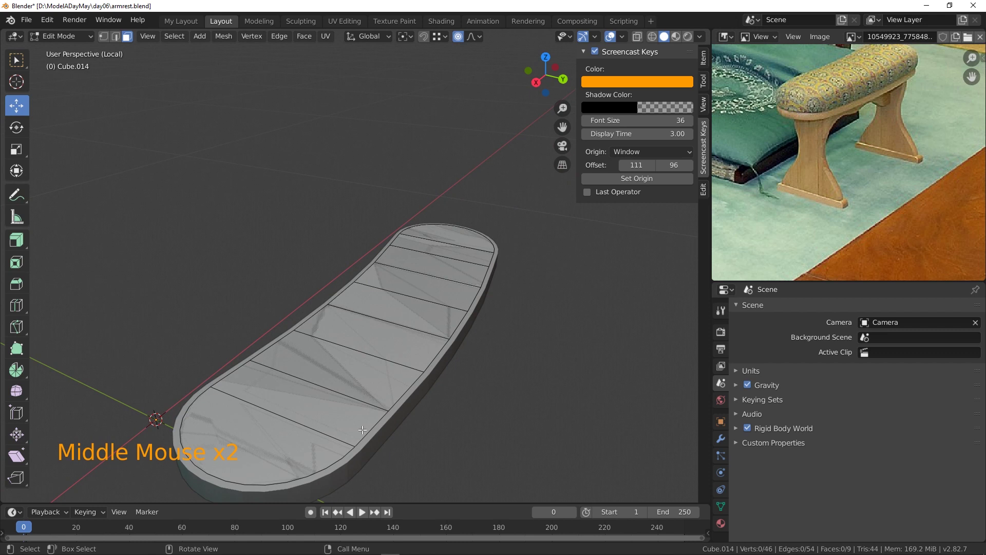
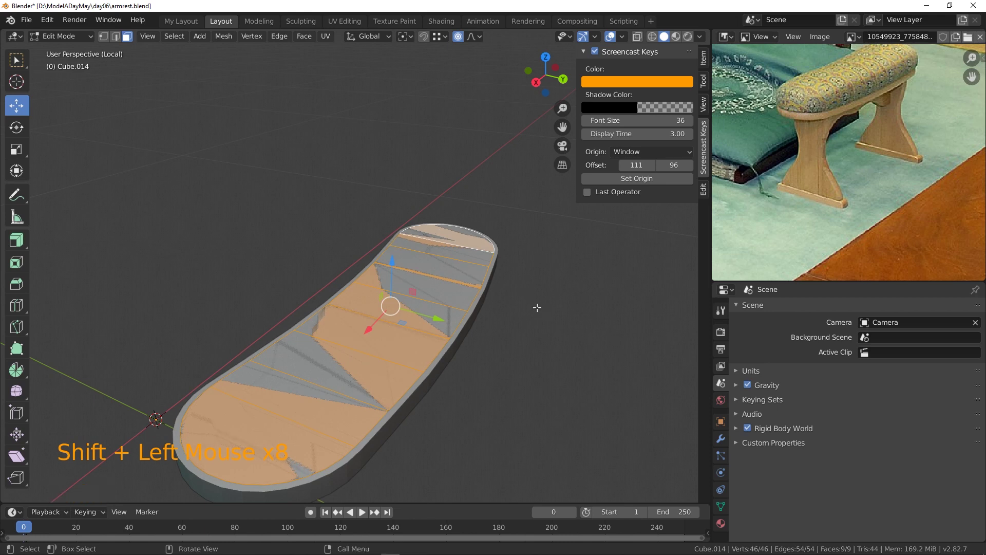
key("e")
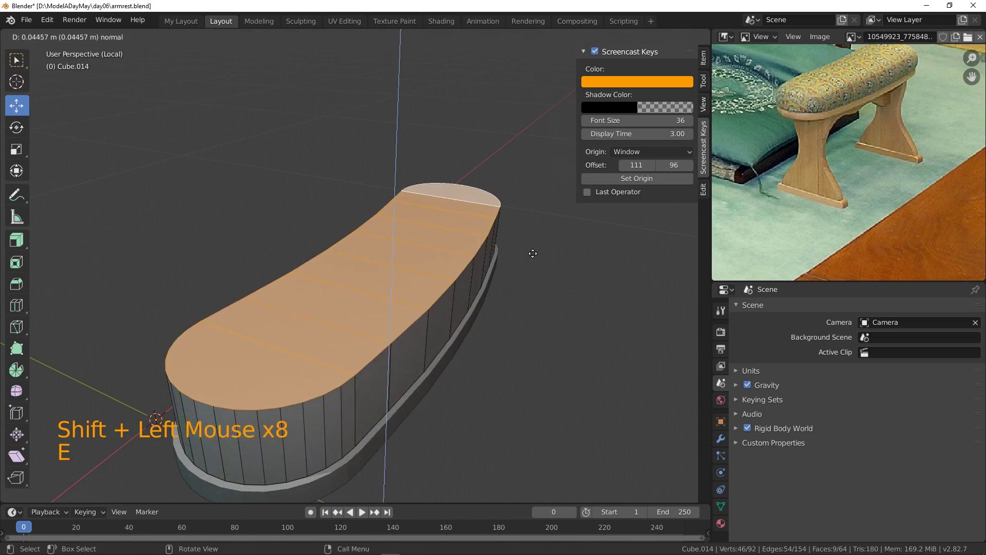
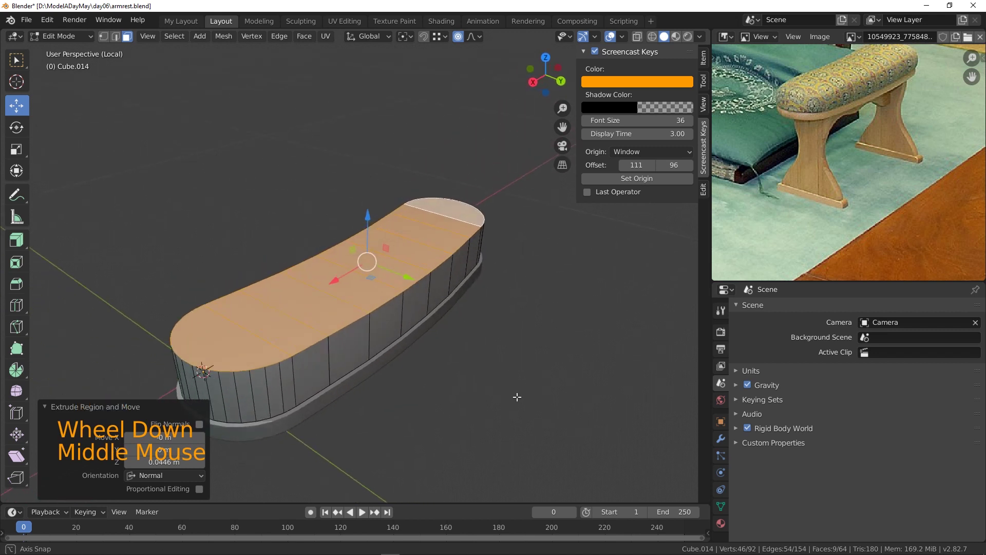
- Bevel the edge loop around the cushion's top into a smooth rounded rim
key("ctrl+b")
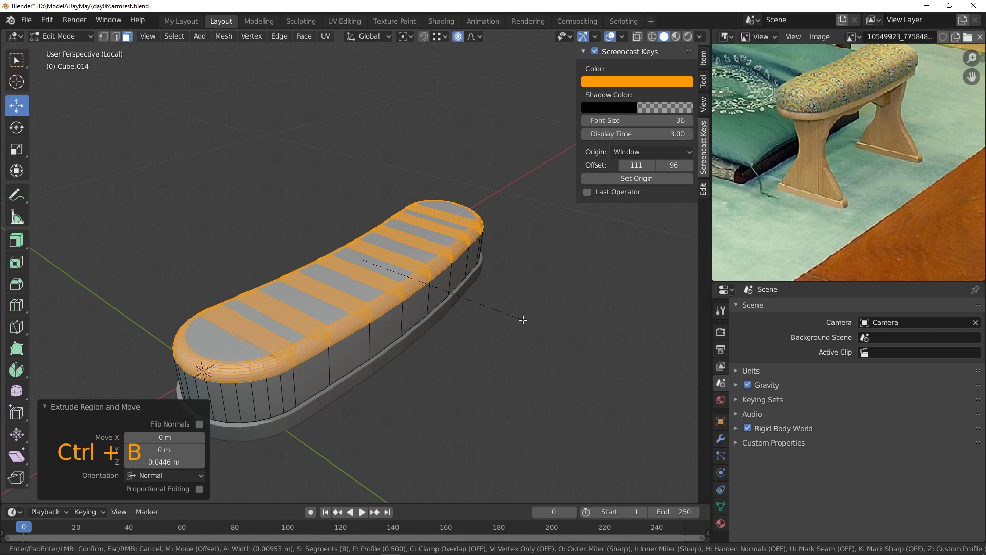
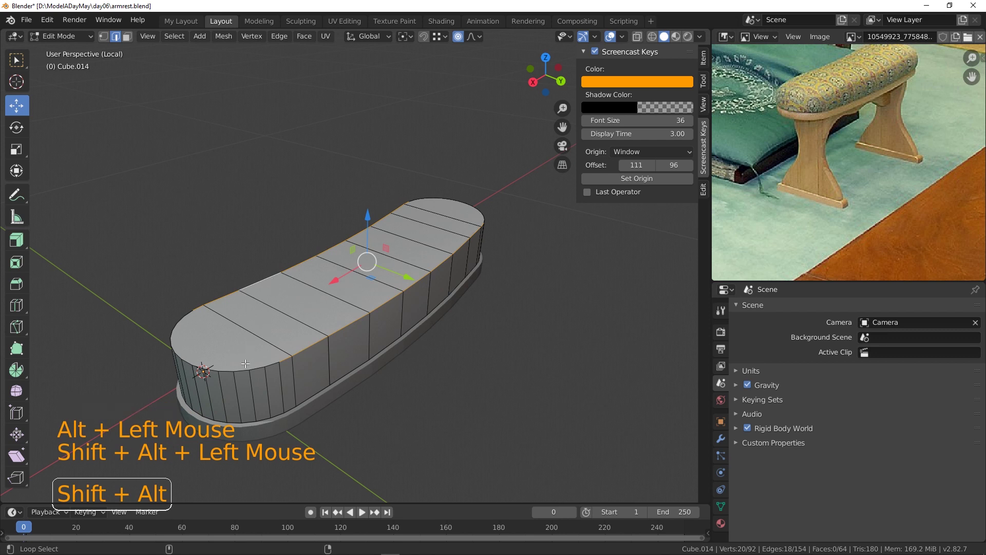
double_click(253, 365)
left_click(460, 198)
key("ctrl+b")
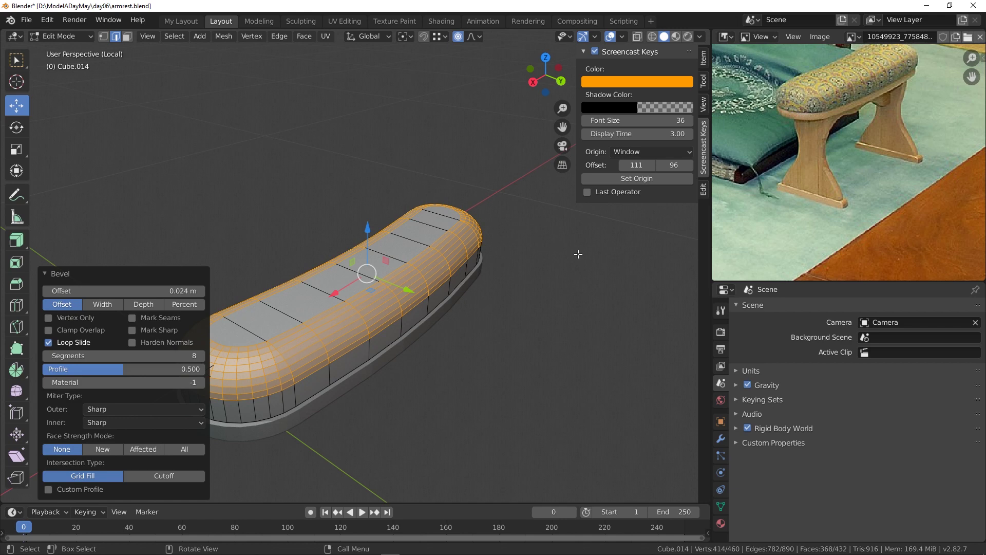
right_click(544, 279)
left_click(348, 141)
middle_click(342, 315)
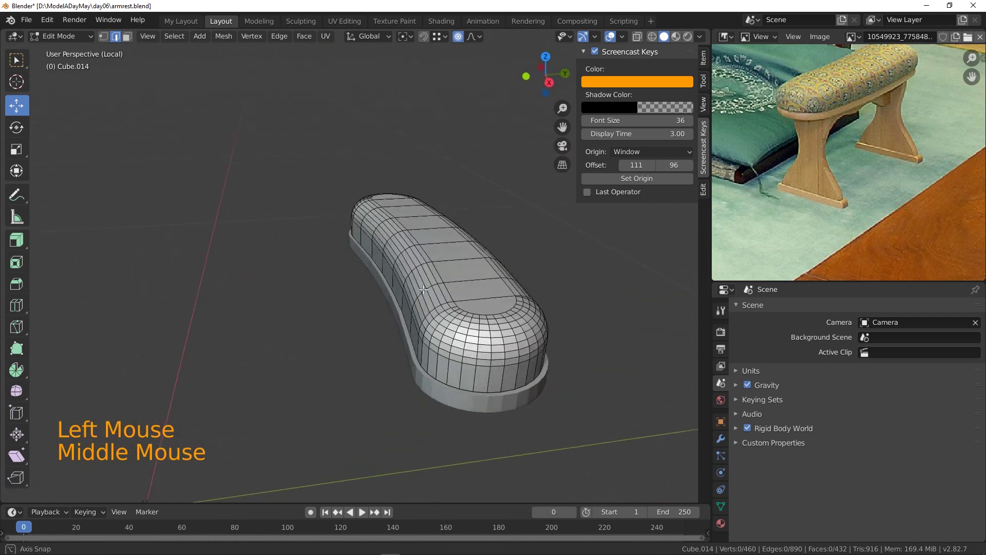
- Select the loop along the cushion's bottom edge and bevel it round as well
middle_click(411, 267)
scroll("up", 3)
middle_click(390, 261)
left_click(367, 281)
left_click(346, 258)
middle_click(483, 282)
left_click(372, 237)
middle_click(475, 250)
left_click(531, 285)
key("ctrl+b")
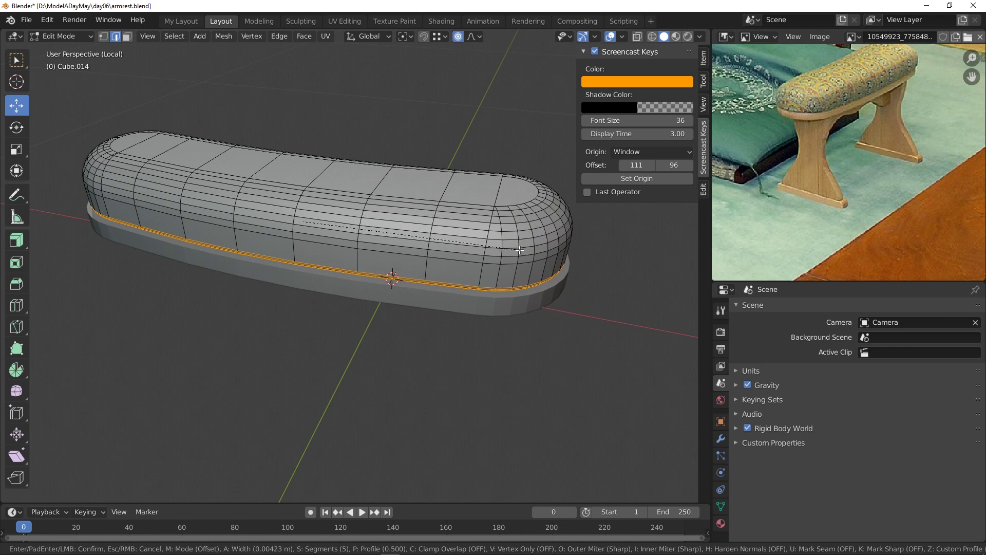
middle_click(555, 307)
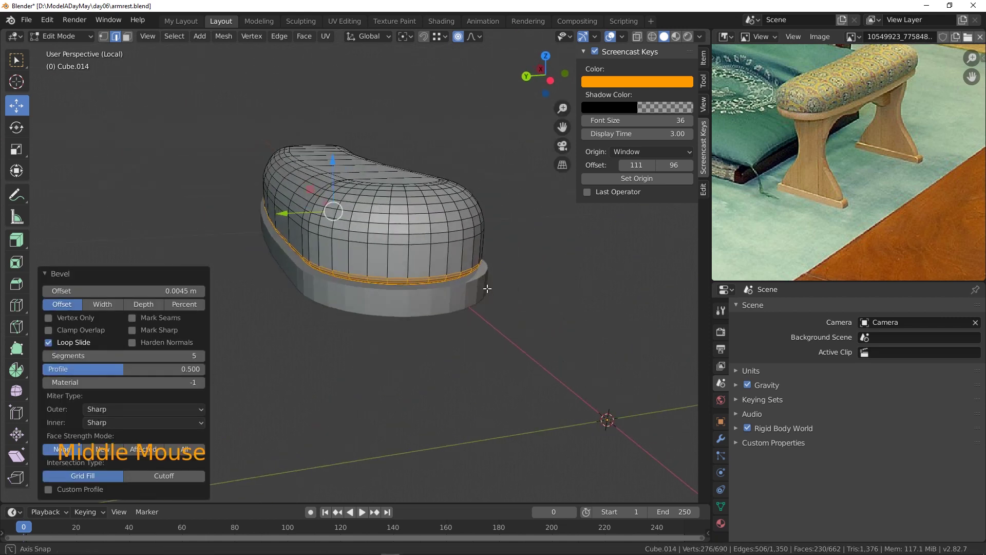
- Select the whole cushion and rescale it along Y with proportional falloff to puff it out
middle_click(470, 246)
middle_click(454, 287)
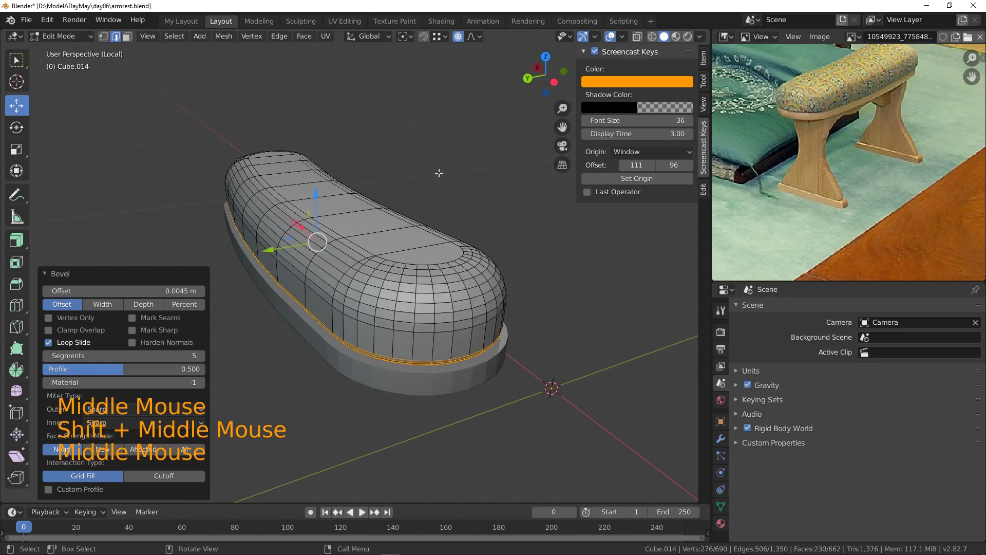
key("a")
key("s")
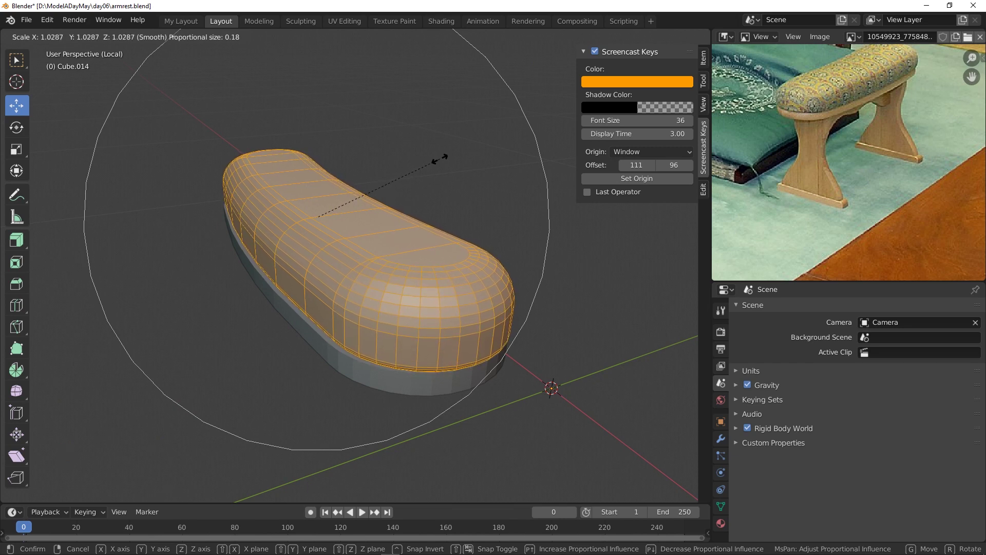
middle_click(408, 214)
scroll("down", 3)
middle_click(454, 246)
key("s")
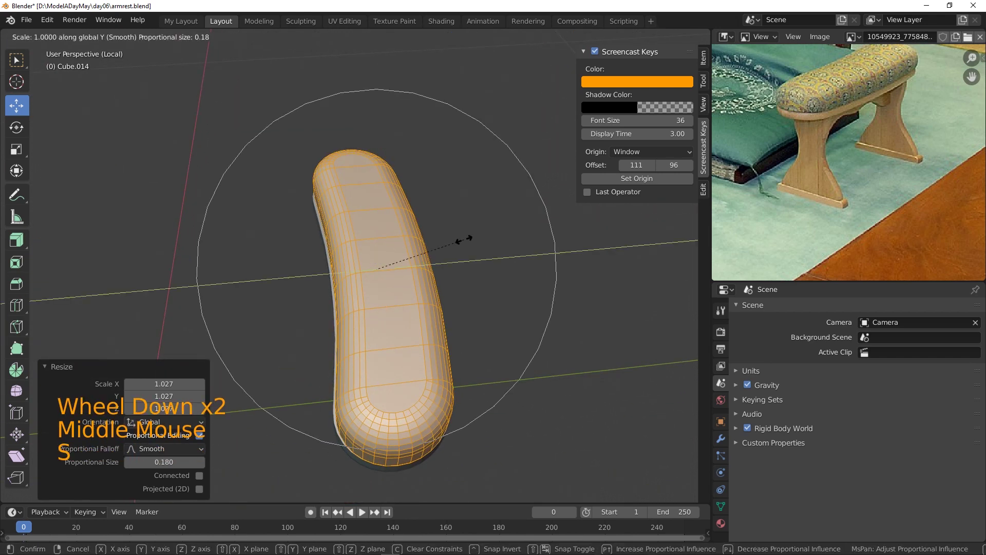
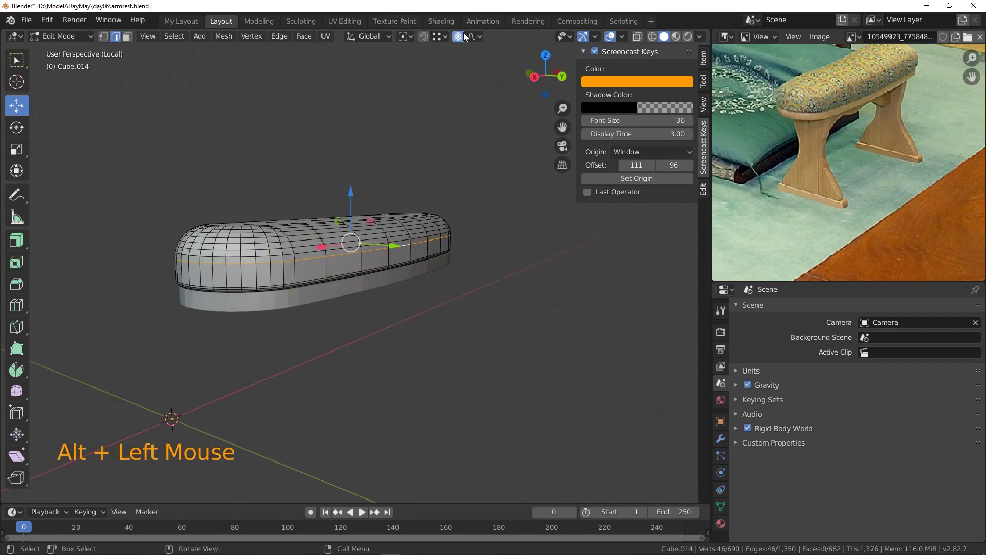
- Scale the cushion's middle loop with soft falloff to swell its waist
left_click(352, 194)
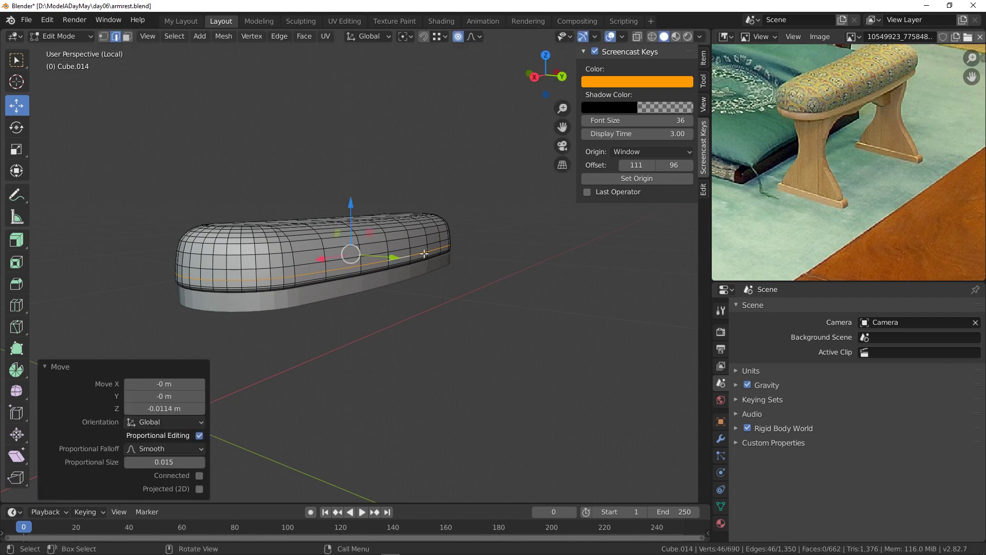
middle_click(445, 276)
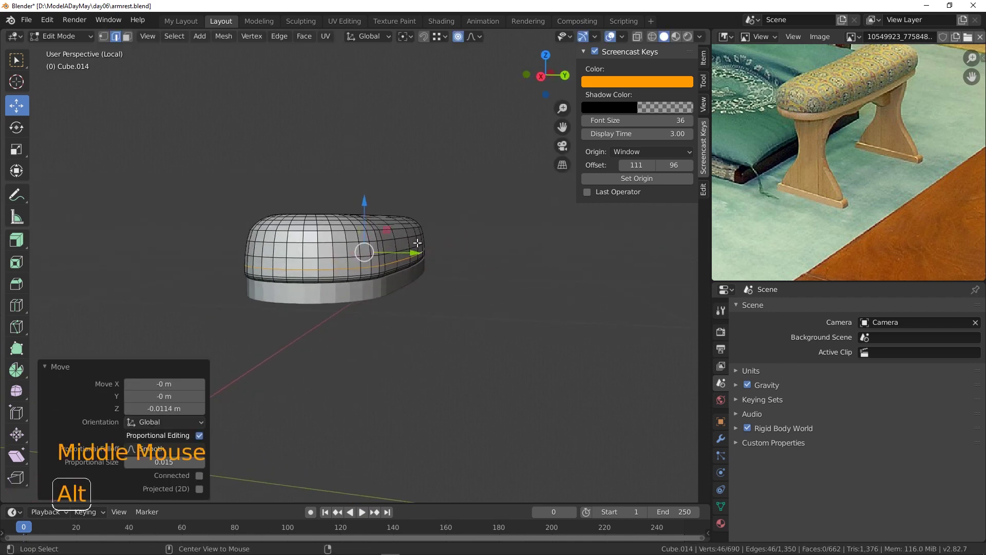
left_click(415, 244)
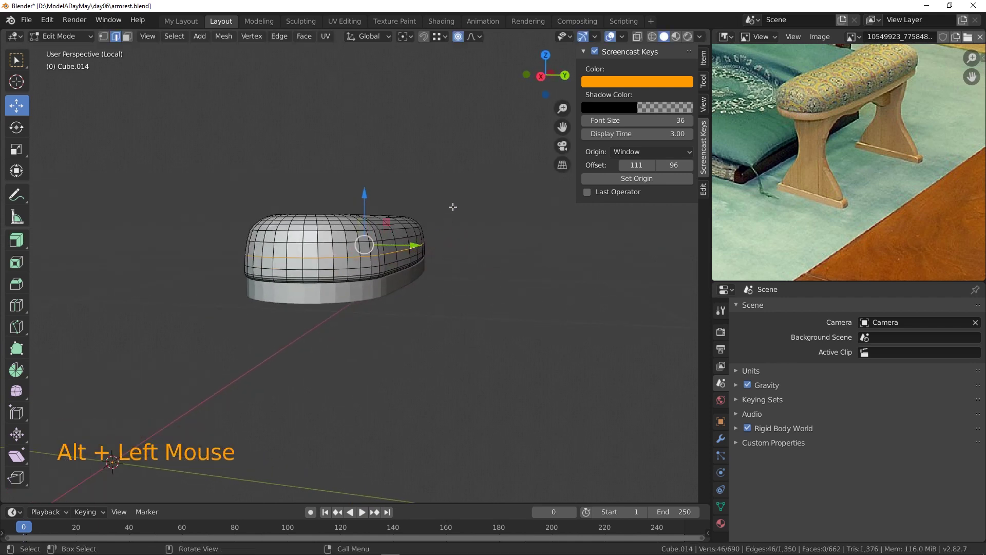
key("s")
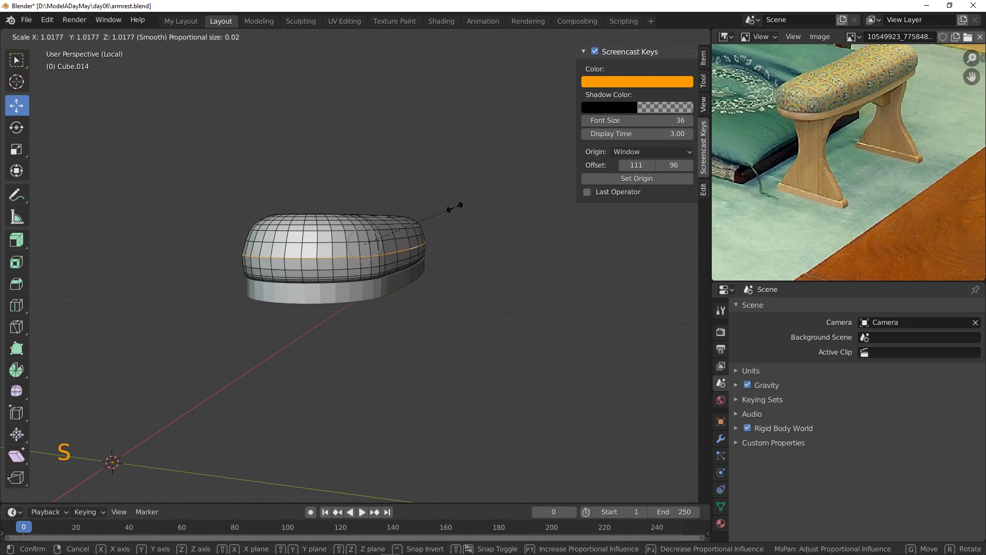
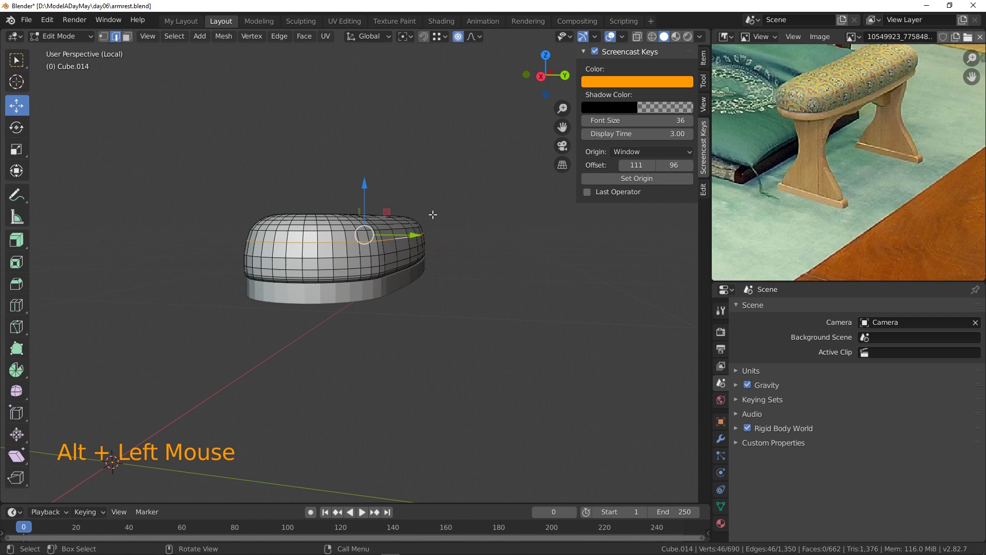
key("s")
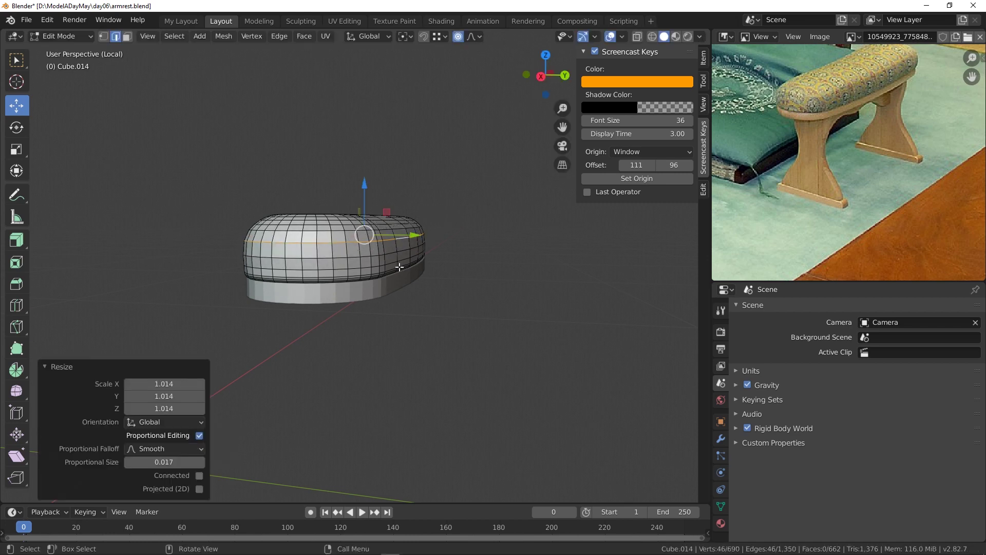
- Return to Object Mode and bring up the cushion's object context menu for smooth shading
middle_click(404, 265)
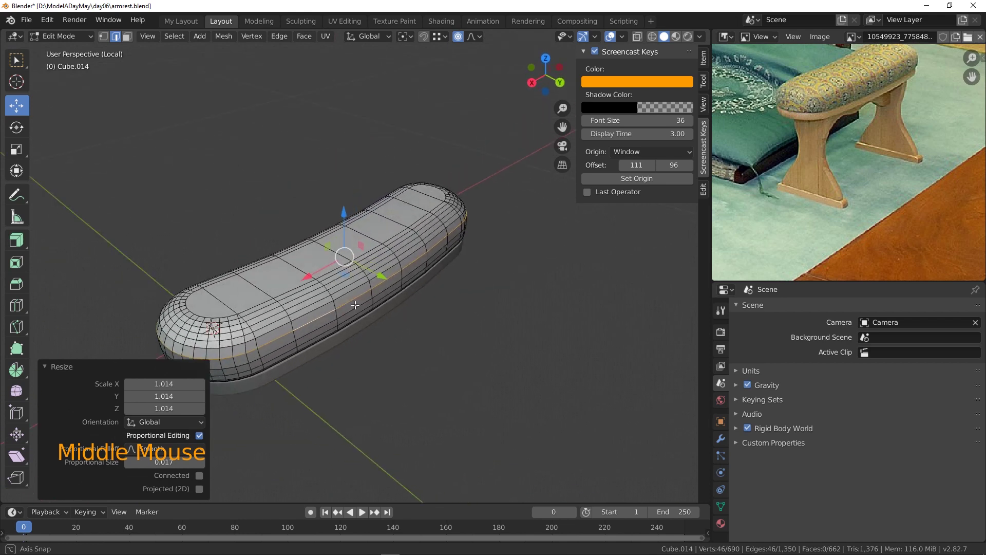
scroll("down", 3)
middle_click(390, 300)
left_click(471, 288)
left_click(69, 36)
middle_click(499, 297)
right_click(377, 247)
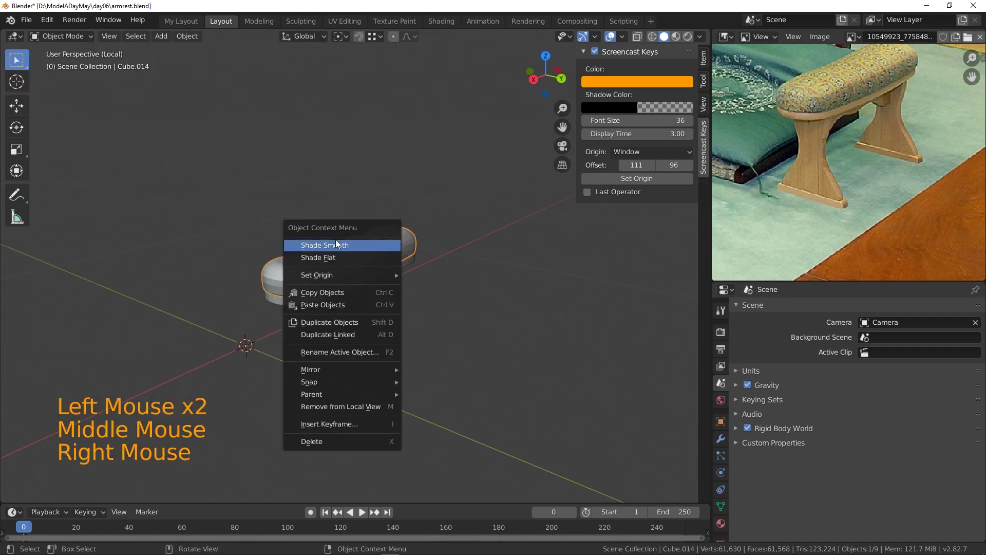
- Shade the cushion smooth and give its base strip a Subdivision Surface modifier
left_click(384, 280)
right_click(385, 280)
scroll("up", 3)
middle_click(391, 326)
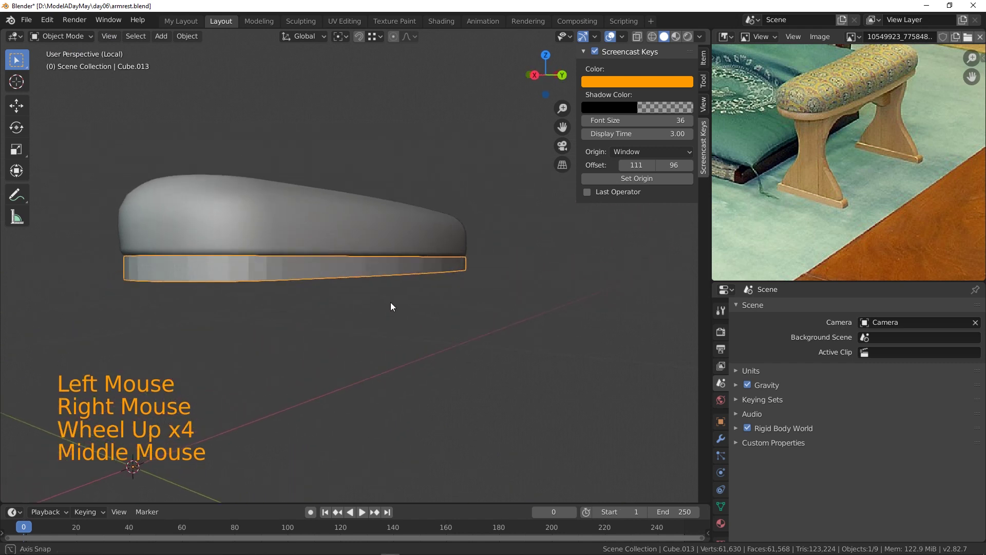
middle_click(370, 273)
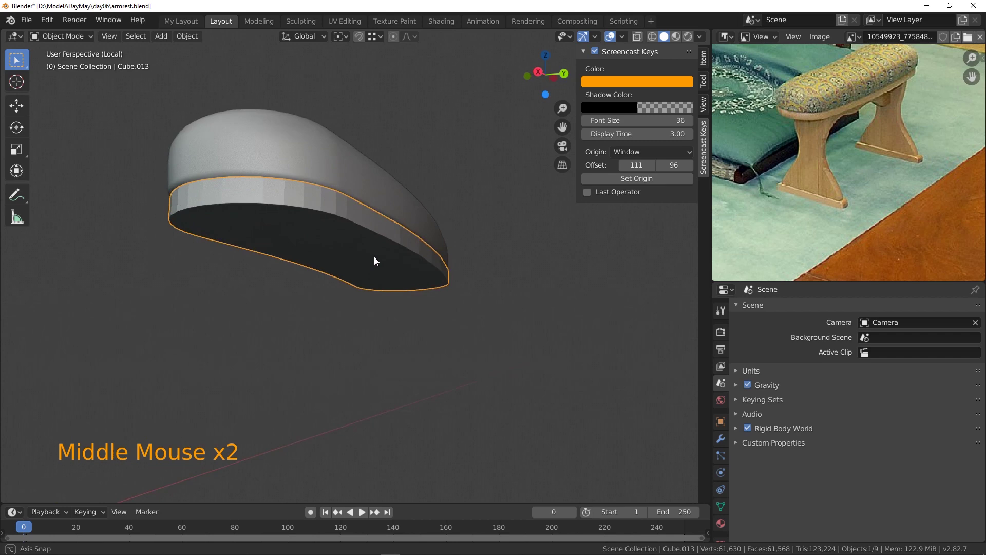
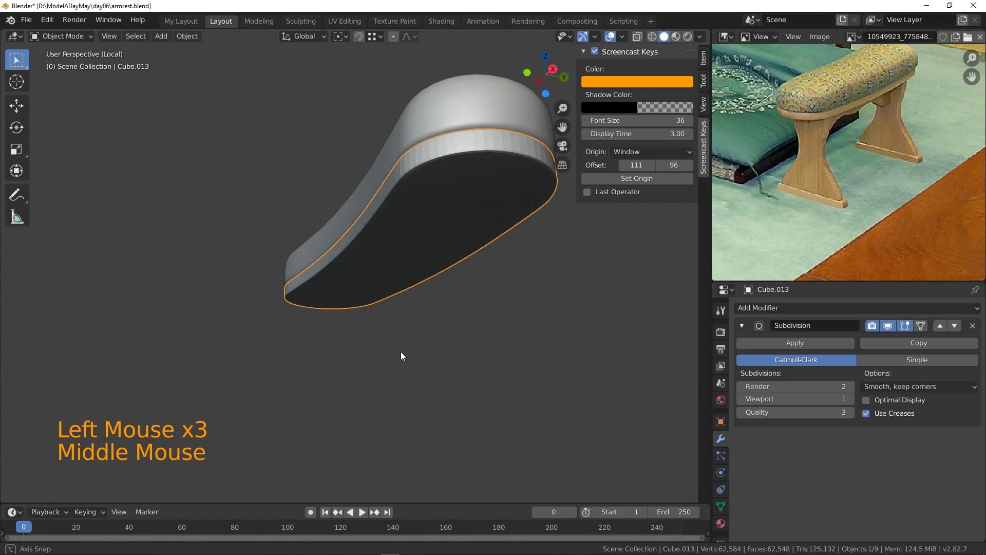
middle_click(511, 395)
right_click(519, 315)
middle_click(513, 378)
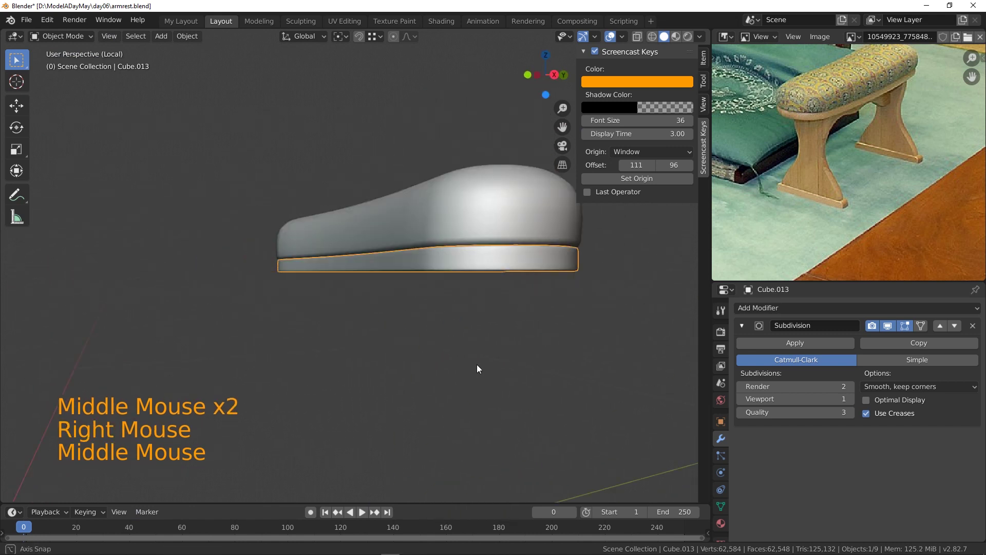
- Add a new cube mesh beside the cushion via Shift+A and line up a side view
key("KP_1")
middle_click(534, 345)
scroll("down", 3)
key("KP_1")
key("KP_3")
scroll("up", 3)
scroll("down", 3)
left_click(364, 307)
left_click(348, 298)
key("shift+a")
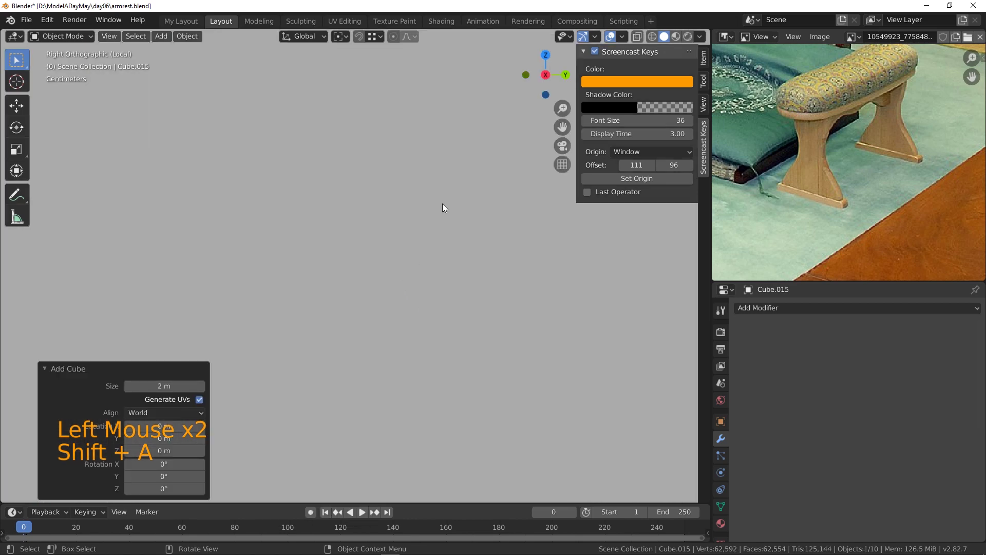
- Shrink the cube, stretch it along Z into a slim post and move it under the cushion's end
key("s")
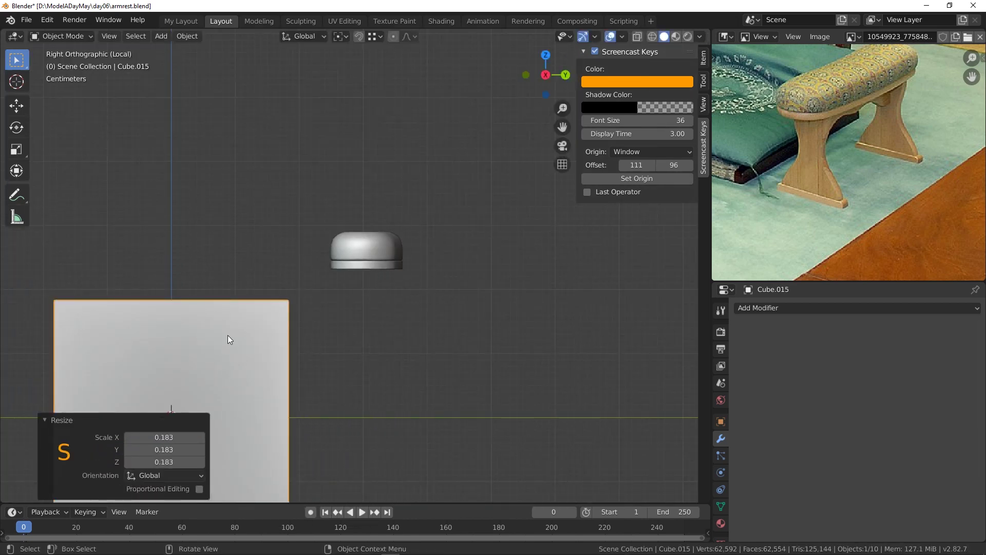
key("g")
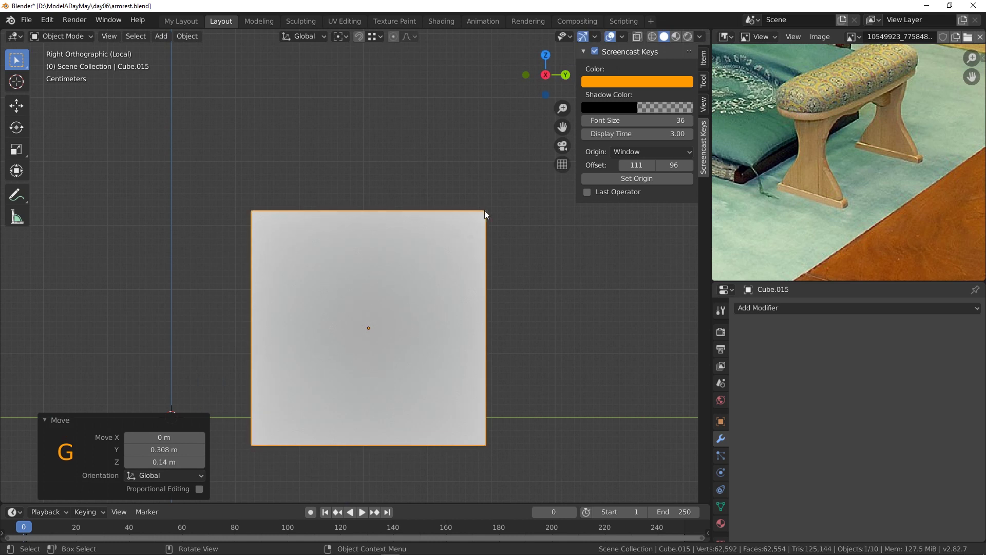
key("s")
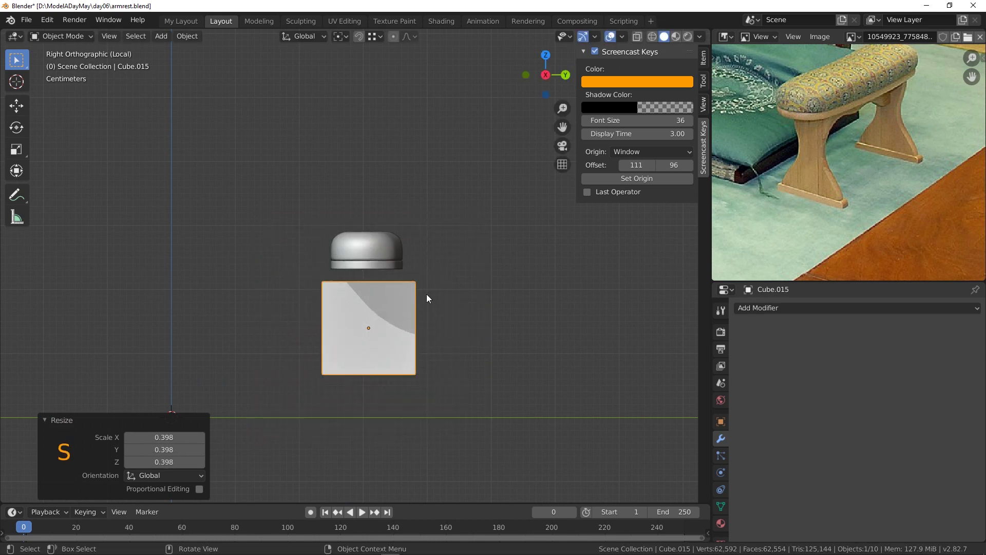
key("s")
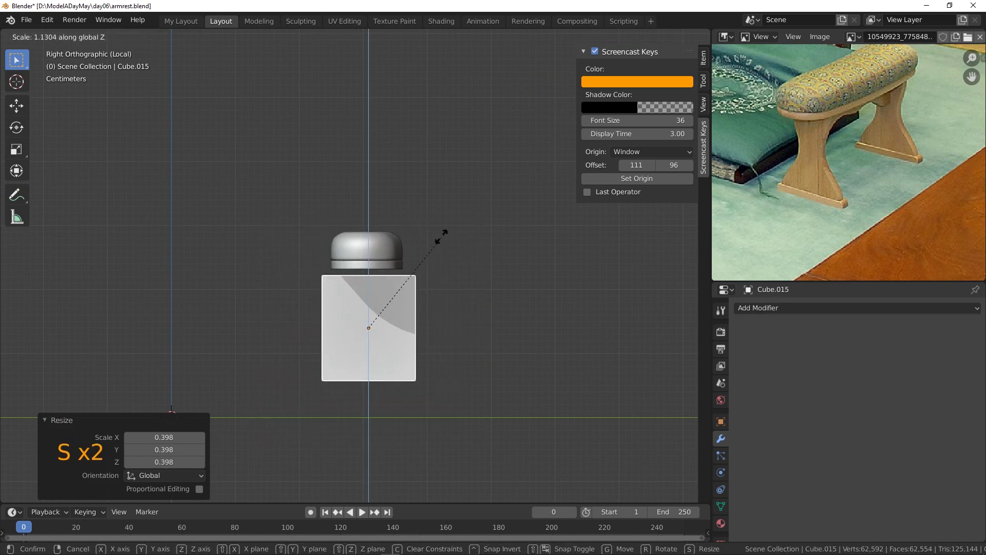
key("g")
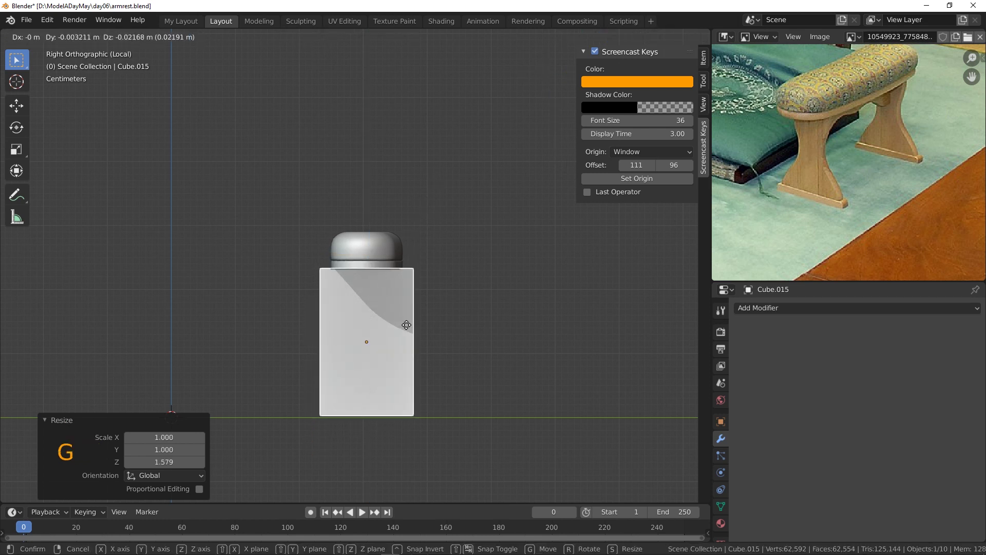
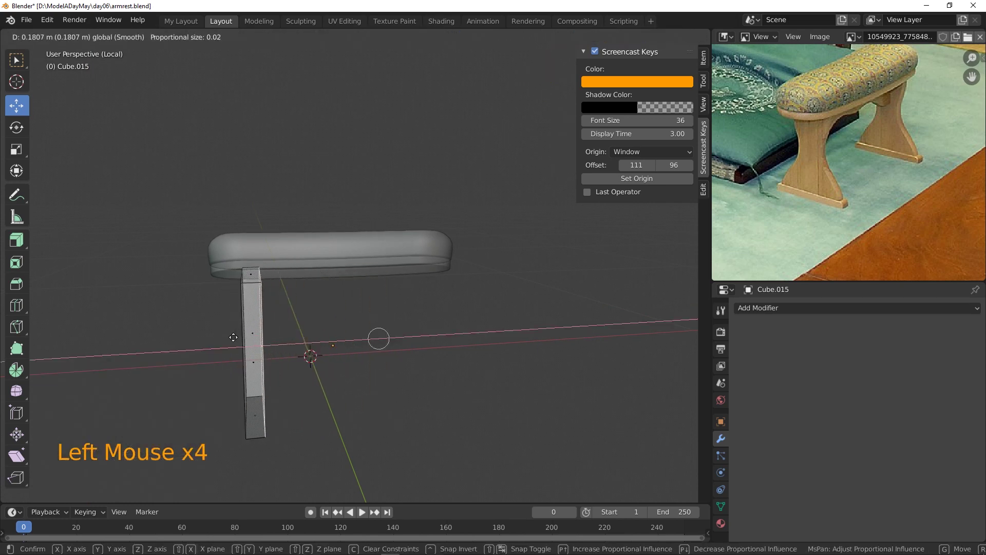
- Add edge loops across the post and slide them toward its top, tapering it wider at the base
key("KP_1")
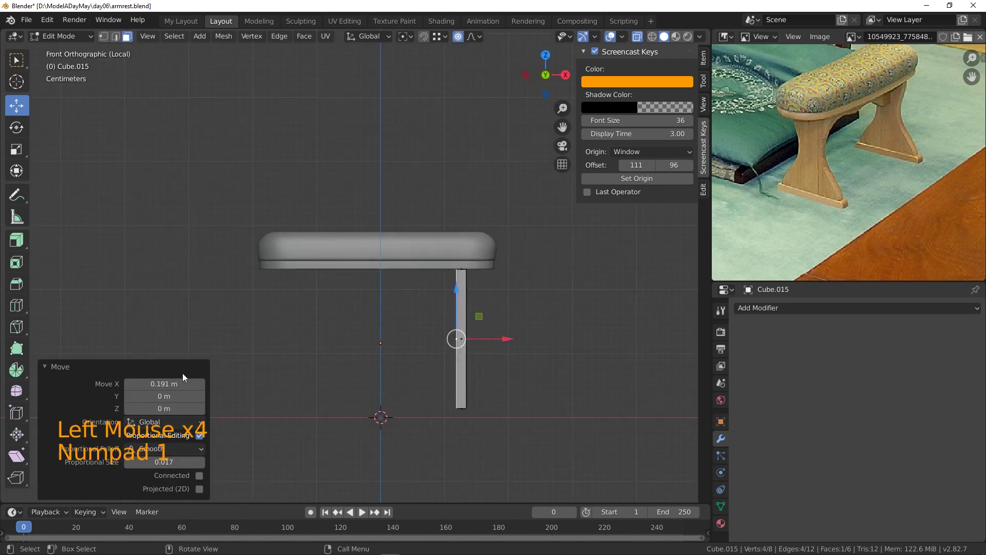
key("KP_3")
scroll("up", 3)
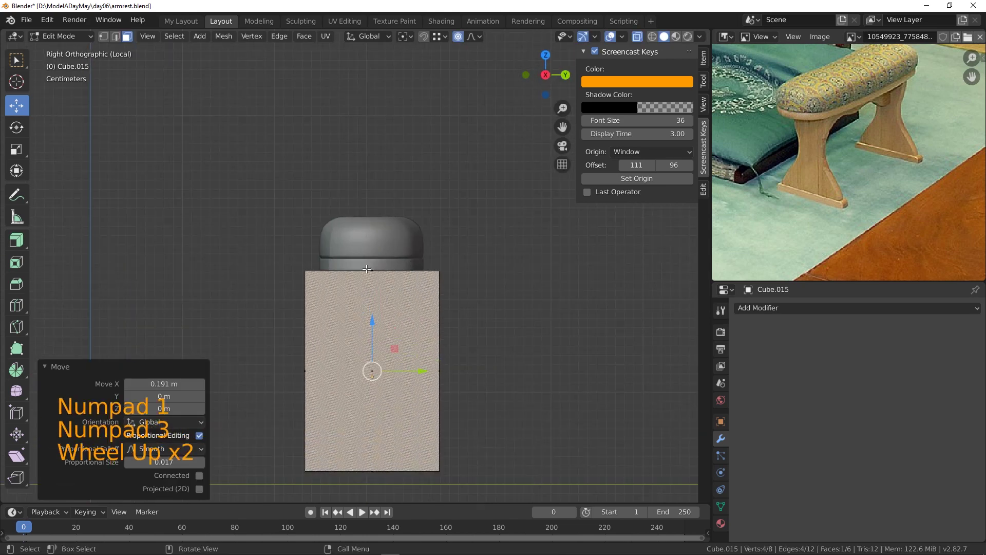
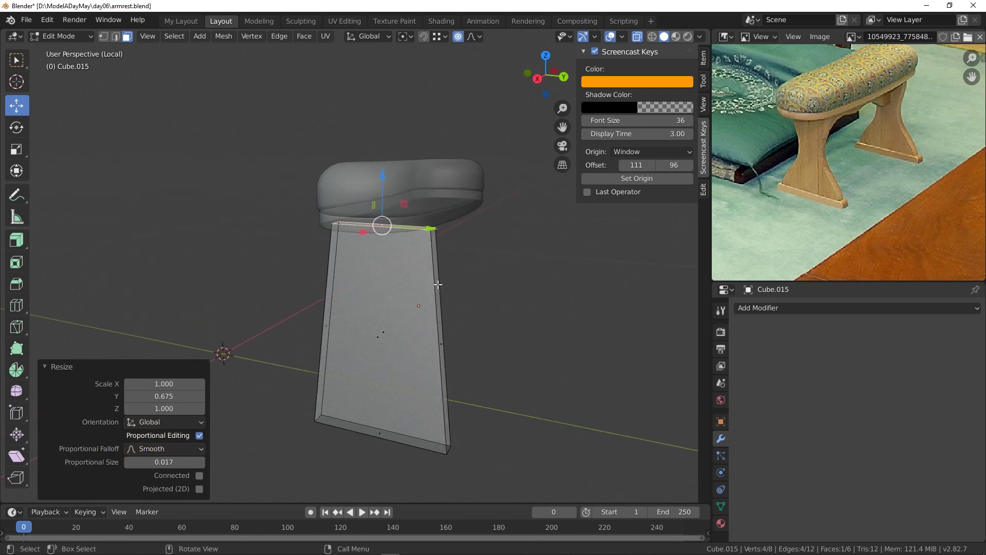
key("ctrl+r")
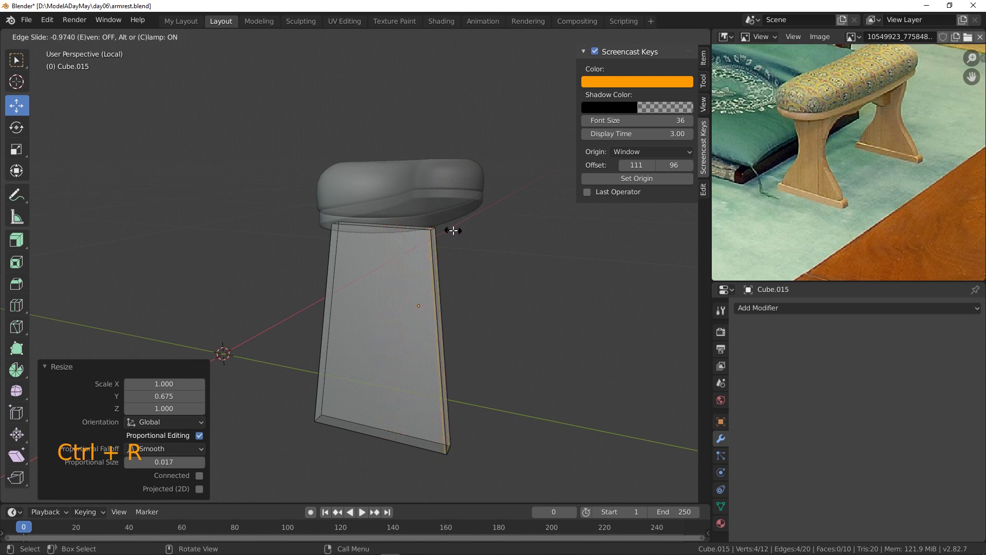
key("ctrl+r")
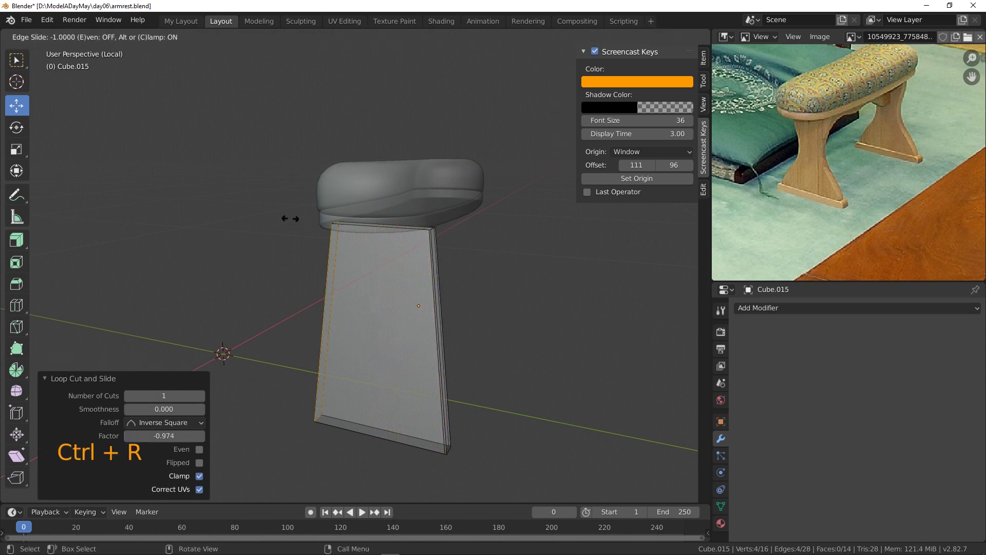
key("ctrl+r")
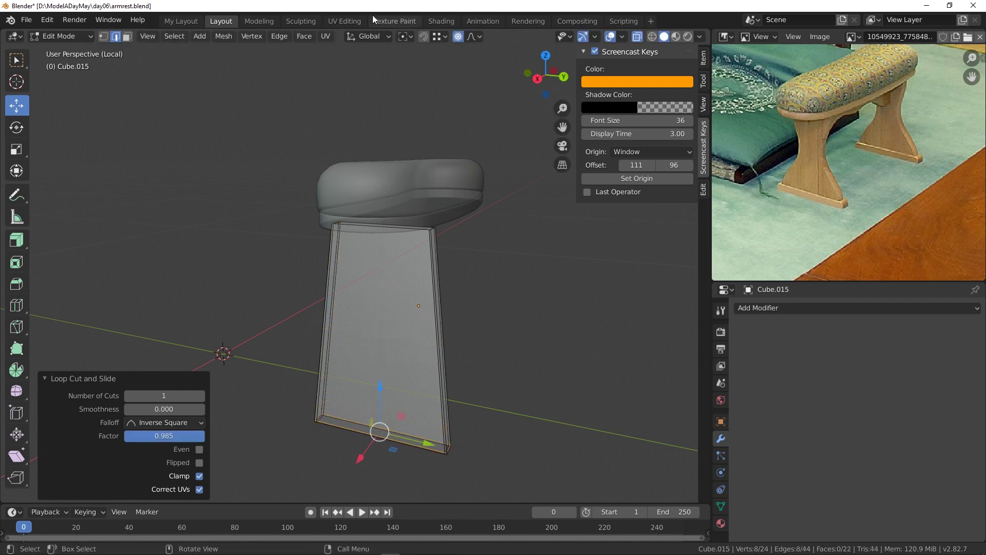
key("ctrl+r")
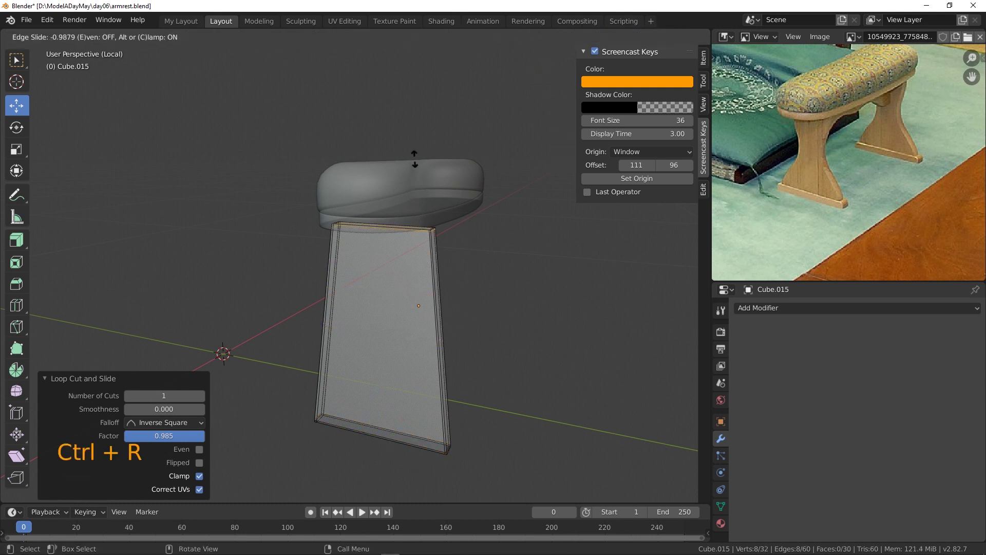
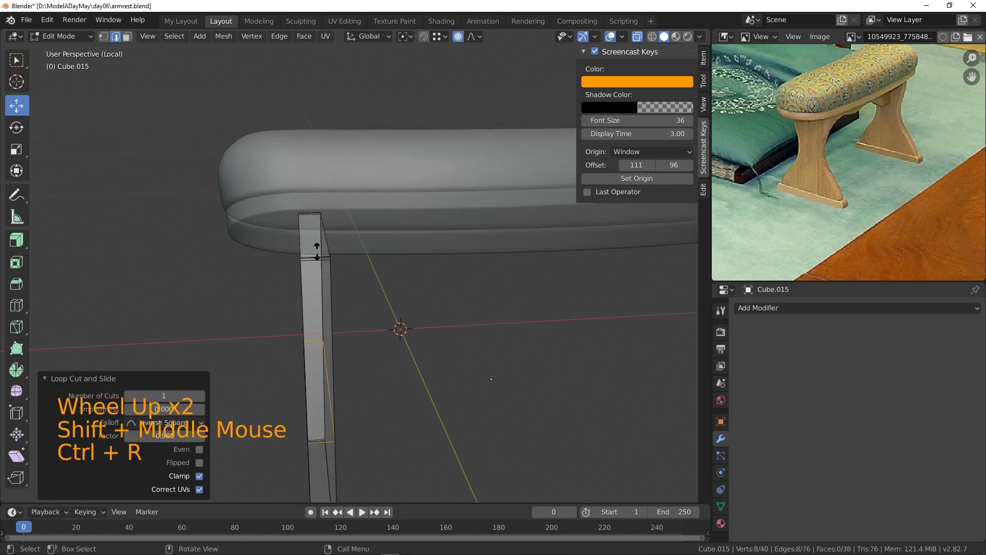
- Place a loop near the post's top and bevel it with Ctrl+B
key("ctrl+z")
key("ctrl+r")
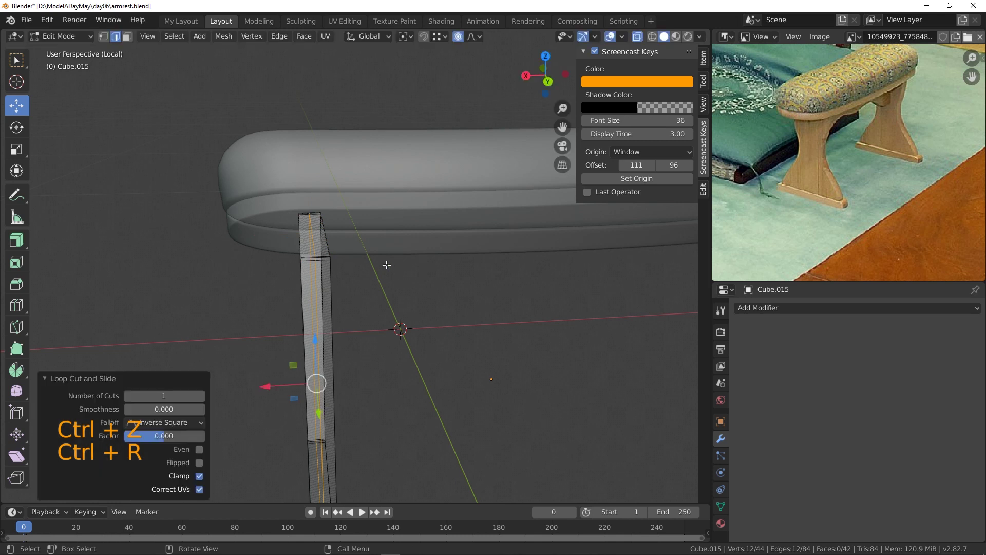
key("ctrl+b")
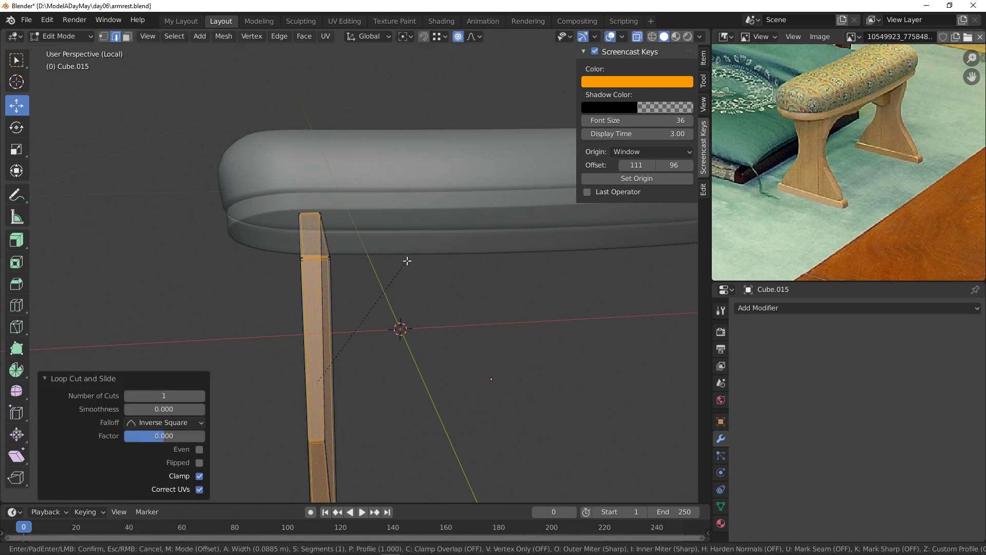
key("KP_1")
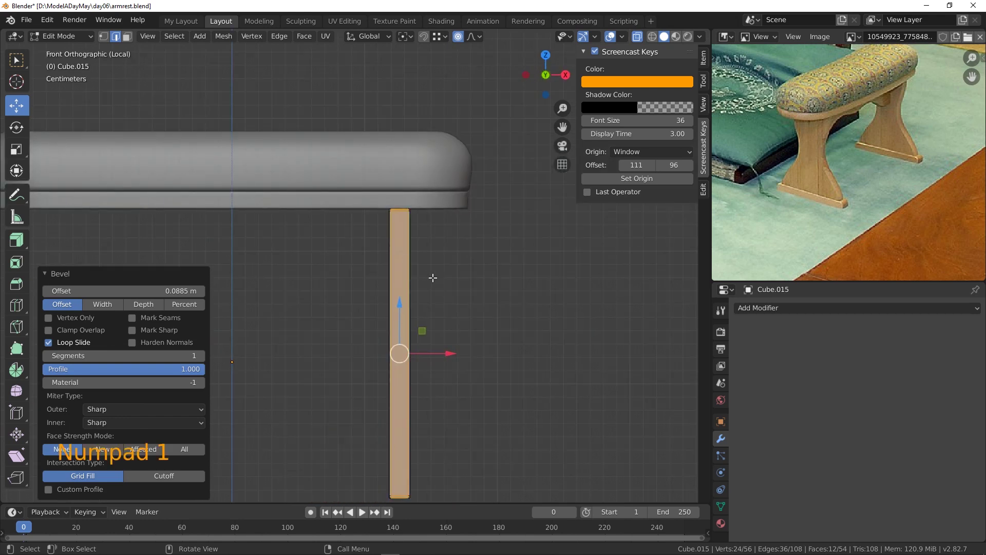
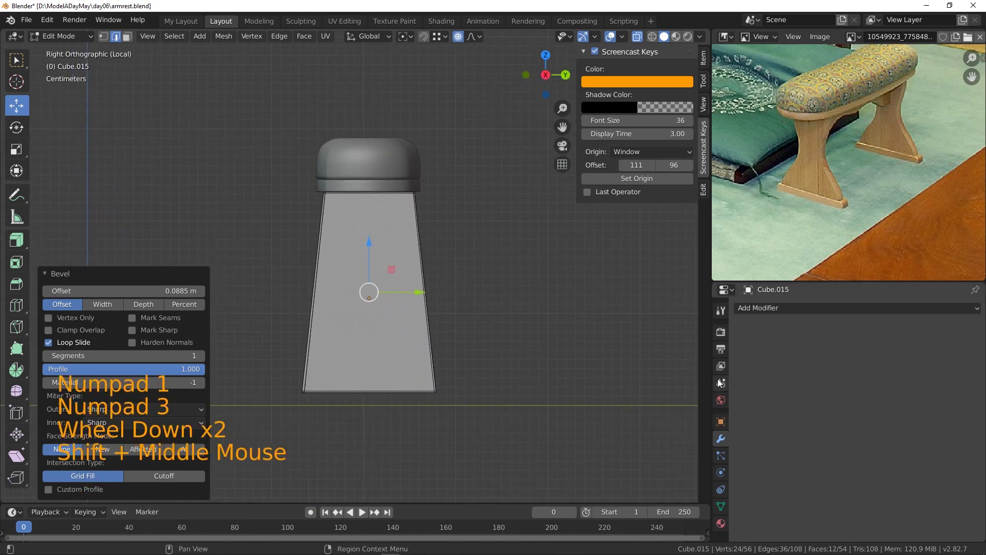
- Show the interaction mode list for the tapered leg and return to the side-on view
left_click(760, 310)
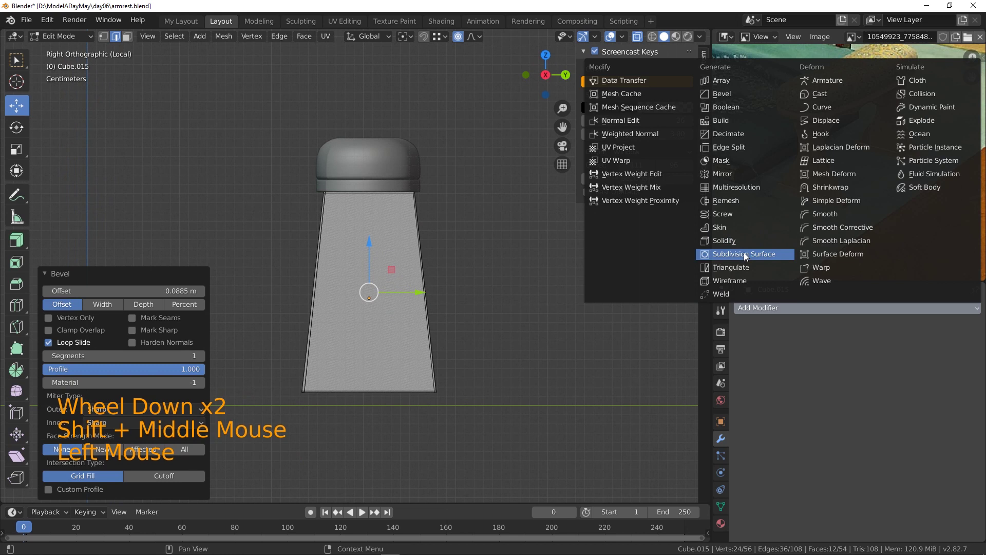
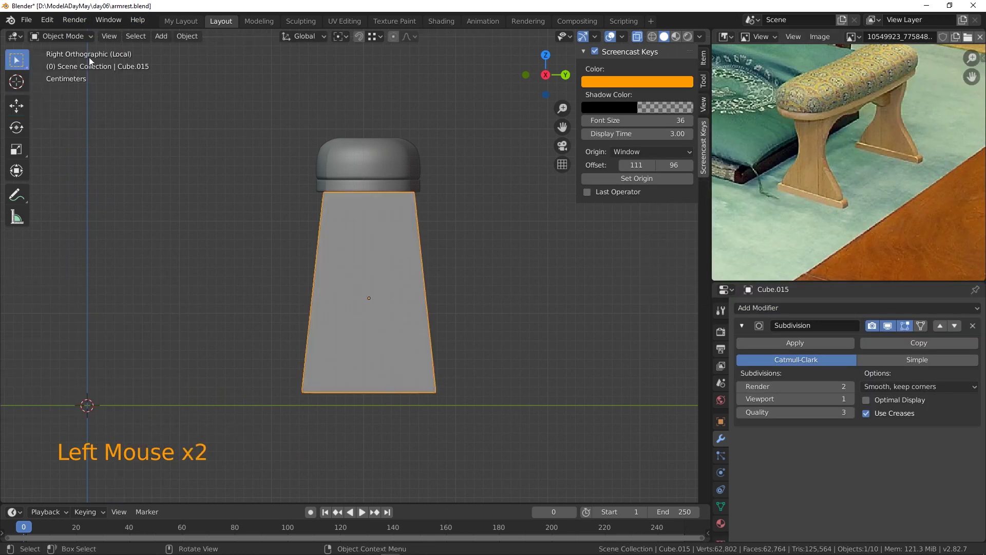
middle_click(492, 255)
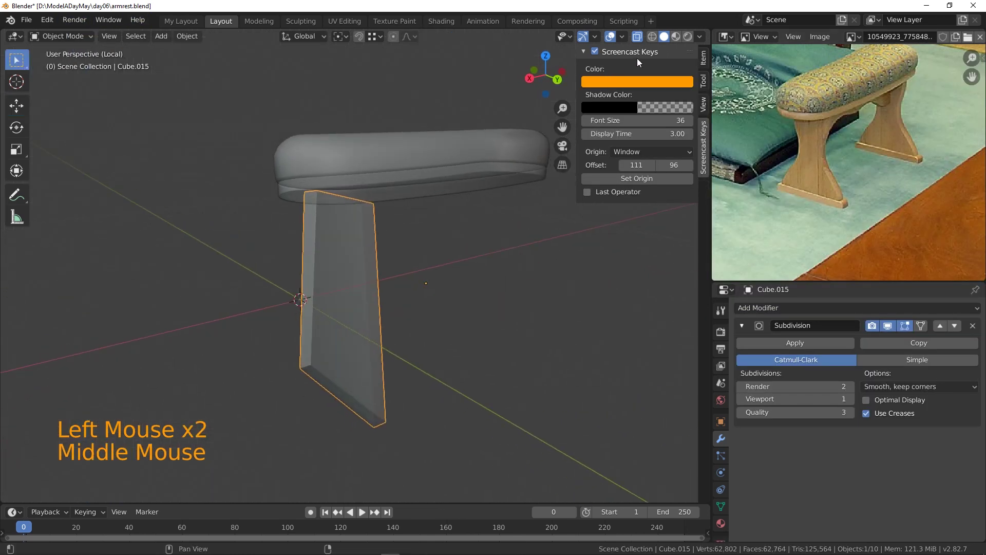
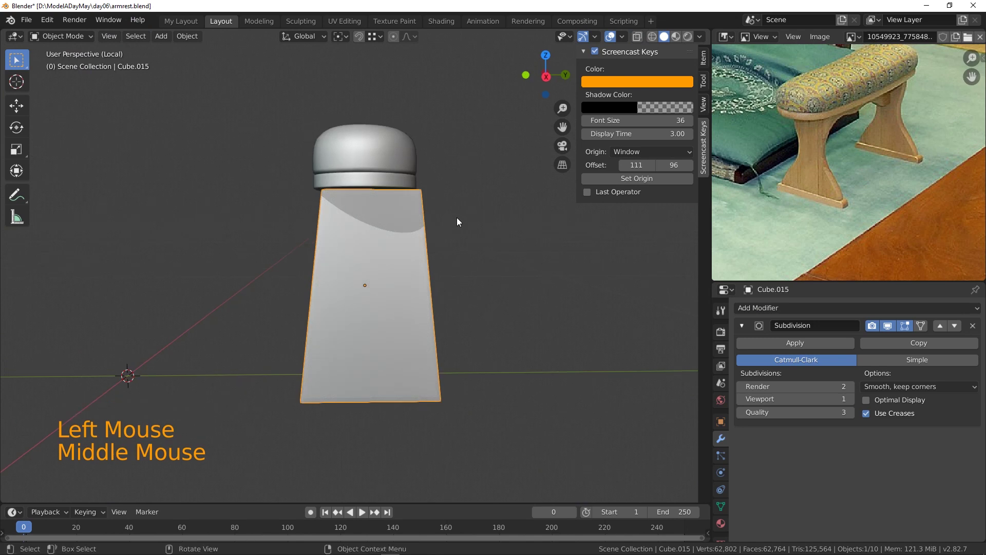
key("KP_1")
key("KP_3")
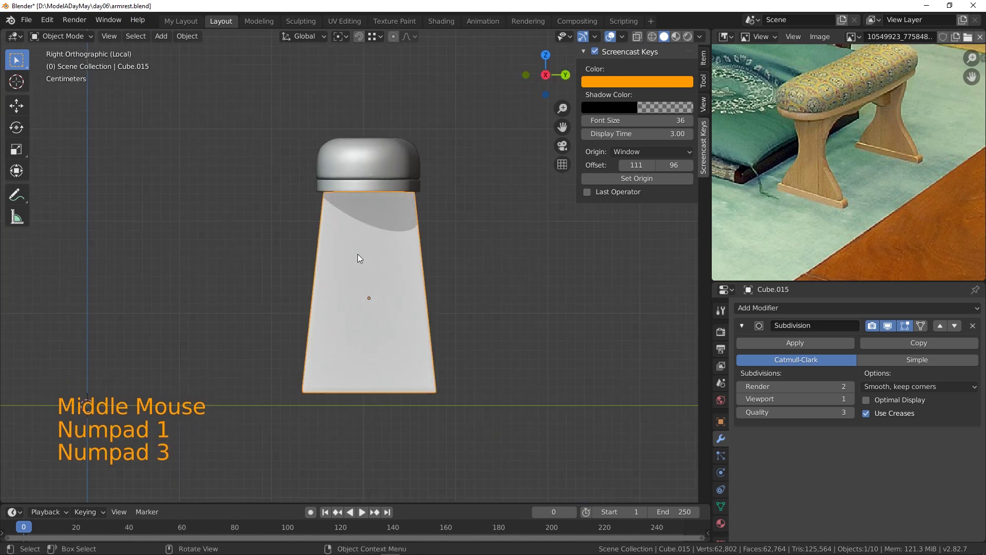
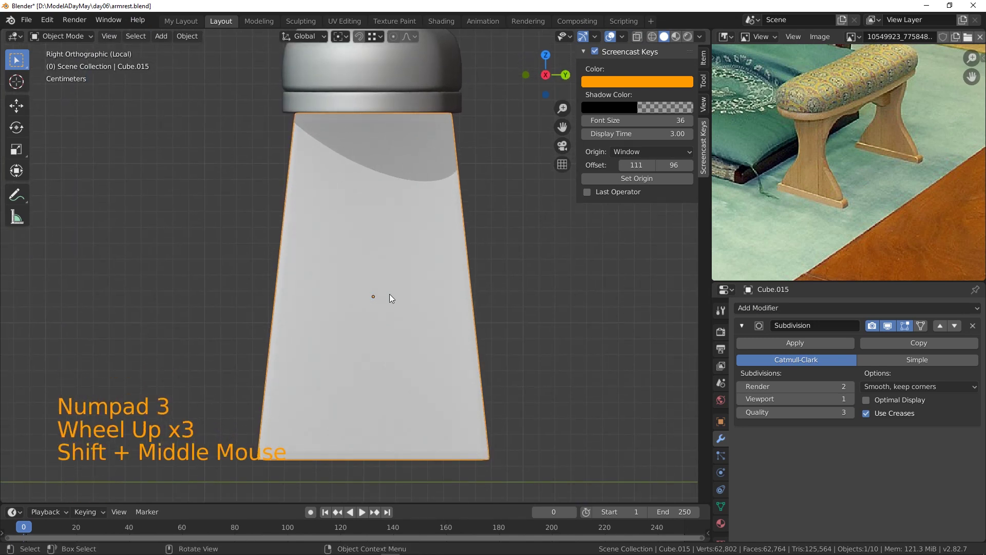
scroll("down", 3)
- In Edit Mode add loop cuts and scale them inward along Y to pinch the leg into an hourglass waist
left_click(62, 36)
key("ctrl+r")
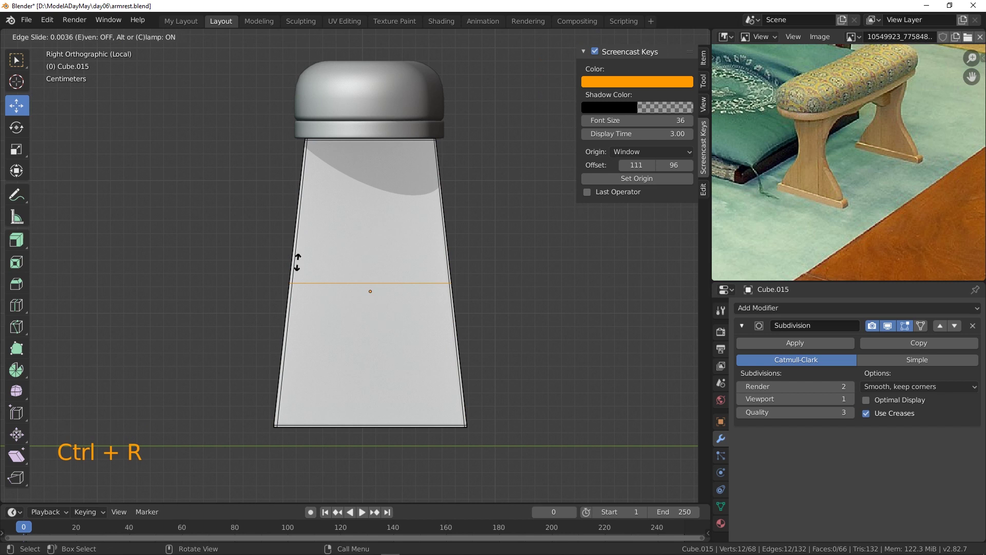
key("s")
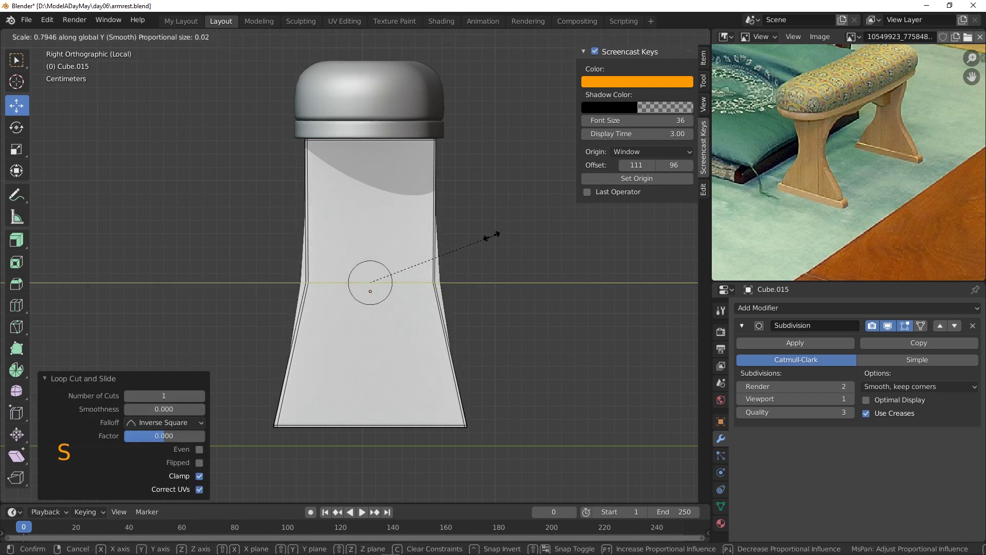
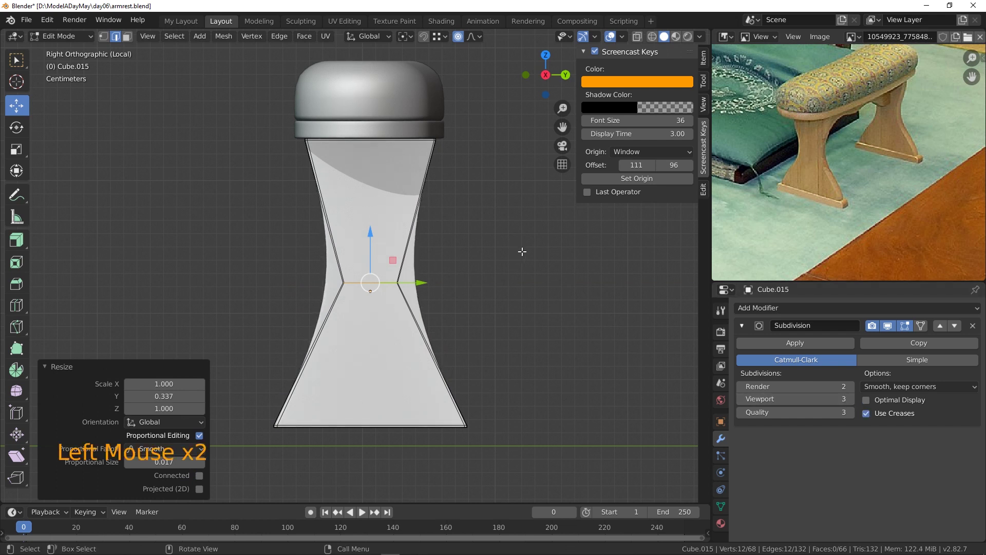
key("ctrl+r")
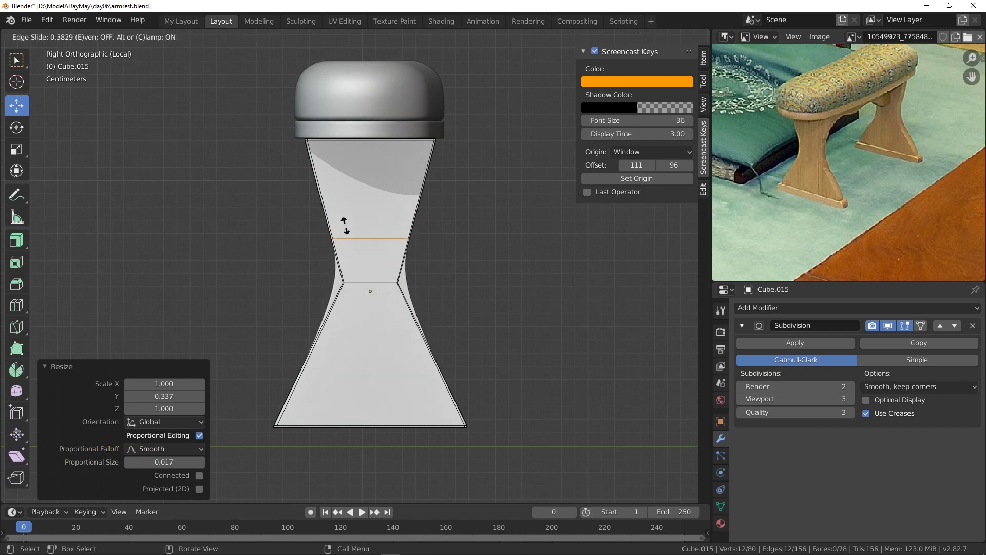
key("ctrl+r")
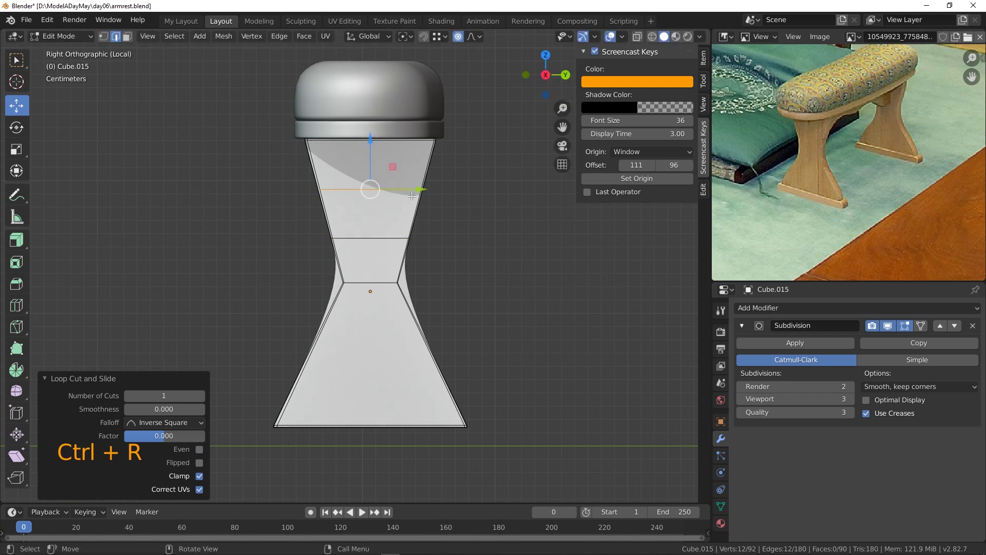
key("s")
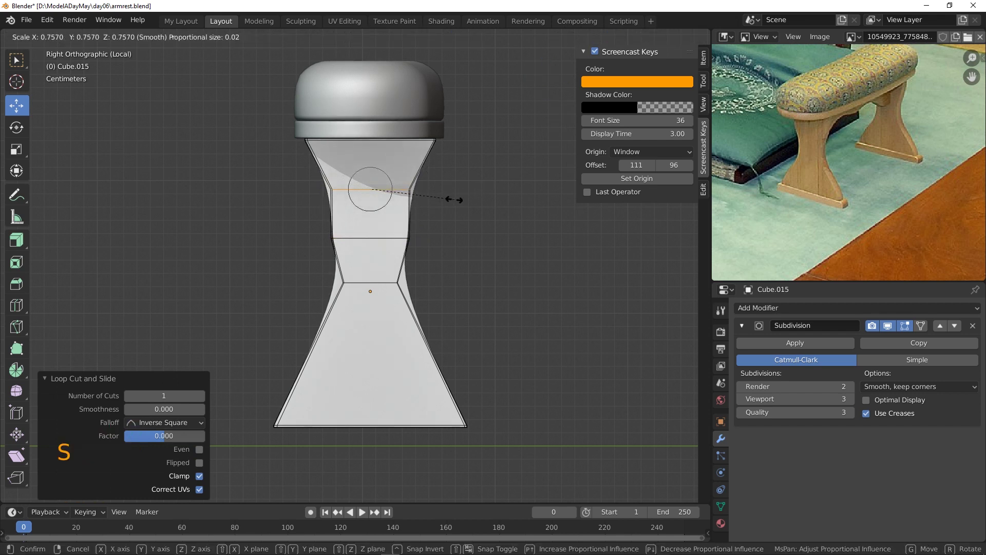
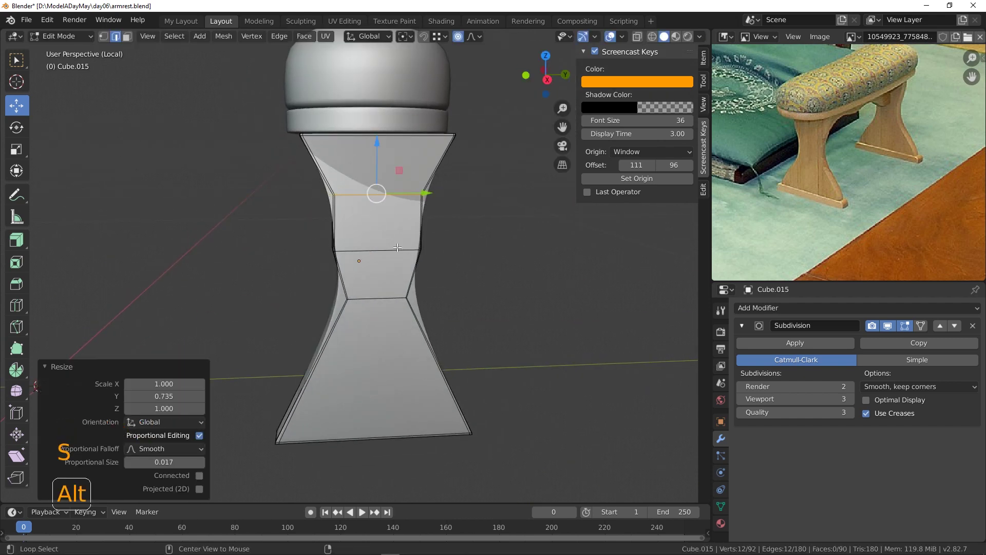
left_click(397, 244)
key("s")
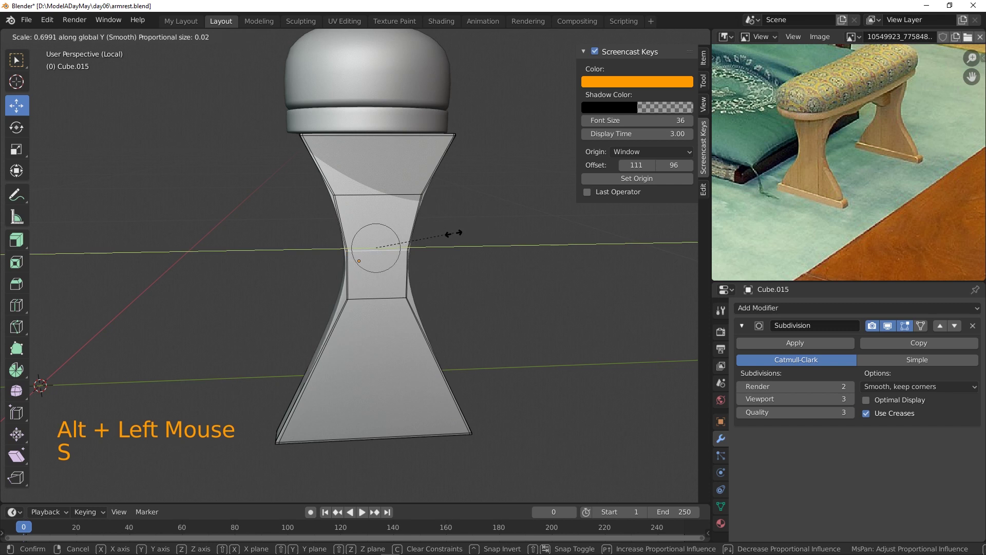
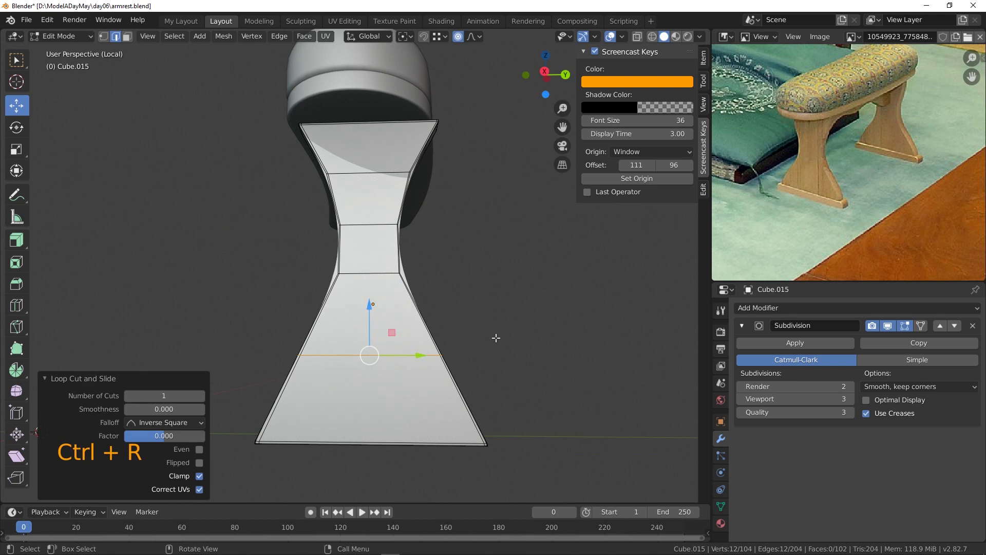
- Select the waist edge loops and lower them along the leg
key("s")
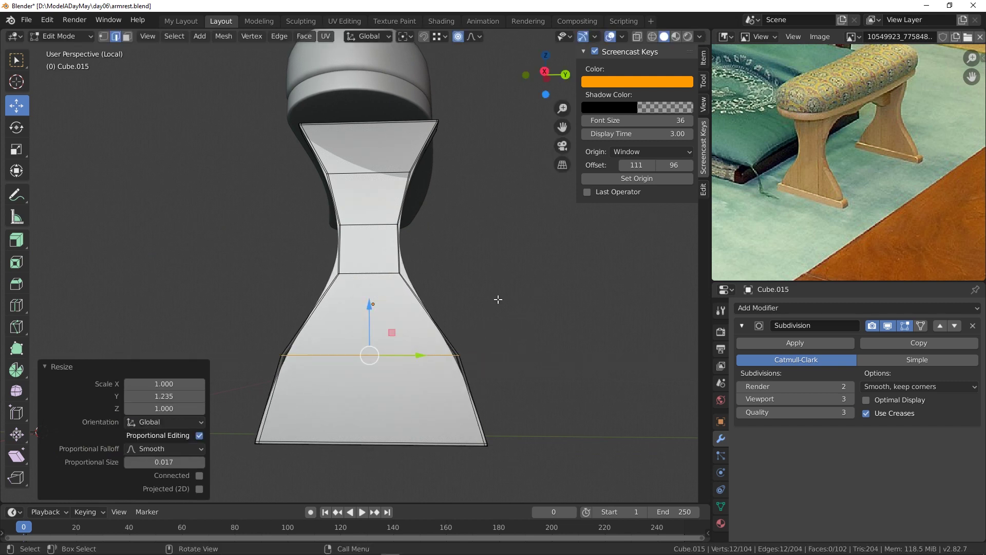
left_click(381, 269)
left_click(374, 222)
left_click(377, 171)
double_click(393, 351)
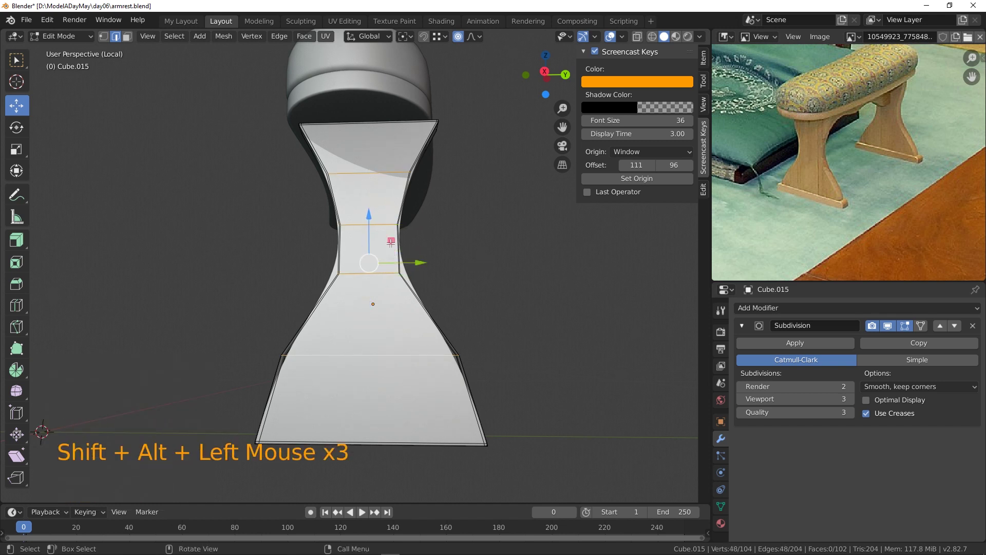
left_click(370, 222)
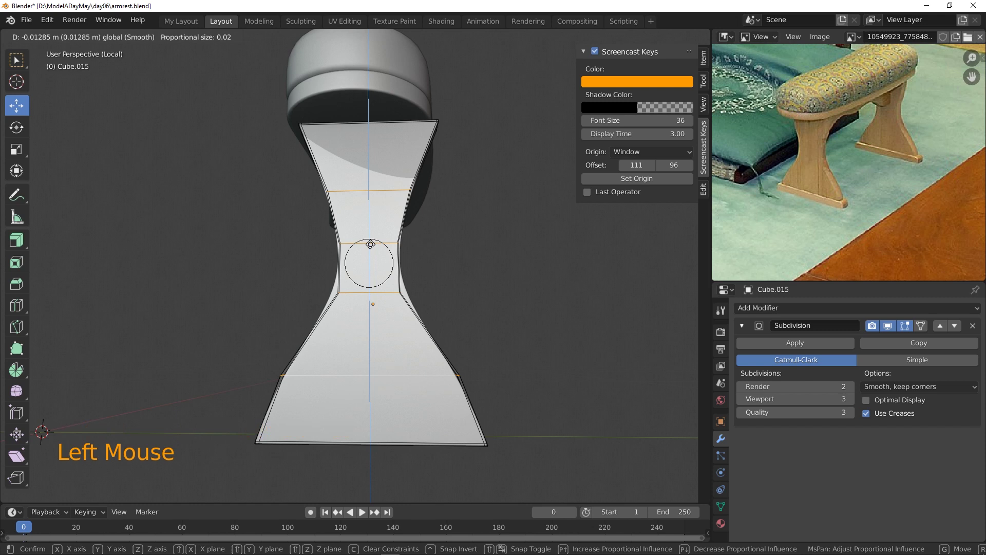
left_click(389, 182)
- Add a loop near the leg's top and widen it along Y to flare the upper part outward
key("s")
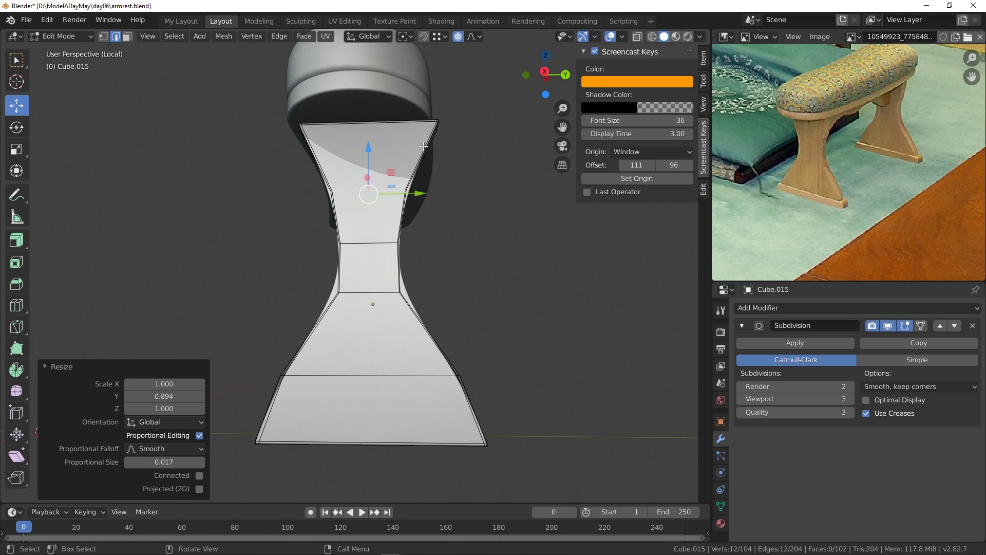
key("ctrl+r")
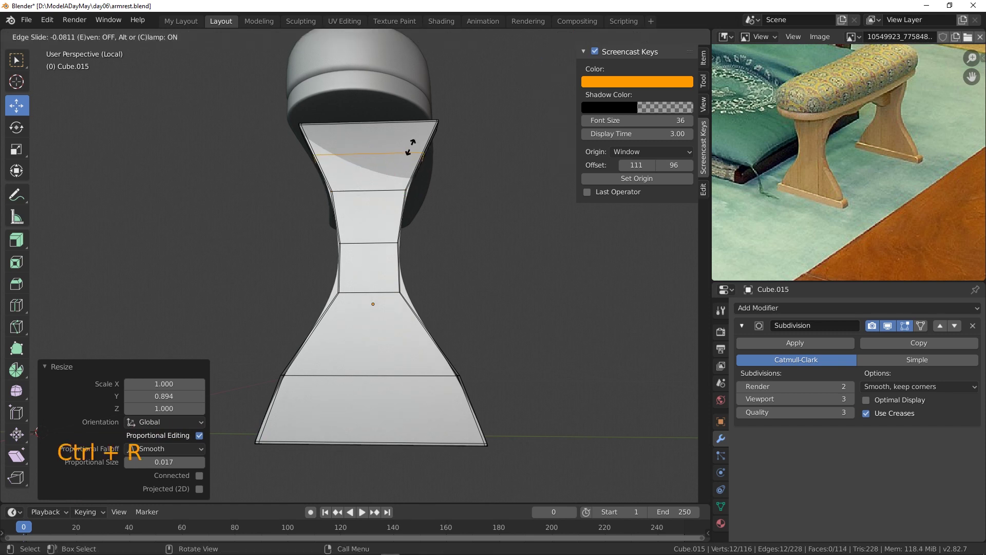
key("s")
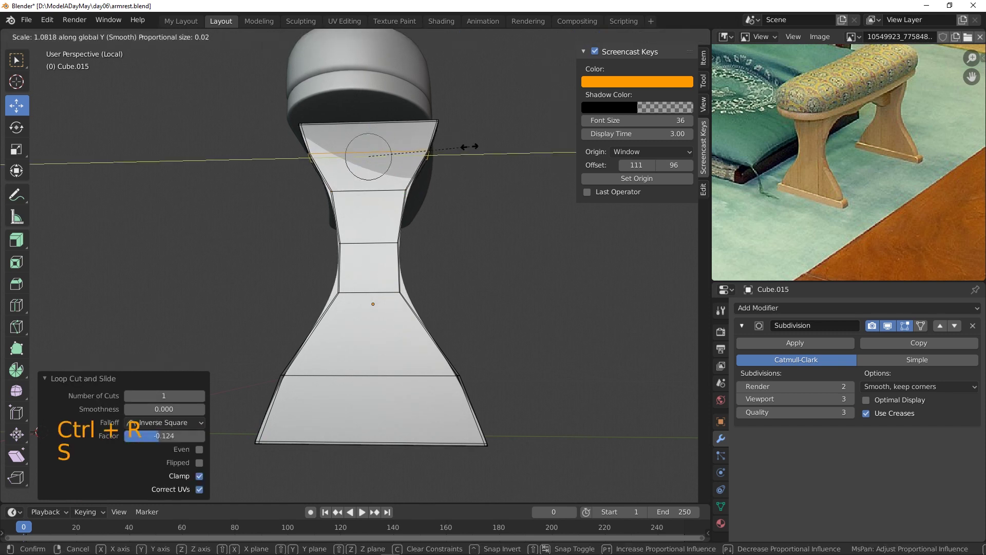
middle_click(534, 298)
middle_click(475, 233)
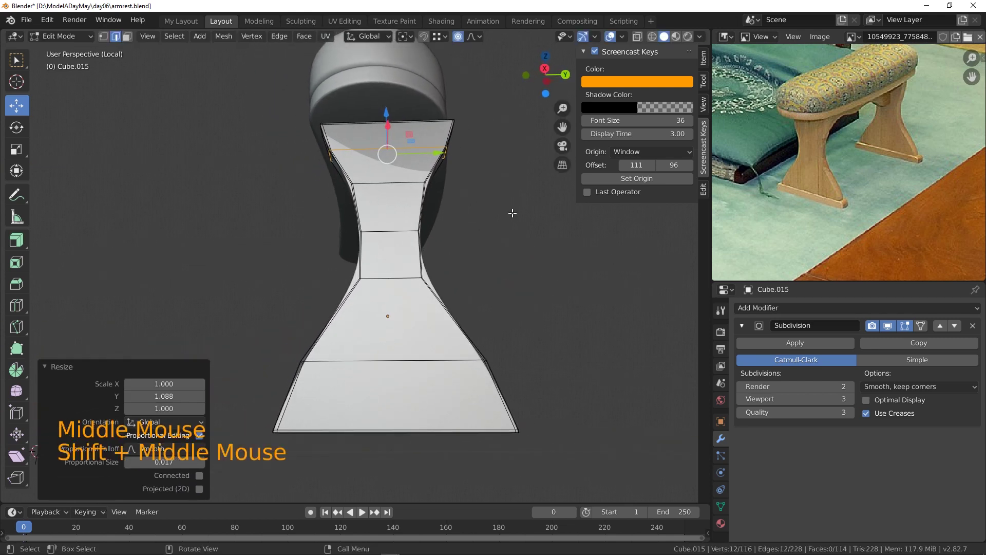
middle_click(502, 240)
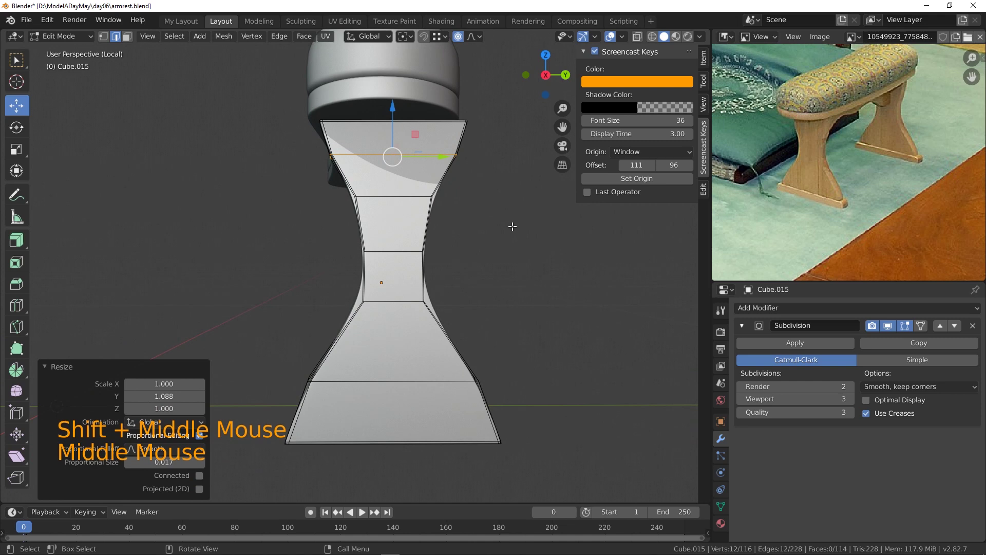
scroll("down", 3)
middle_click(486, 269)
middle_click(490, 262)
key("KP_1")
middle_click(491, 275)
scroll("down", 3)
middle_click(382, 254)
scroll("up", 3)
middle_click(398, 252)
- Select all of the leg's geometry and move it under the armrest end from the top view
left_click(132, 37)
key("a")
key("s")
key("KP_1")
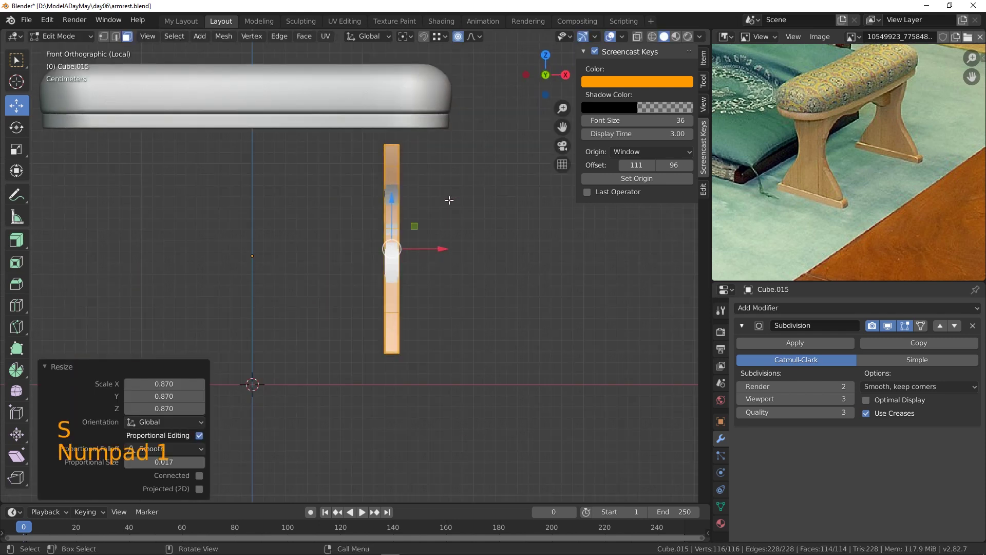
key("KP_7")
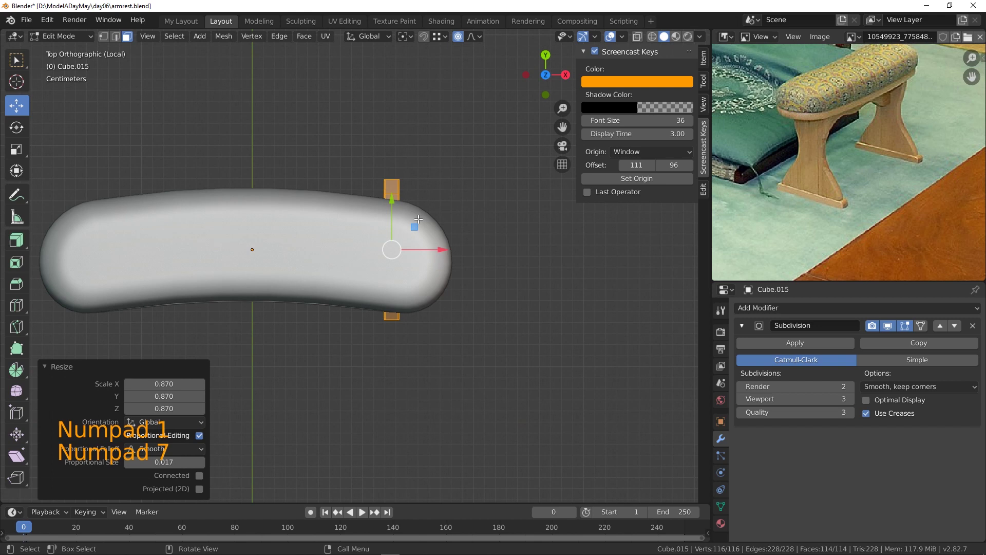
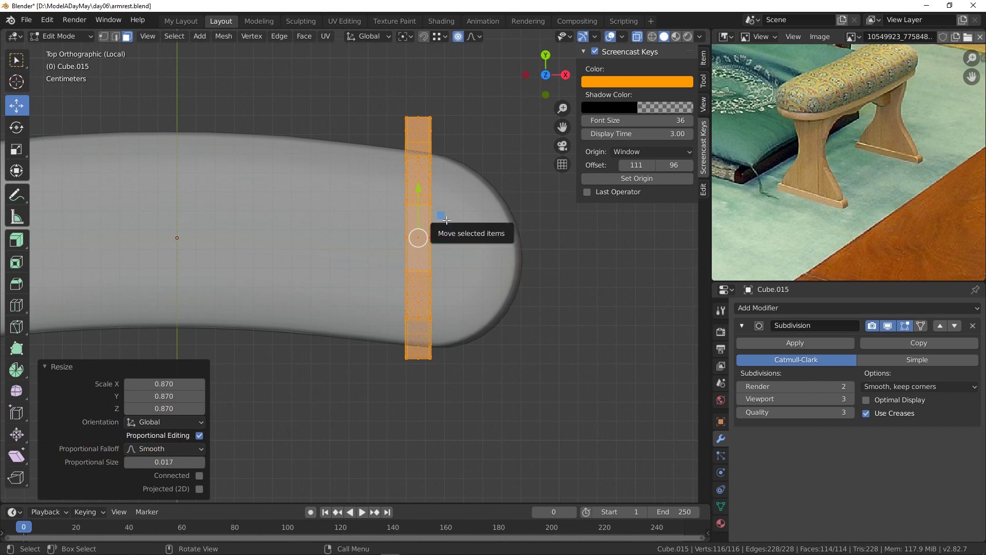
key("g")
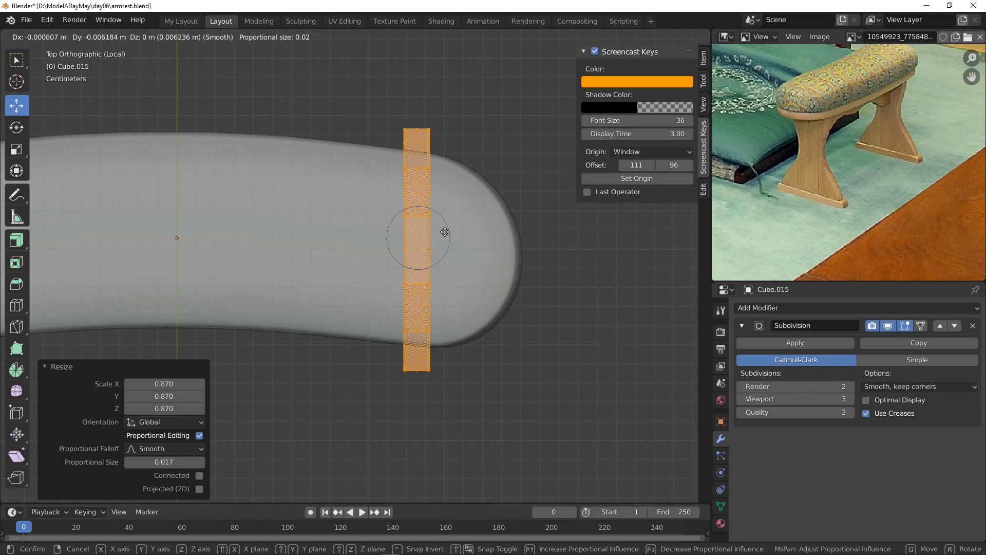
middle_click(578, 304)
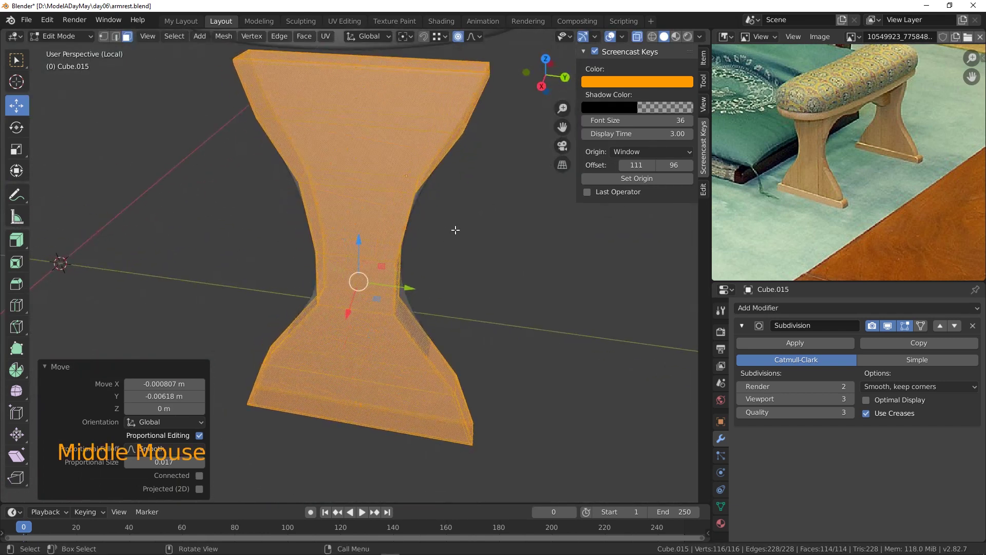
- Nudge the leg into place from the side view and leave Edit Mode
key("KP_1")
key("KP_3")
scroll("down", 3)
middle_click(439, 227)
key("g")
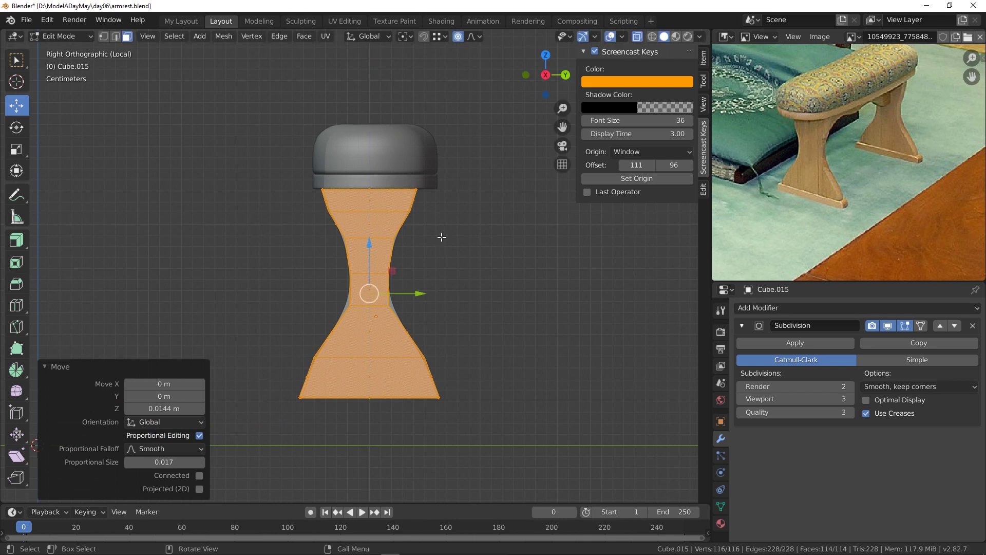
middle_click(453, 279)
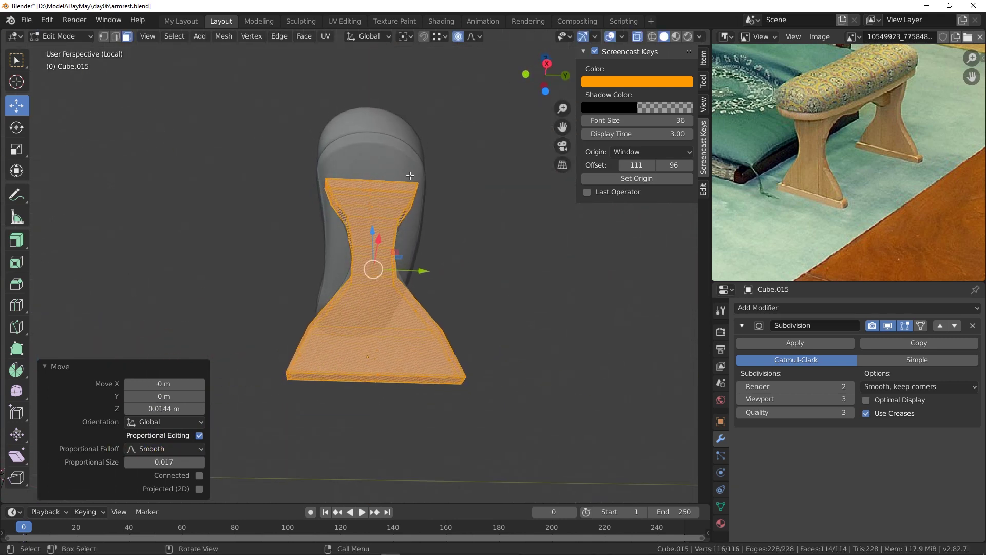
left_click(640, 36)
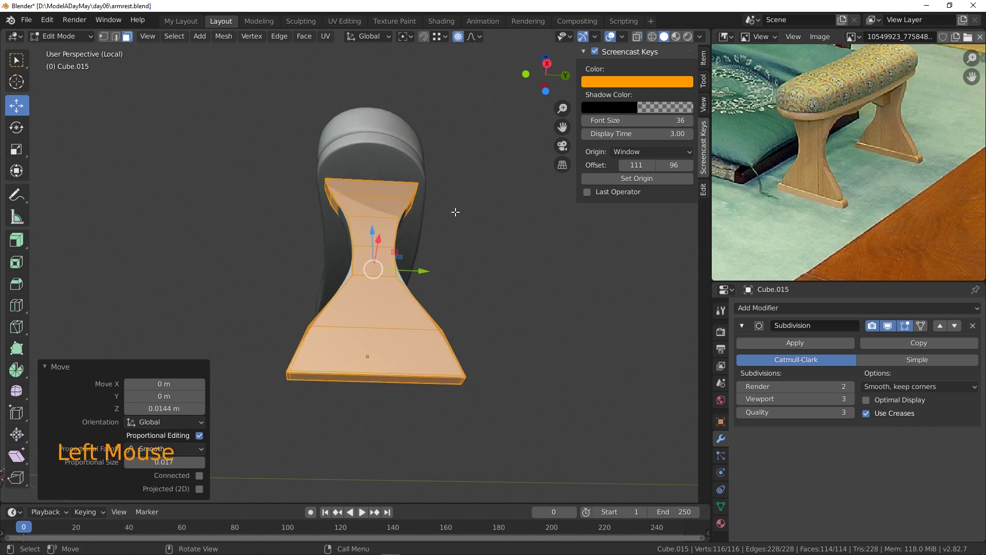
middle_click(444, 232)
left_click(422, 283)
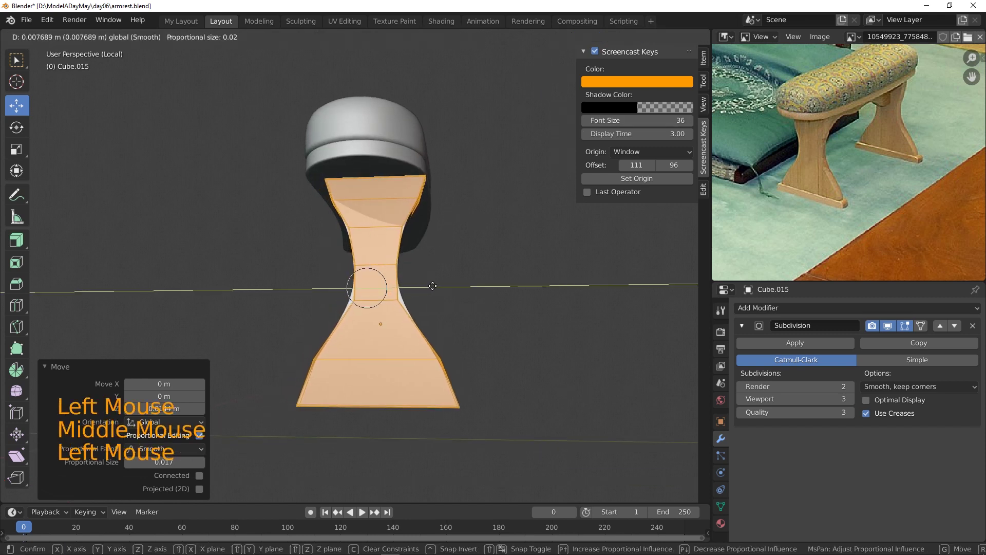
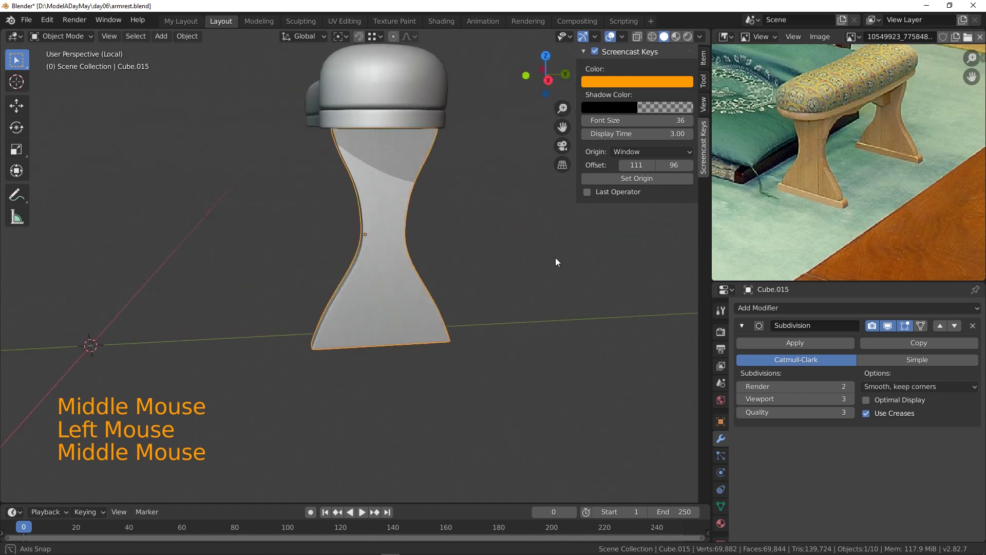
- Enter Edit Mode on the leg and select its side edge loops
scroll("down", 3)
right_click(355, 204)
middle_click(441, 283)
middle_click(462, 275)
scroll("up", 3)
left_click(422, 161)
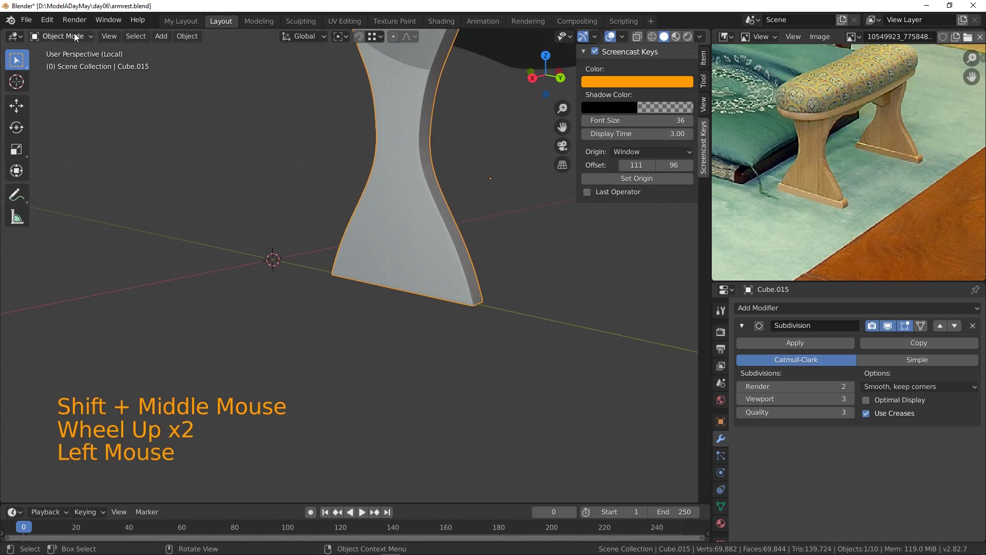
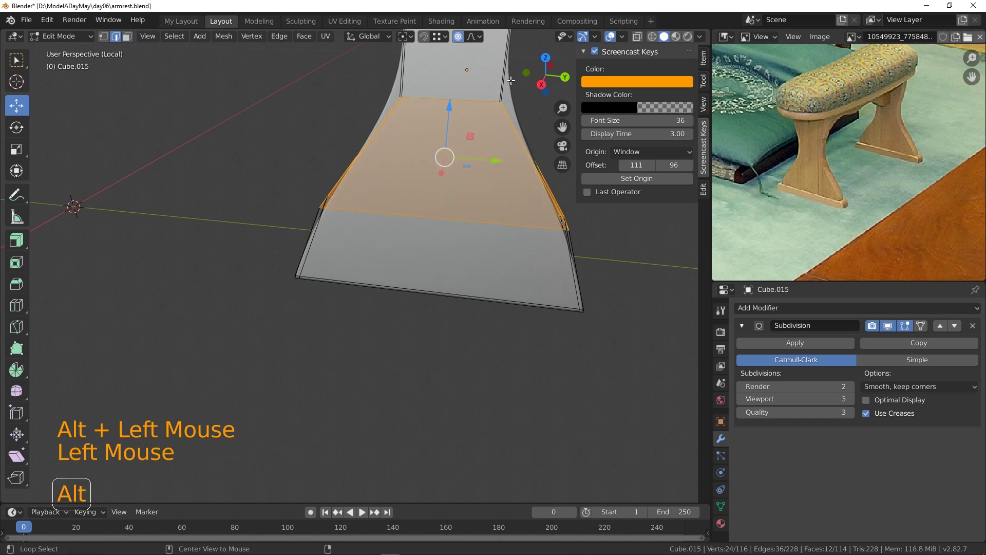
left_click(498, 75)
left_click(402, 81)
middle_click(530, 169)
middle_click(499, 196)
- Edge-slide the side loops along the waist for smoother inward curves, then return to Object Mode
key("x")
middle_click(563, 238)
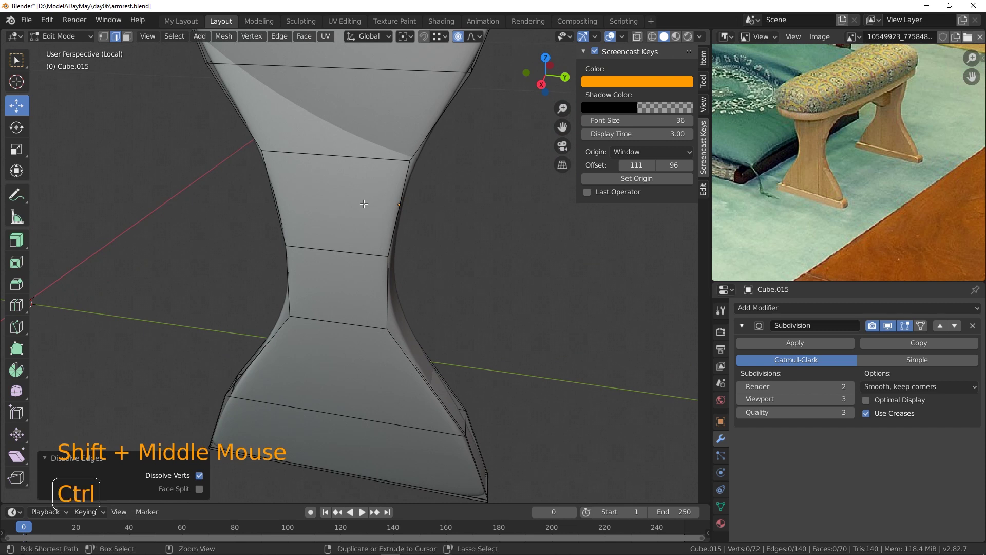
key("ctrl+r")
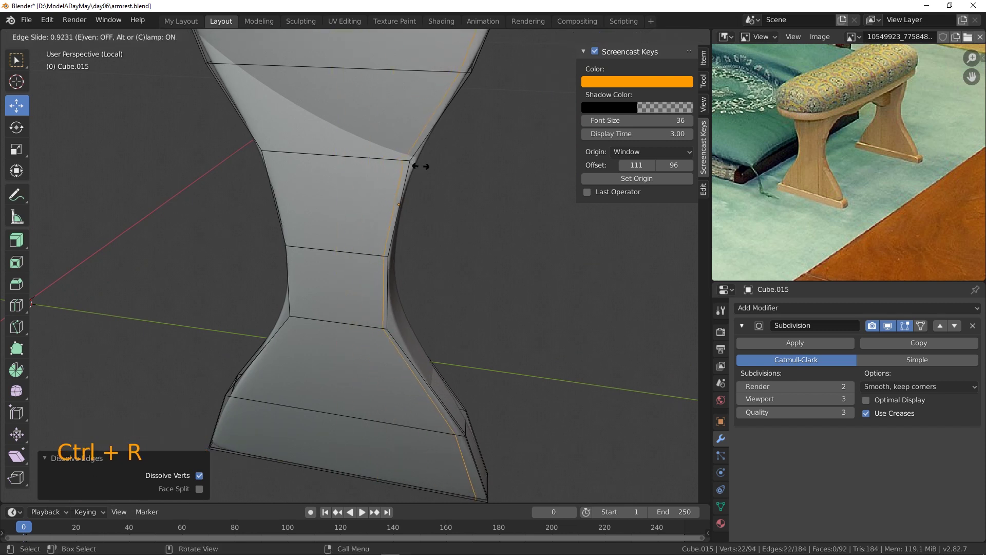
key("ctrl+r")
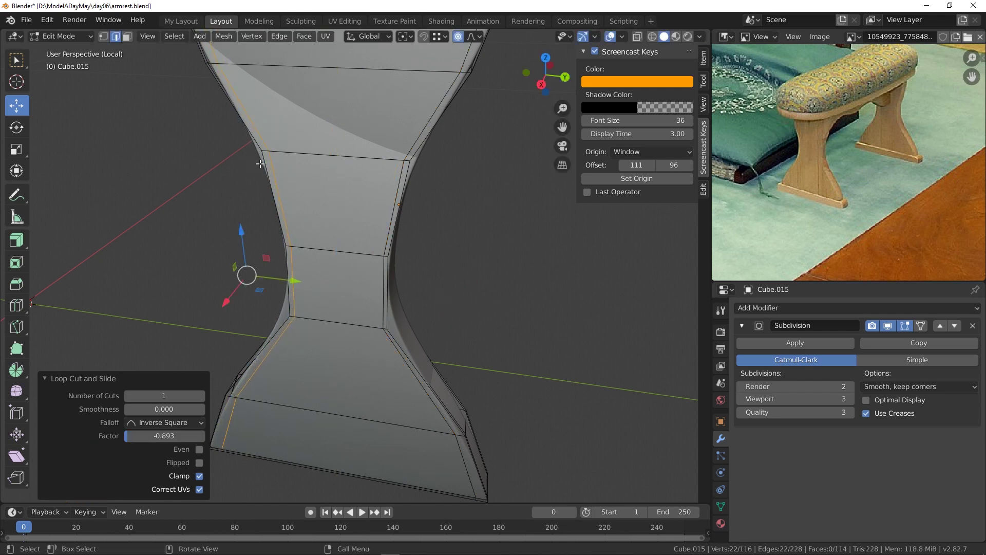
middle_click(533, 346)
middle_click(390, 361)
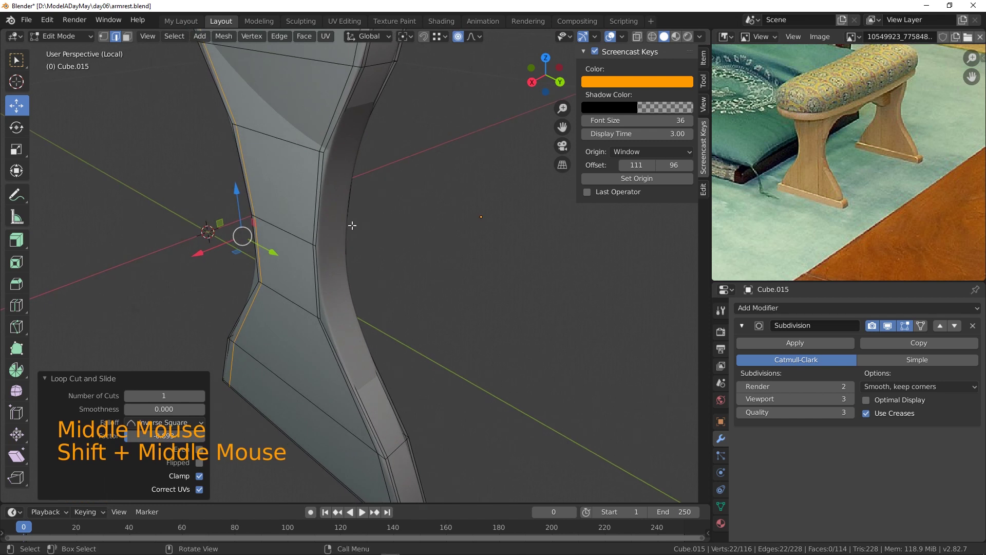
left_click(70, 37)
middle_click(360, 269)
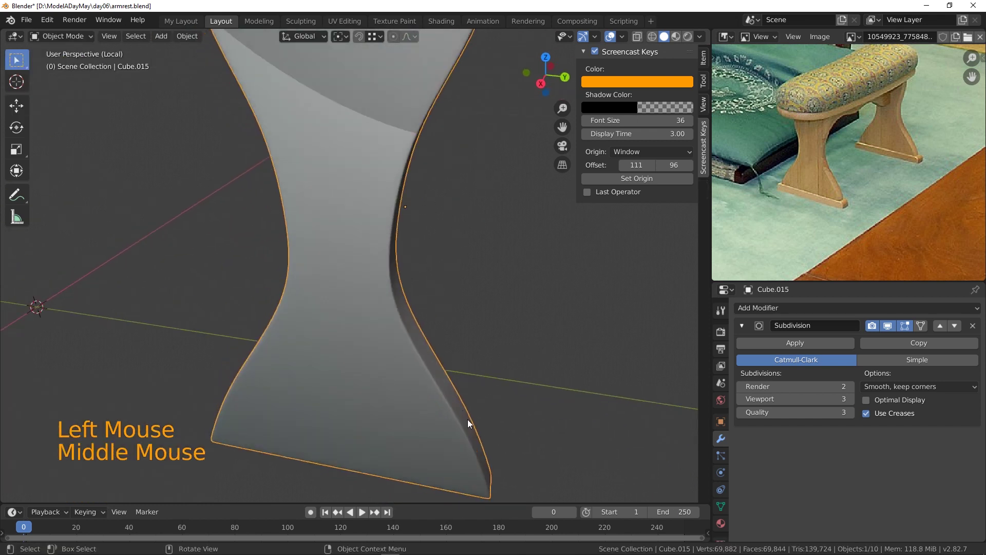
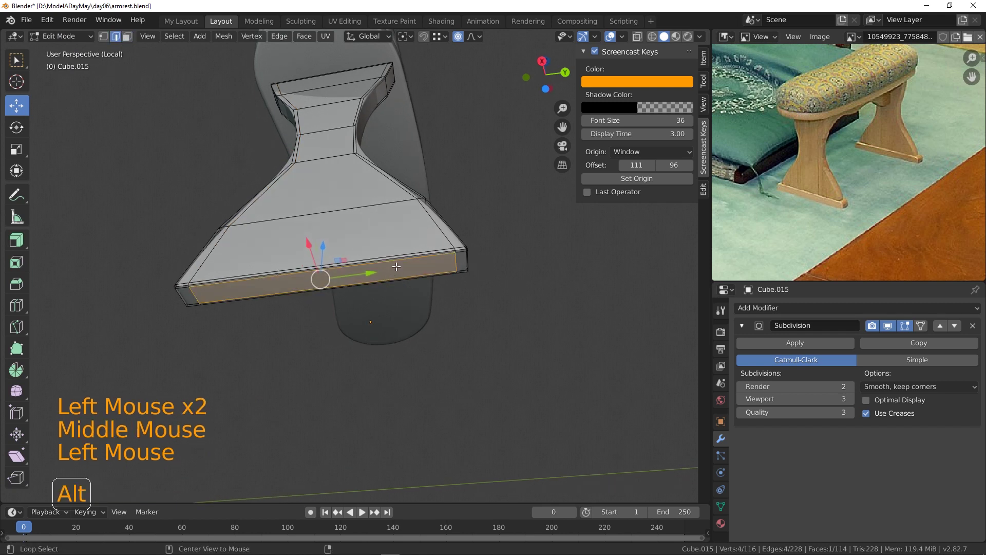
- Scale the foot's edge loops with proportional falloff and thin the foot along X, then leave Edit Mode
left_click(396, 260)
left_click(402, 272)
middle_click(478, 267)
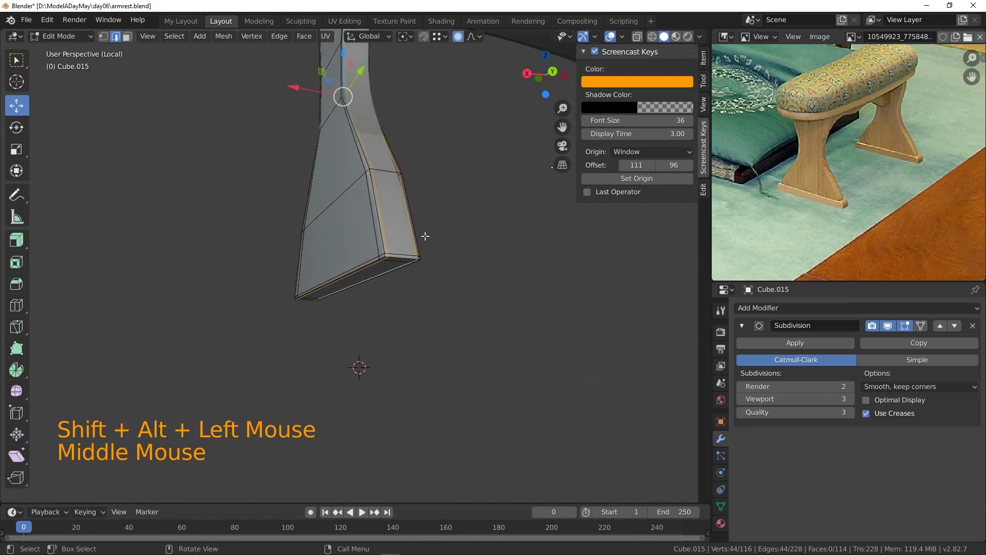
key("s")
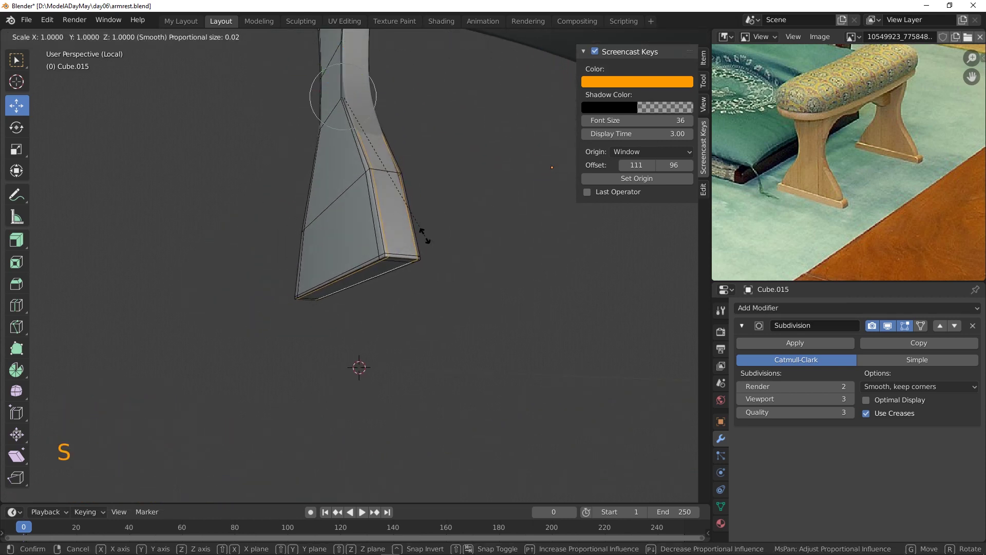
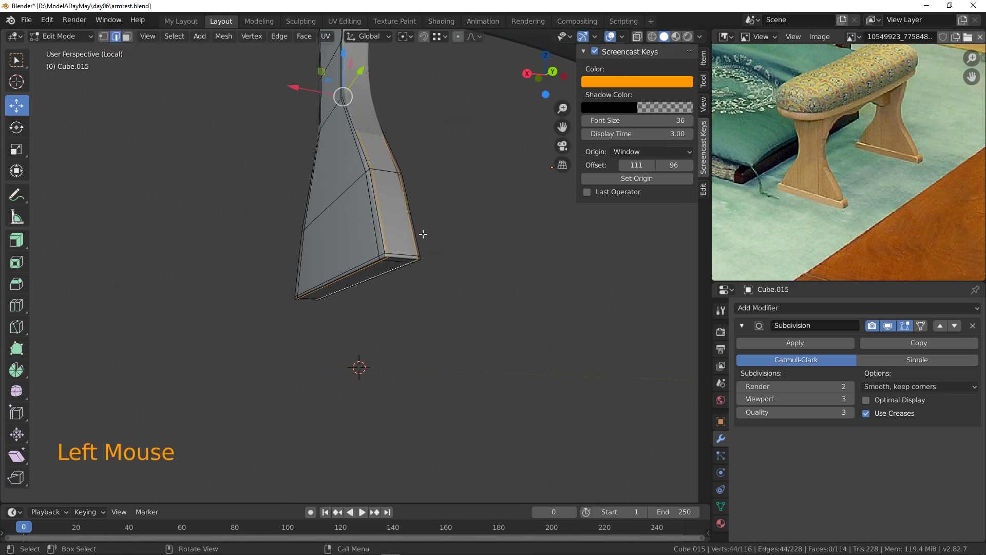
key("s")
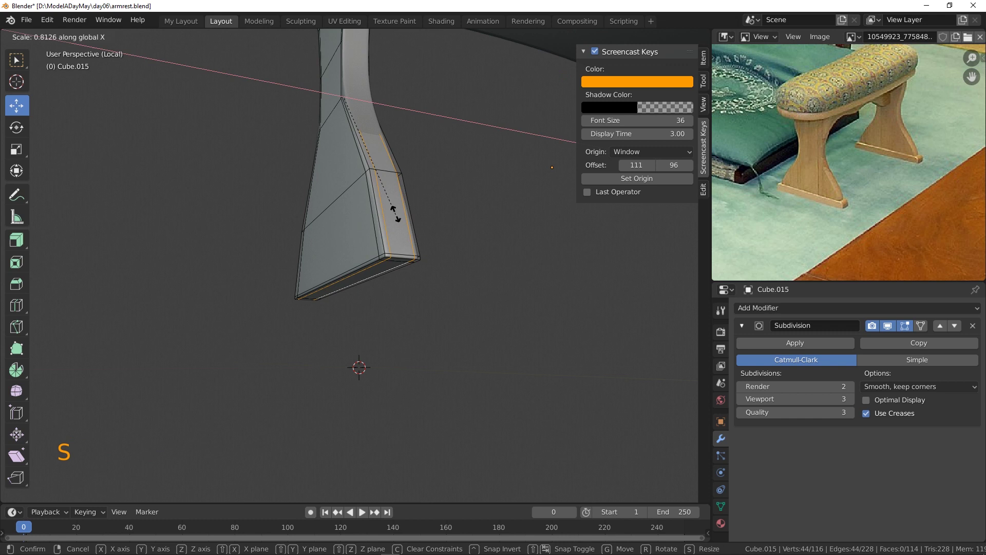
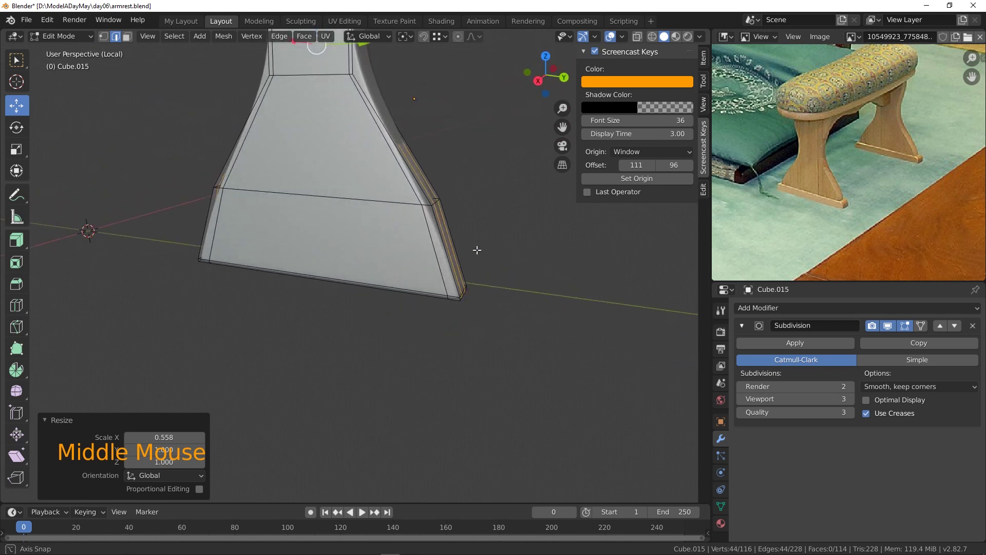
scroll("down", 3)
left_click(461, 219)
left_click(60, 38)
middle_click(458, 251)
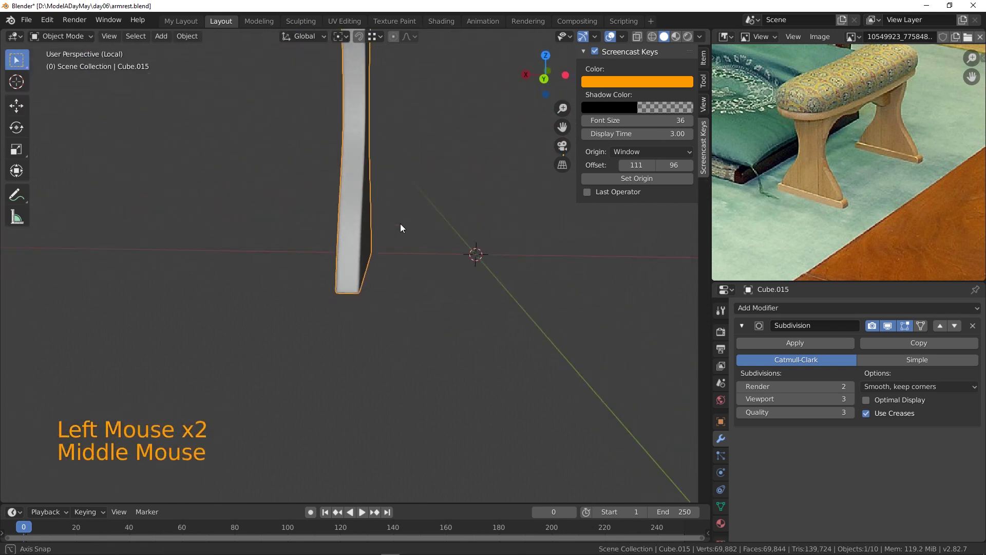
- Edge-slide a vertical loop along the leg's waist, undoing the stray change
middle_click(435, 243)
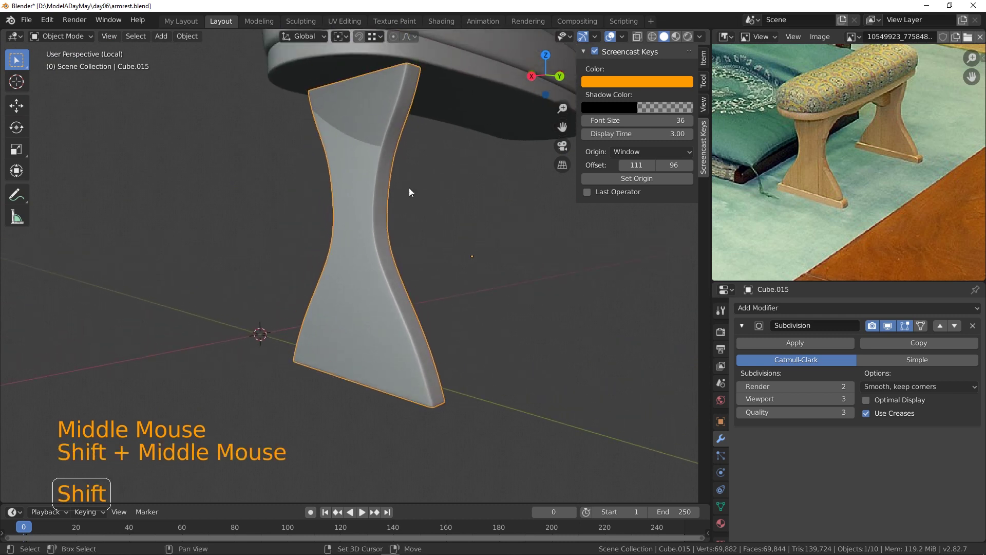
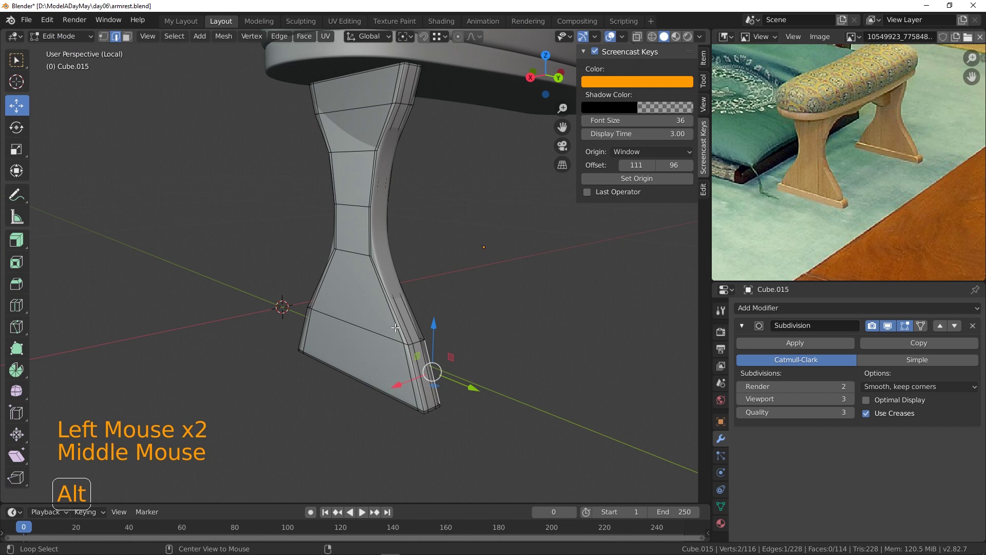
left_click(398, 323)
key("g")
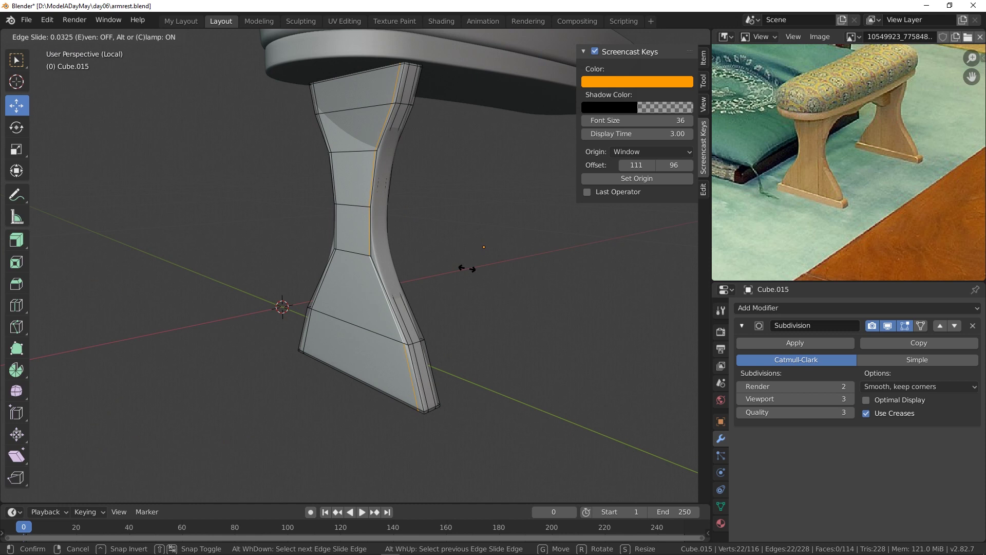
left_click(437, 244)
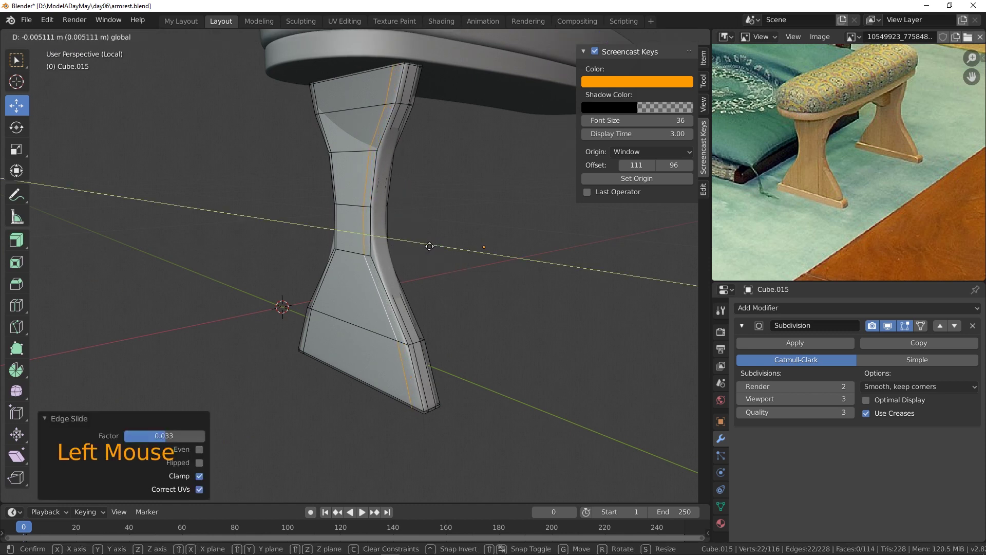
middle_click(367, 293)
left_click(404, 316)
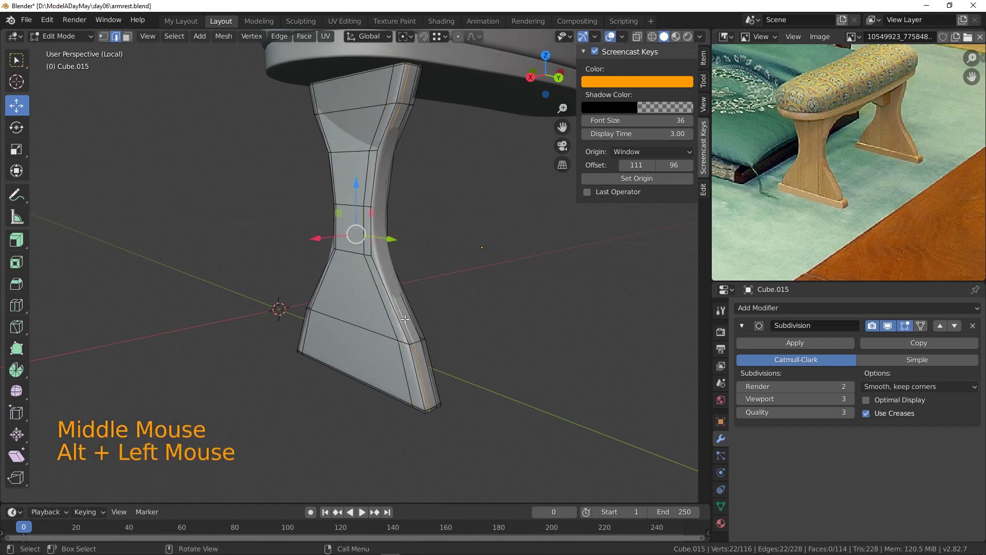
key("x")
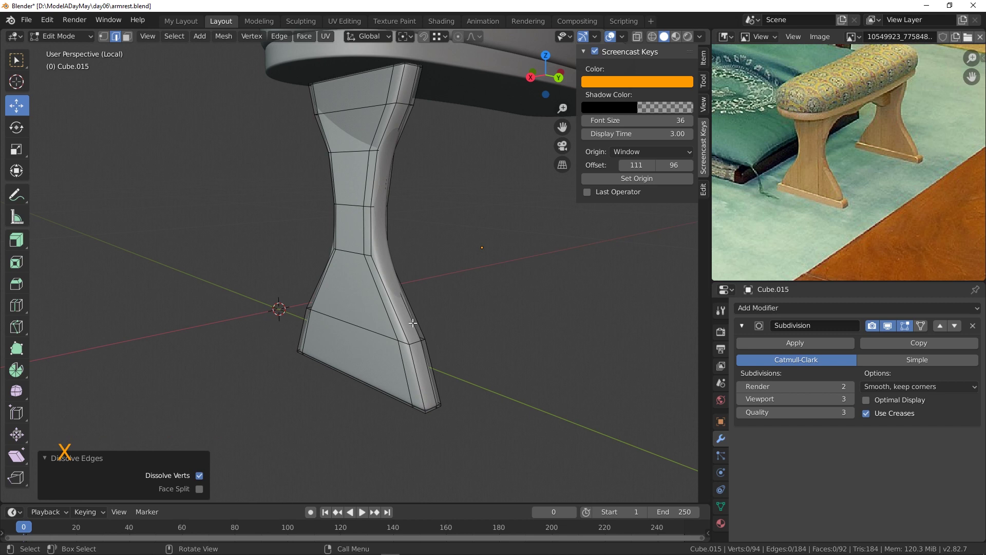
- Reposition the waist vertices for a more even inward curve
left_click(412, 320)
left_click(341, 234)
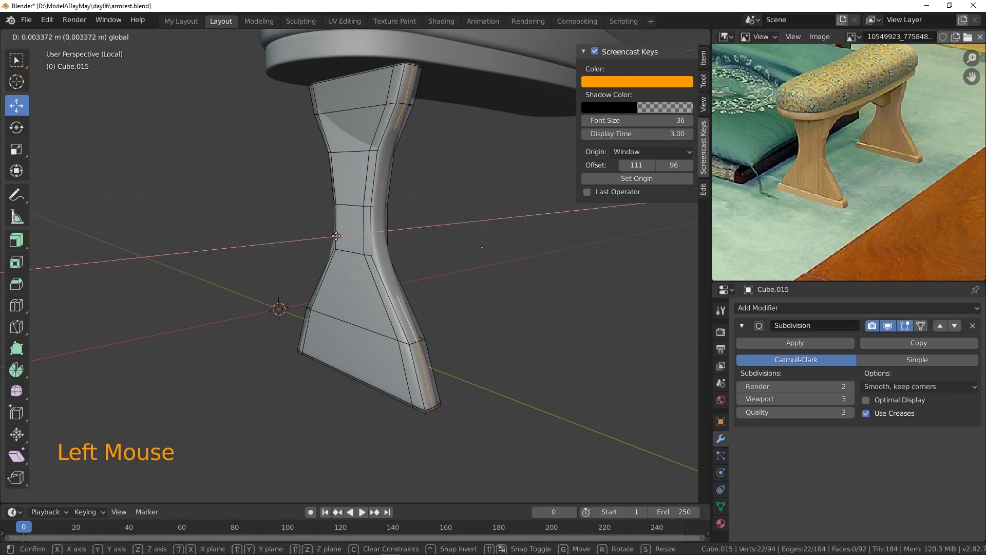
left_click(386, 235)
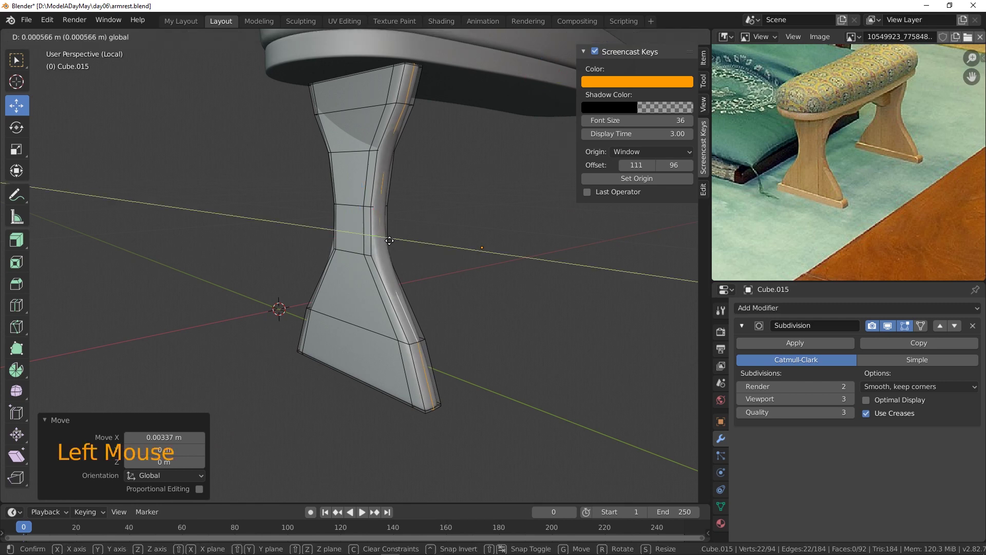
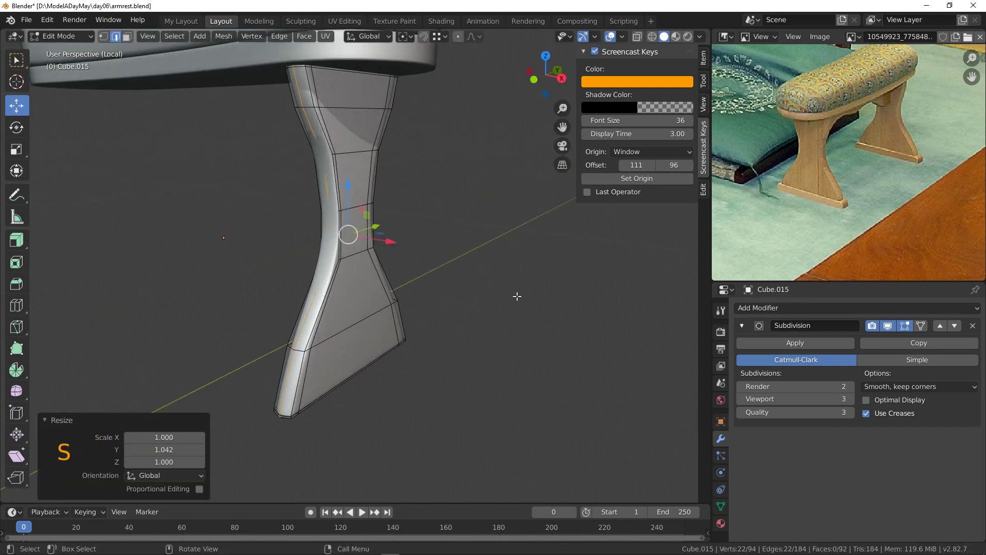
left_click(88, 43)
middle_click(443, 237)
left_click(359, 247)
left_click(70, 41)
left_click(329, 275)
left_click(338, 233)
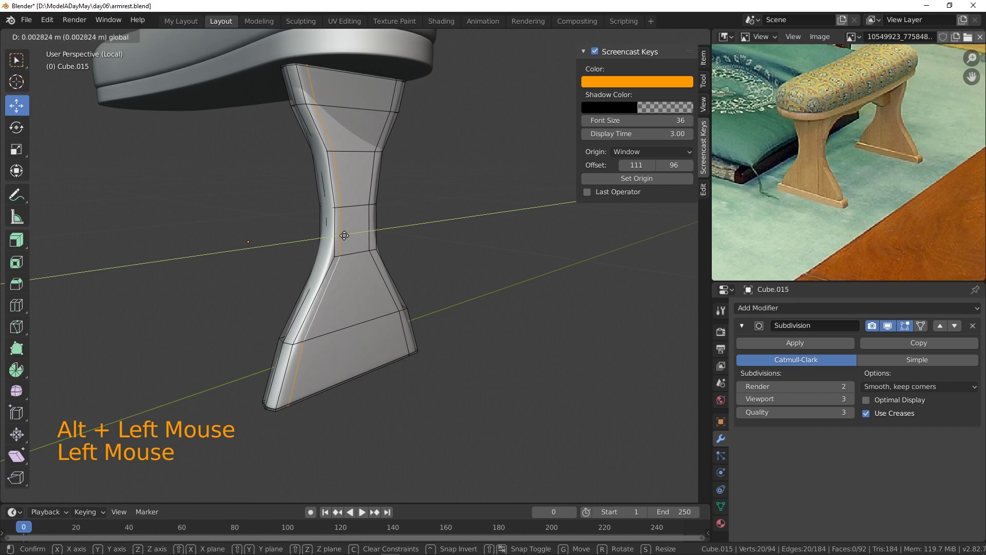
left_click(456, 299)
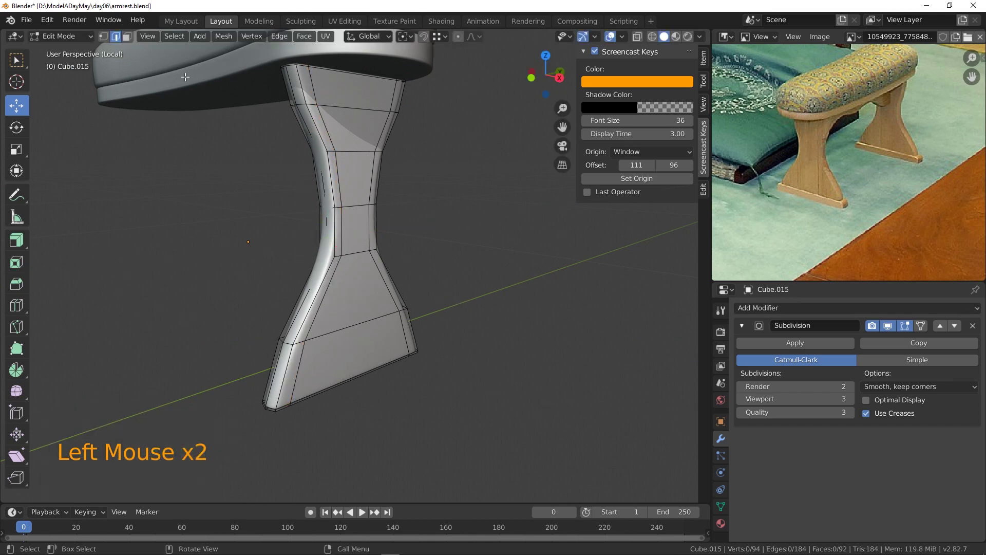
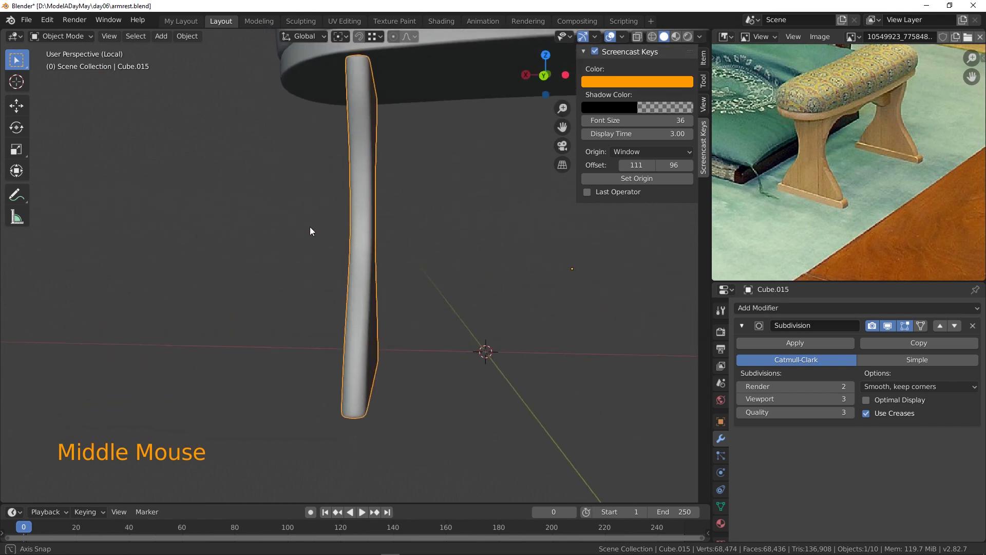
- Orbit around the leg to face its flared foot from the front
middle_click(433, 249)
middle_click(460, 275)
scroll("down", 3)
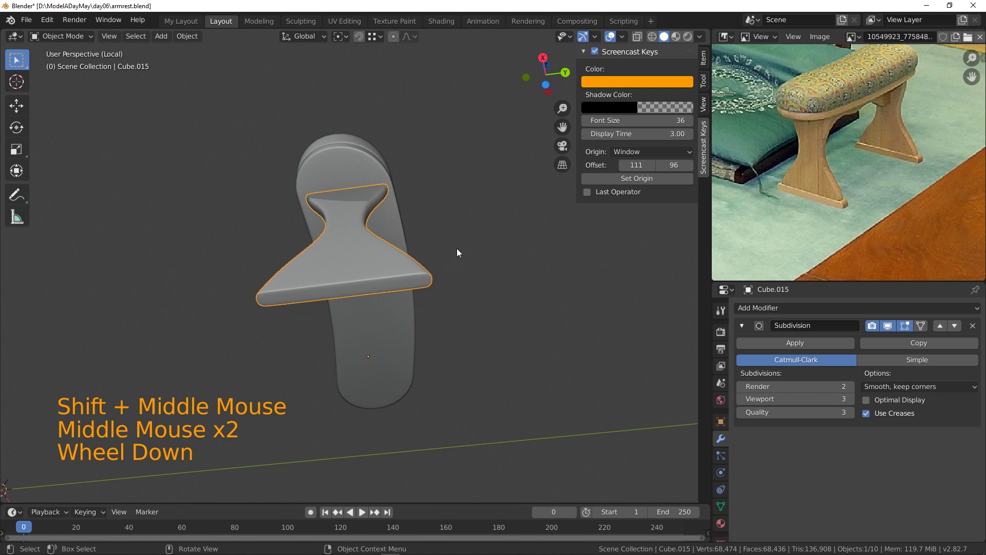
middle_click(388, 282)
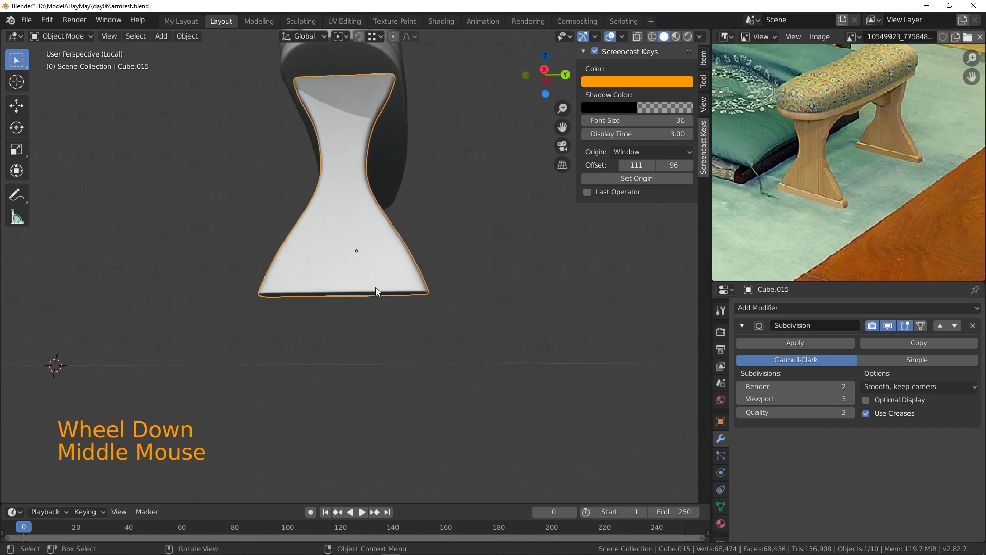
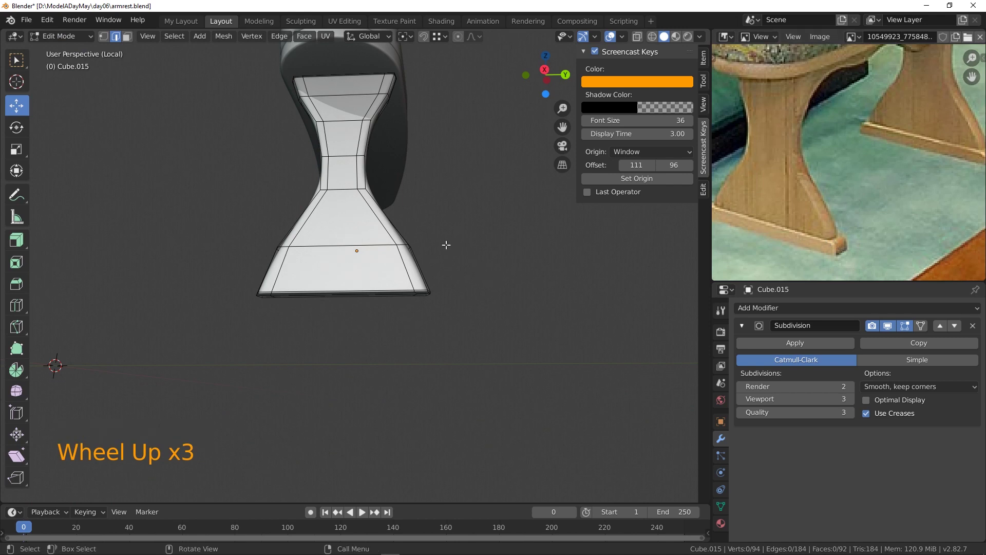
scroll("up", 3)
middle_click(430, 288)
middle_click(418, 291)
- Nudge the foot's two bottom corner vertices, then select the foot's bottom face
left_click(374, 299)
left_click(338, 257)
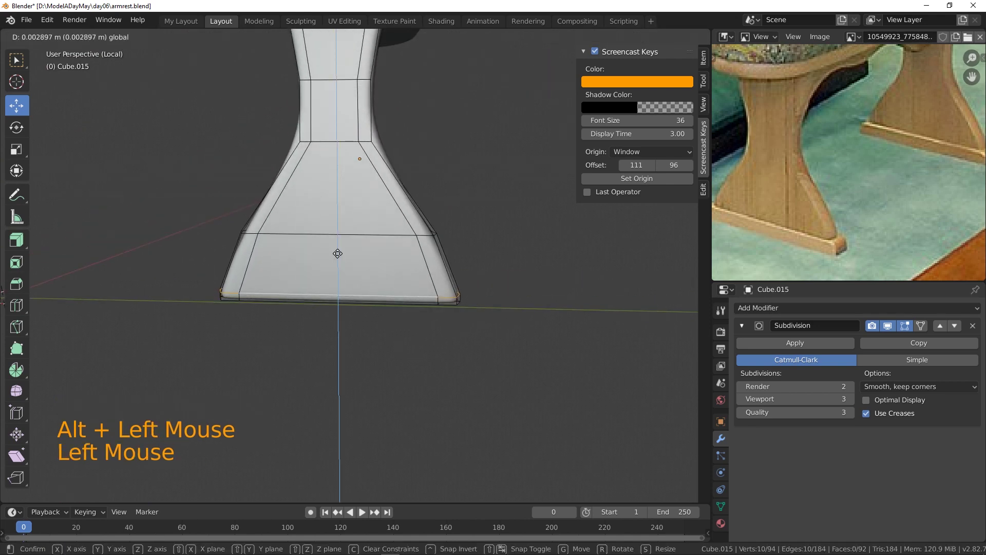
left_click(406, 330)
middle_click(440, 319)
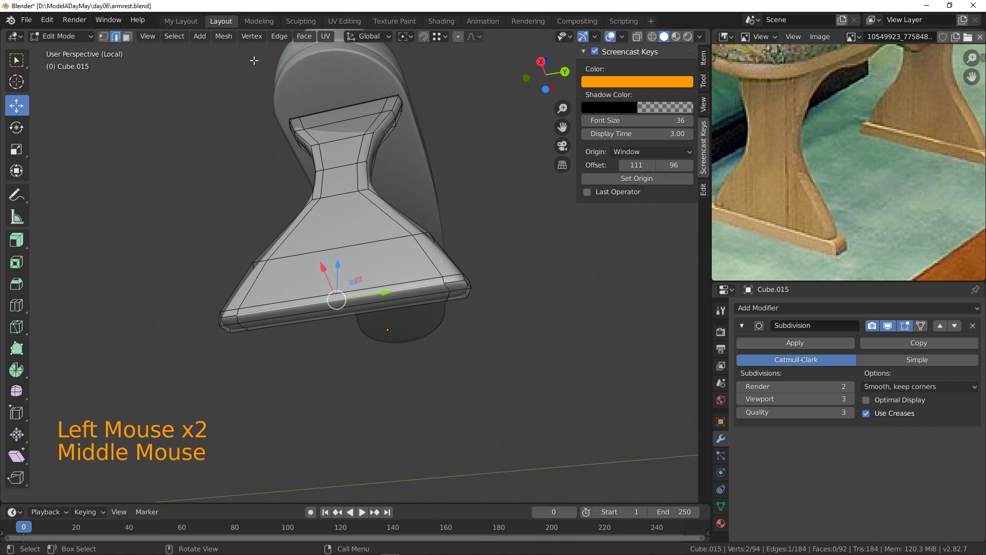
left_click(132, 38)
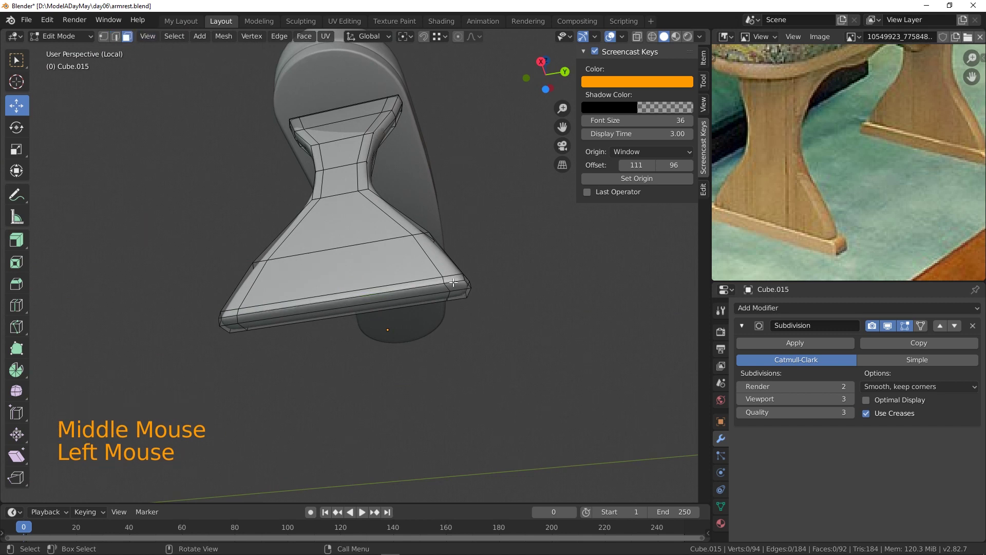
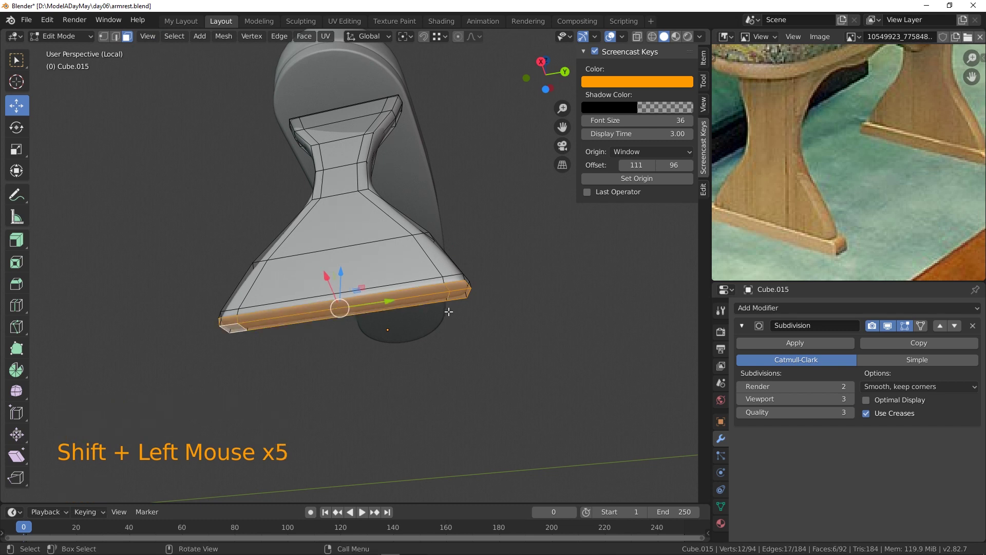
- Snap the cursor to the bottom face, duplicate it and separate it into its own object
key("shift+s")
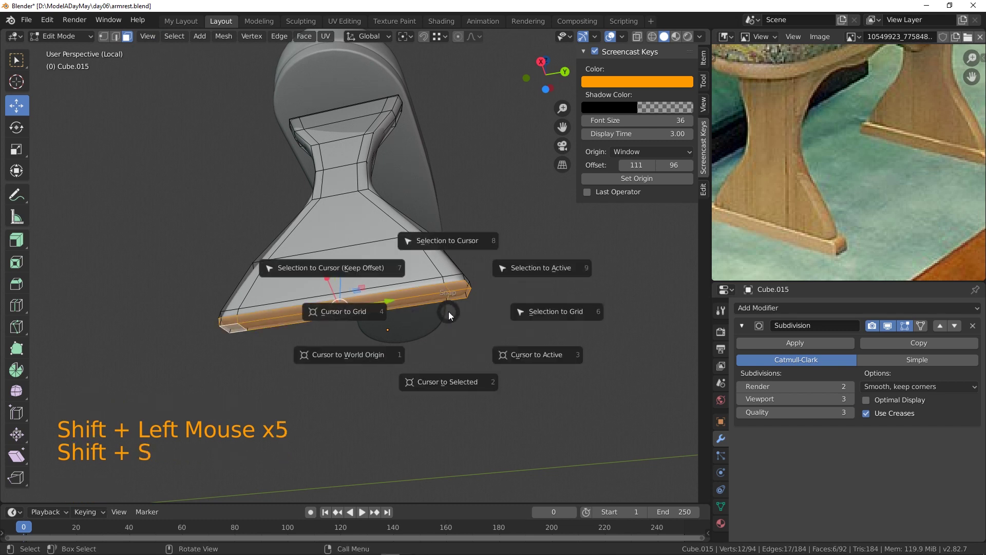
key("ctrl+z")
key("shift+d")
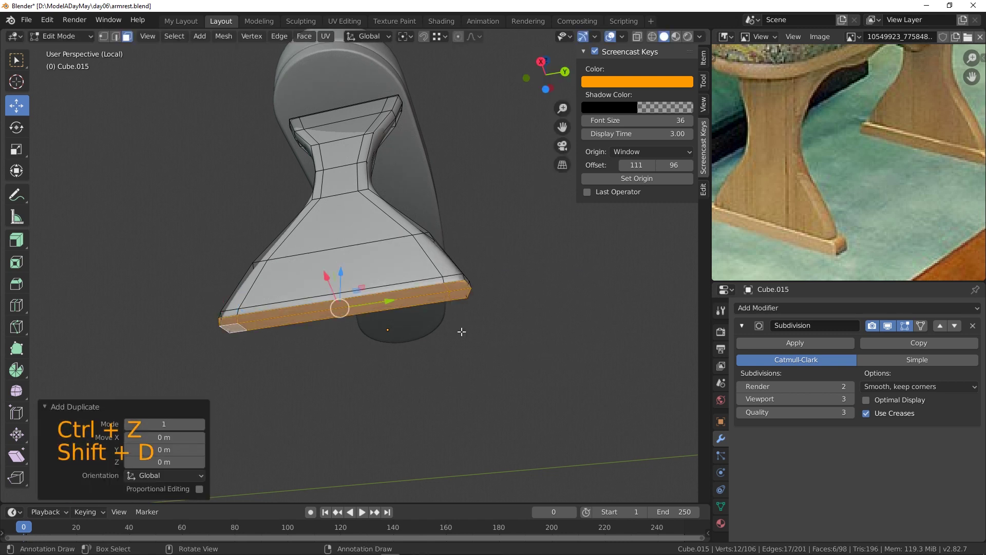
key("p")
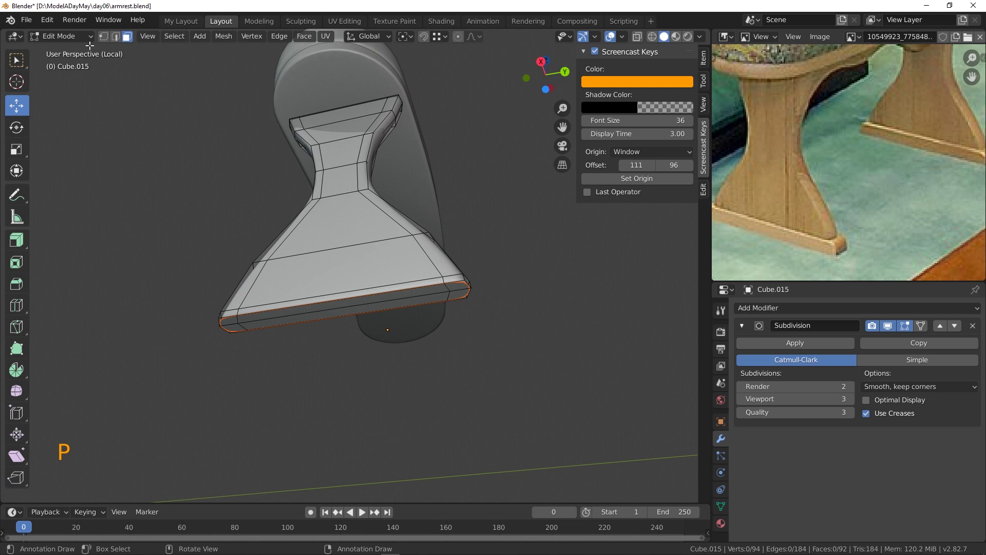
- Edit the new plinth object, remove stray geometry and extrude its face into a thin slab
left_click(67, 39)
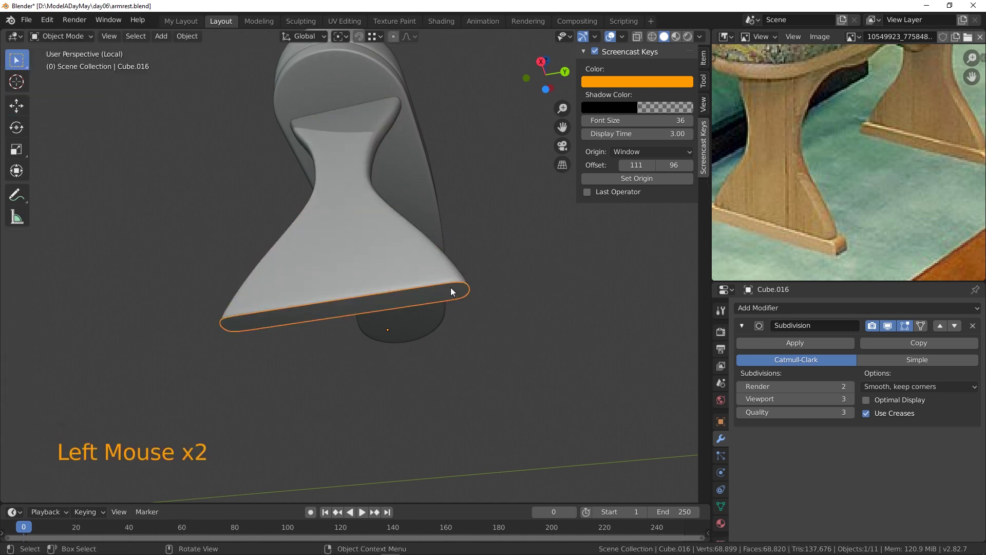
left_click(69, 41)
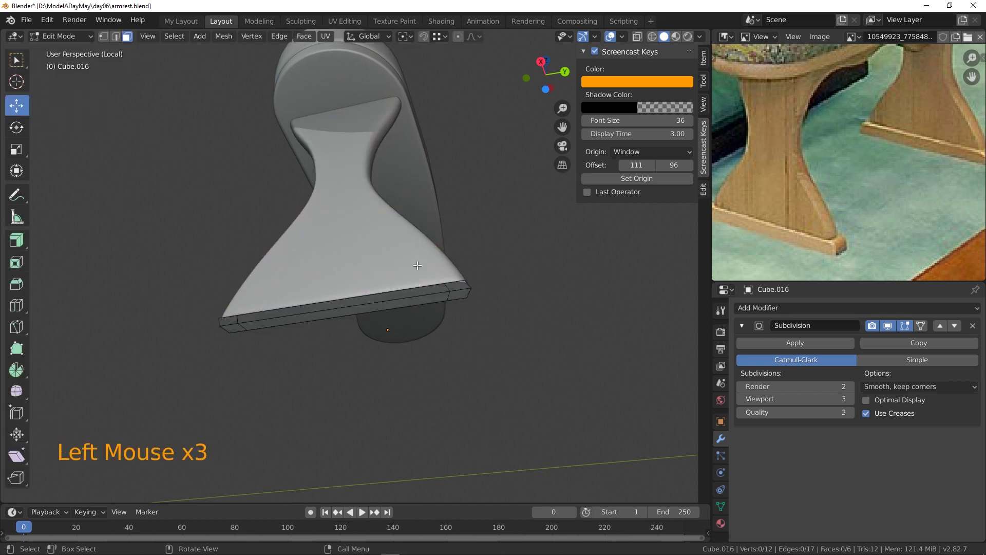
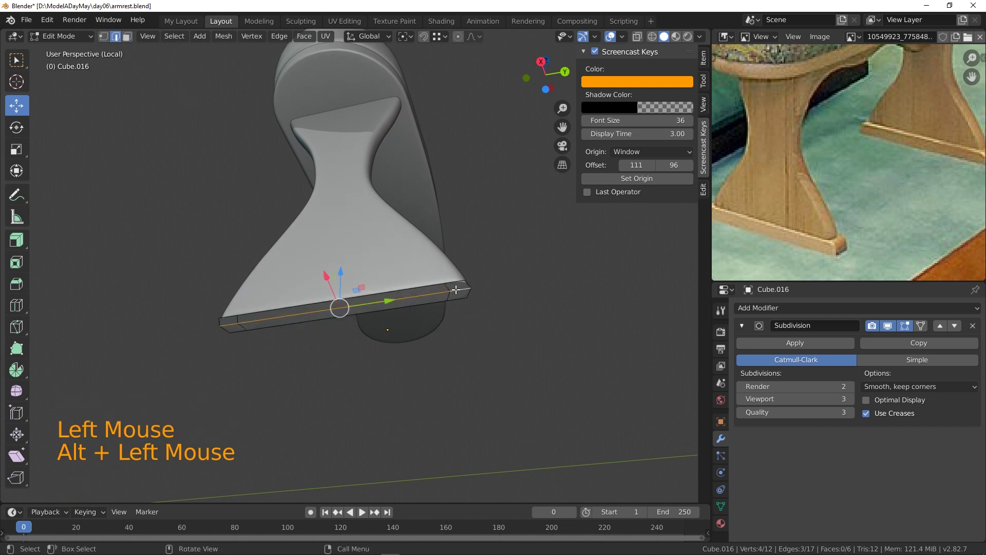
key("x")
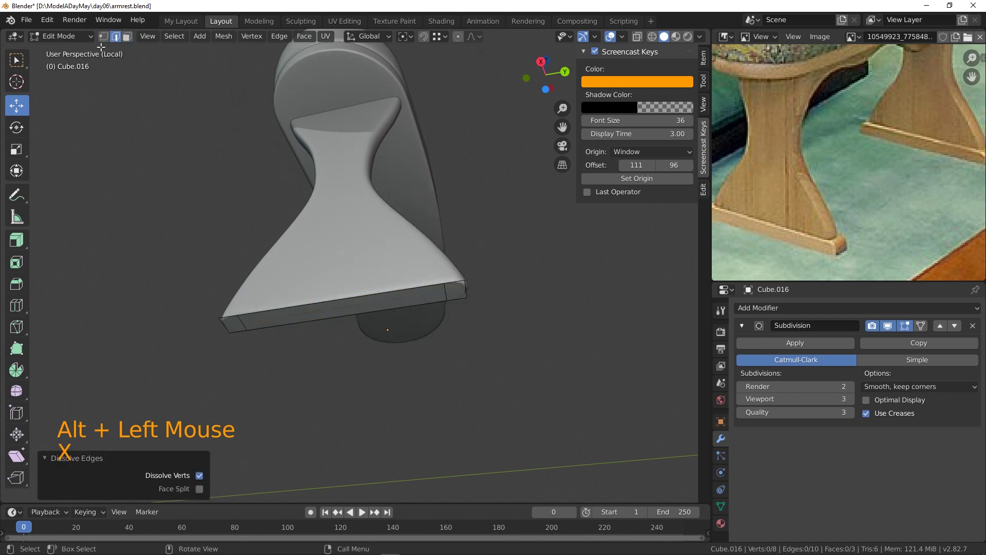
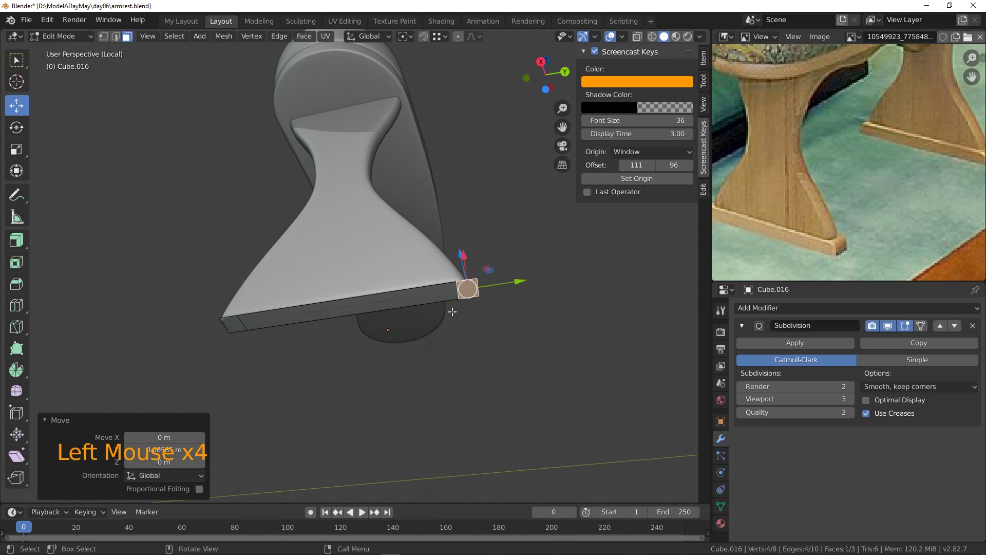
left_click(232, 323)
left_click(254, 320)
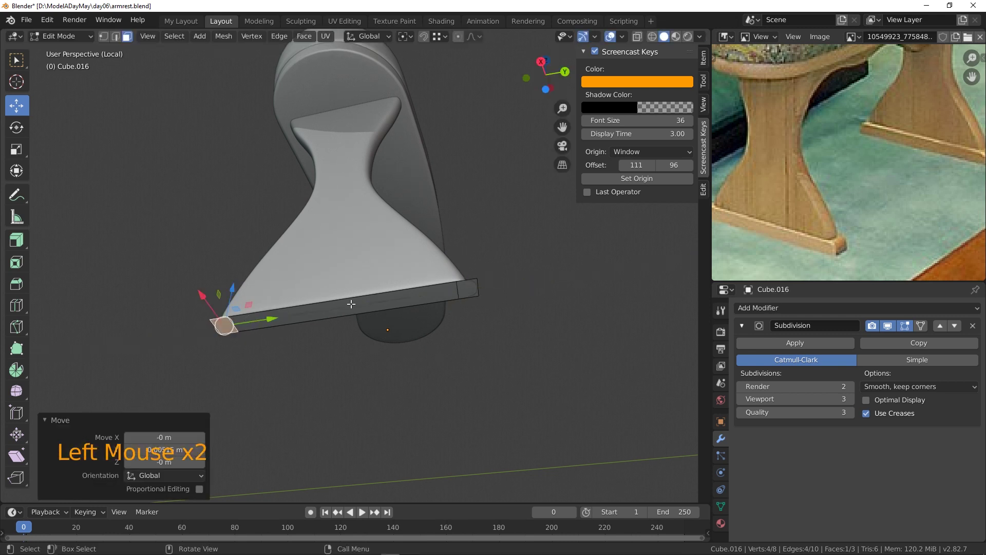
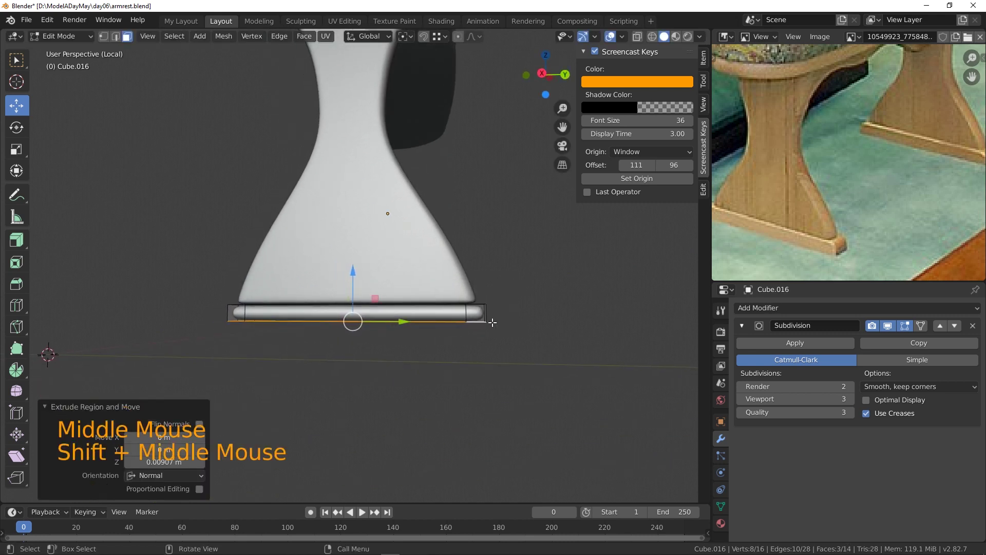
- Add several support loop cuts to the plinth slab and slide them toward its edges
scroll("up", 3)
middle_click(540, 332)
middle_click(528, 320)
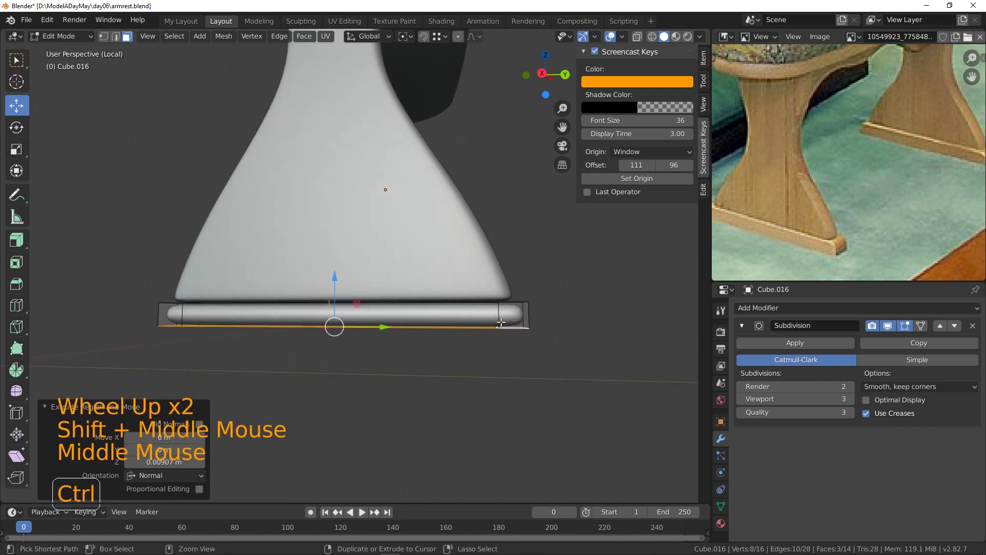
key("ctrl+r")
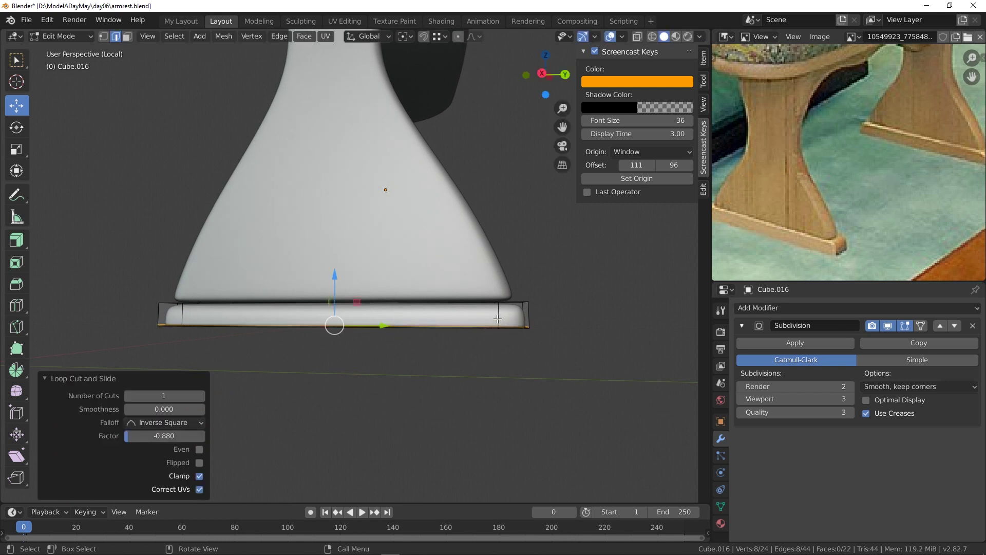
key("ctrl+r")
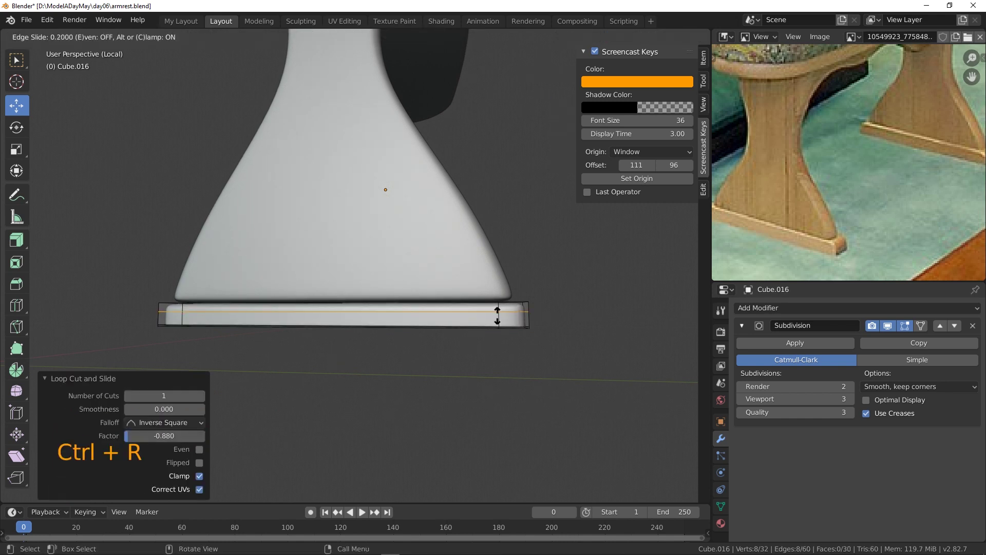
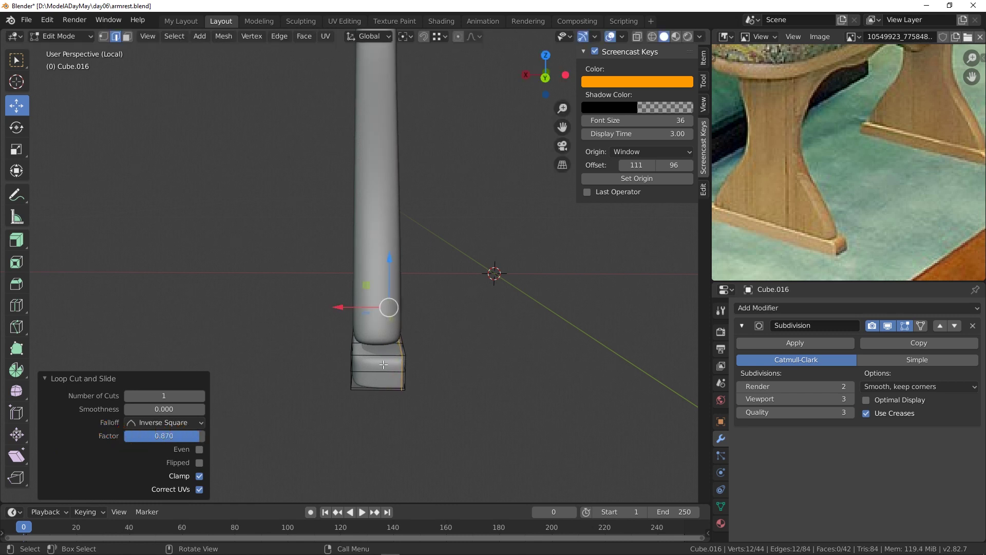
key("ctrl+r")
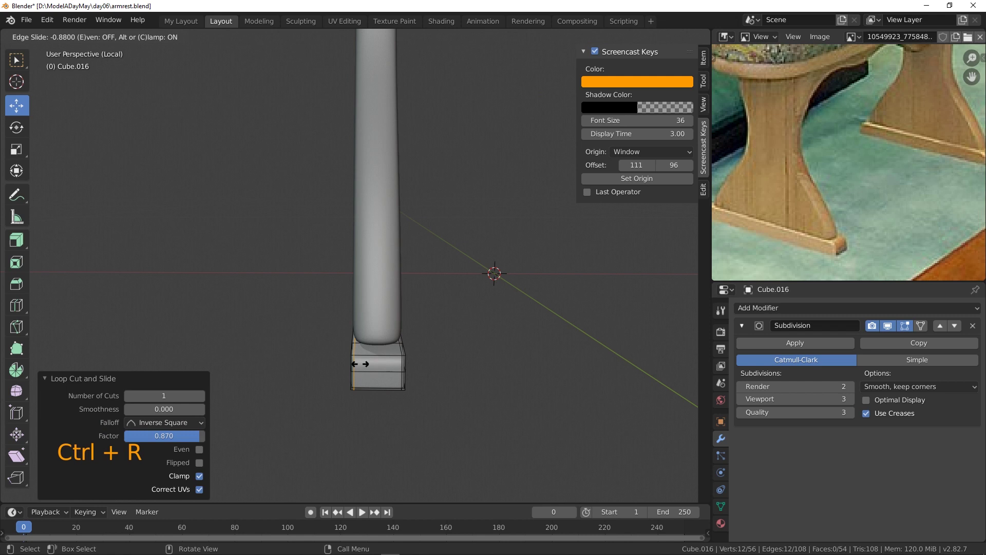
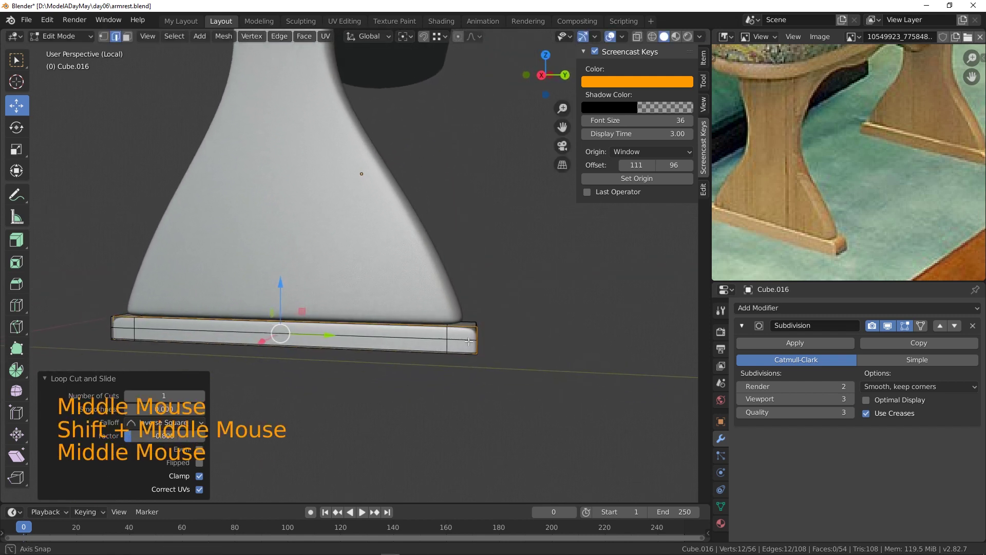
key("ctrl+r")
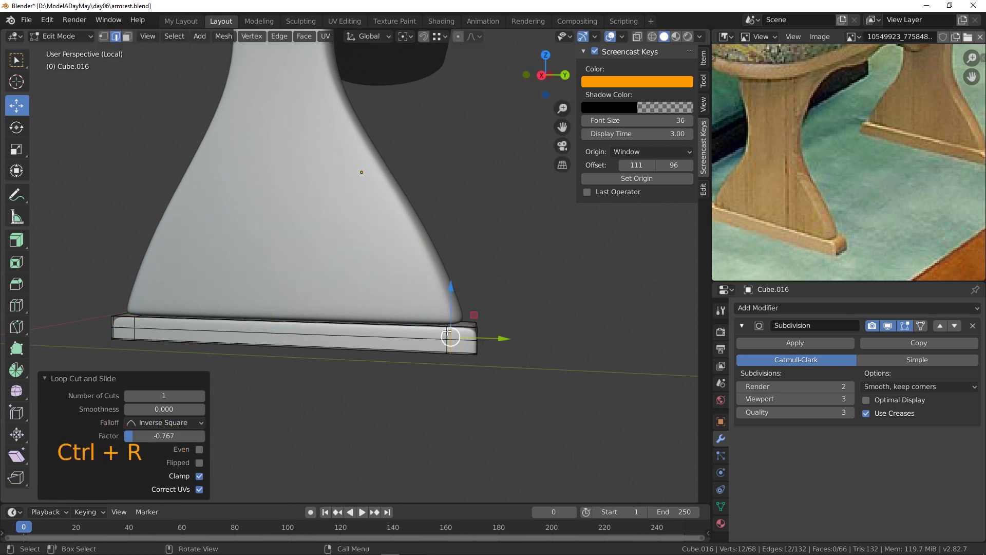
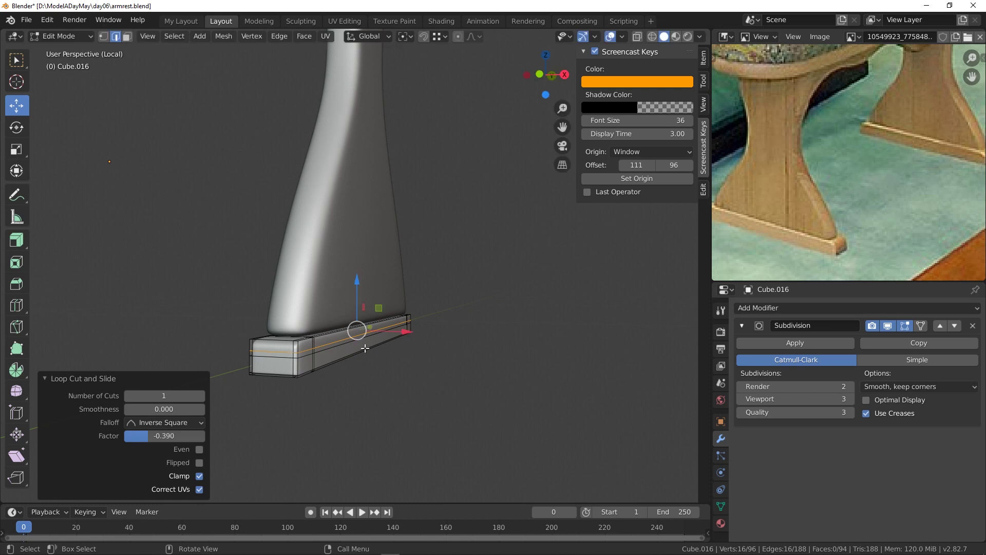
- Nudge a small part of the plinth's end geometry and confirm the adjustment
middle_click(363, 345)
left_click(339, 339)
middle_click(295, 349)
left_click(349, 351)
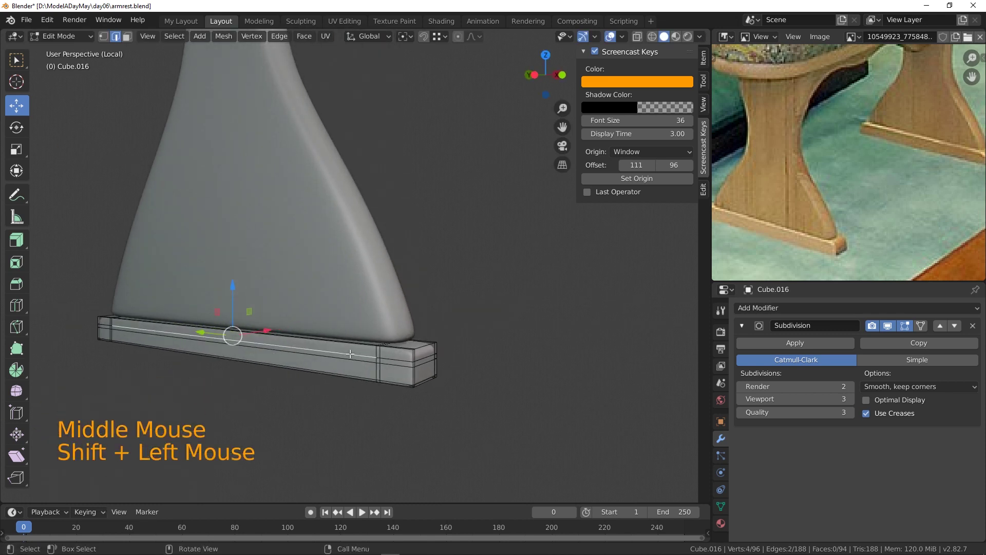
left_click(232, 291)
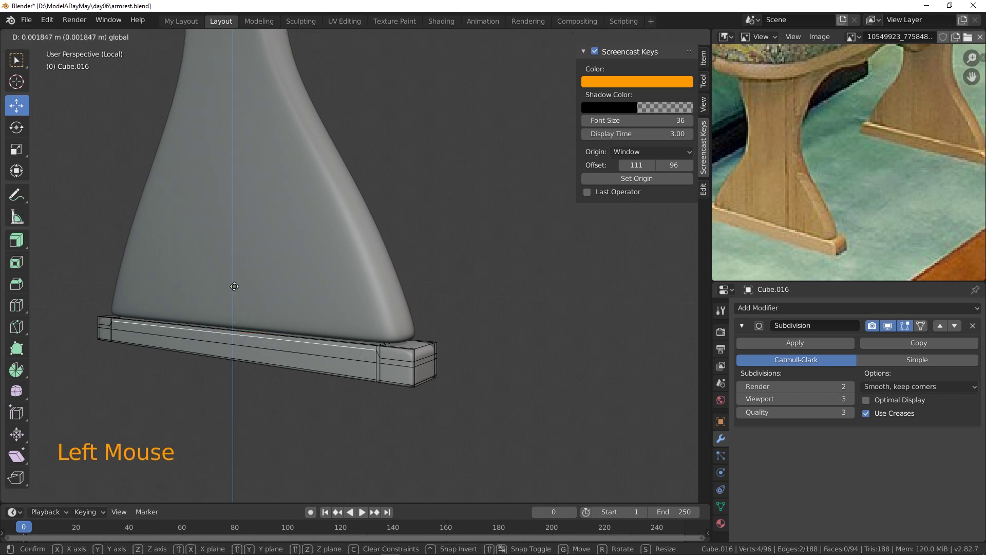
left_click(75, 41)
- Orbit around the plinth to check its smoothed shape back in Object Mode
scroll("up", 3)
middle_click(324, 374)
scroll("down", 3)
middle_click(383, 353)
scroll("down", 3)
middle_click(418, 362)
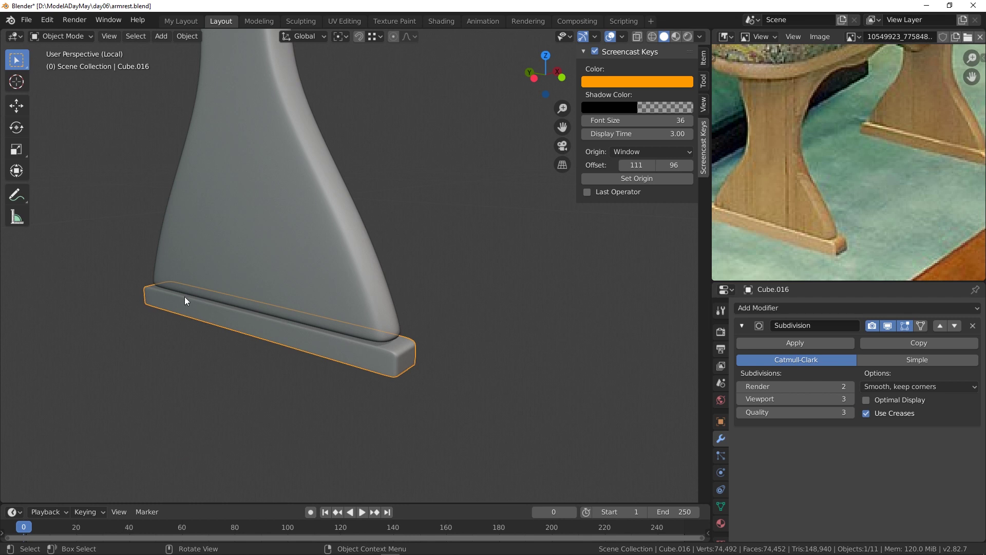
- Select the leg and frame it in front orthographic view
middle_click(438, 359)
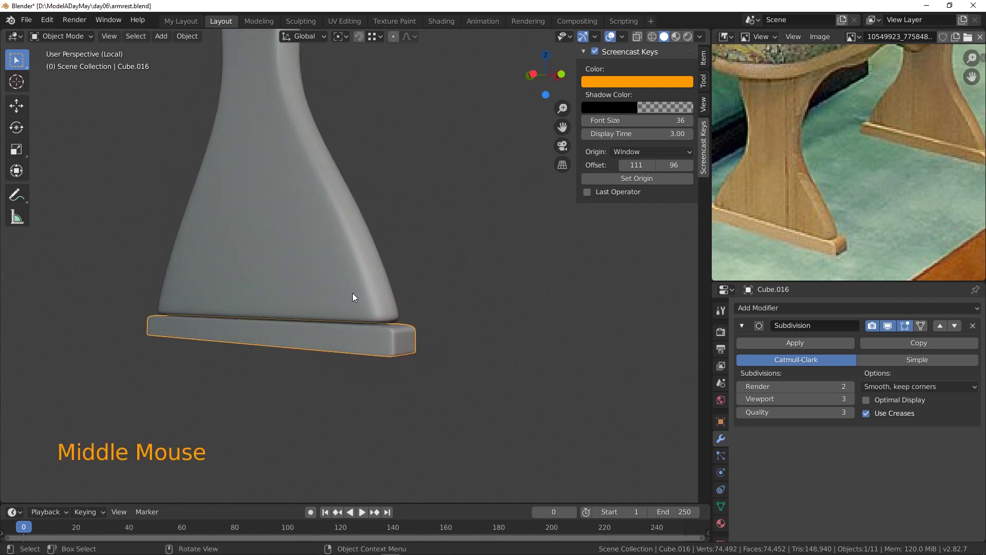
left_click(336, 283)
middle_click(373, 308)
key("KP_1")
scroll("up", 3)
middle_click(393, 338)
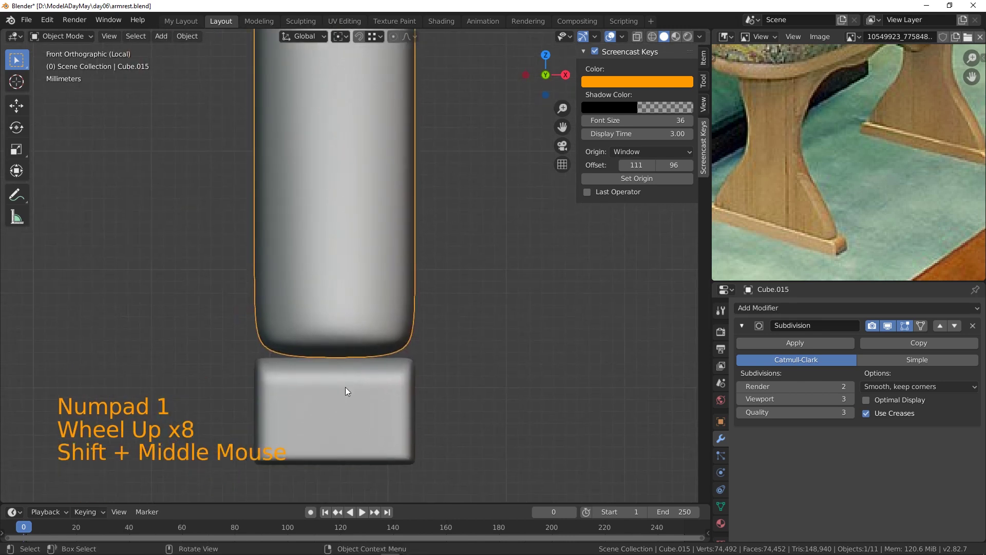
scroll("up", 3)
scroll("down", 3)
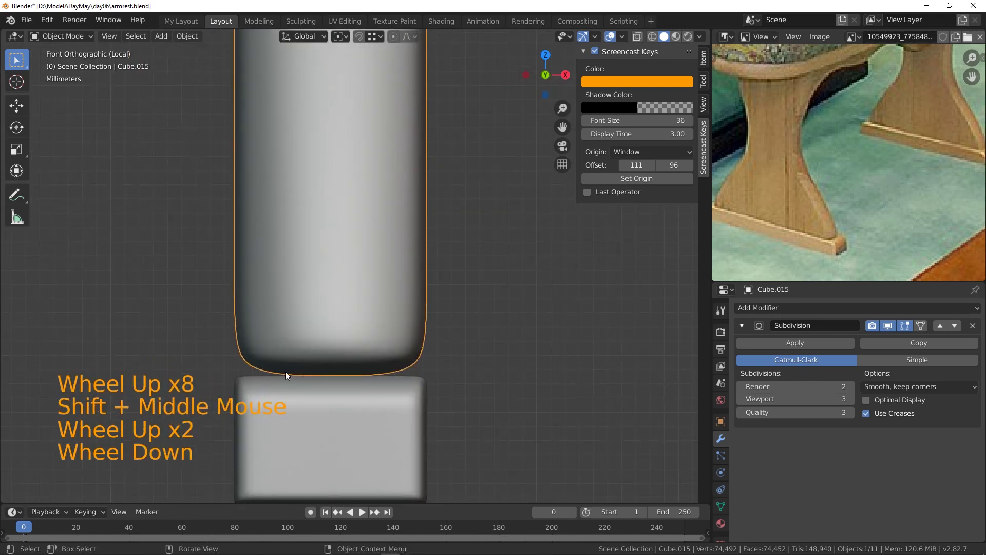
- In Edit Mode, add a loop cut around the leg just above its bottom edge
left_click(290, 331)
left_click(71, 56)
left_click(305, 312)
left_click(331, 270)
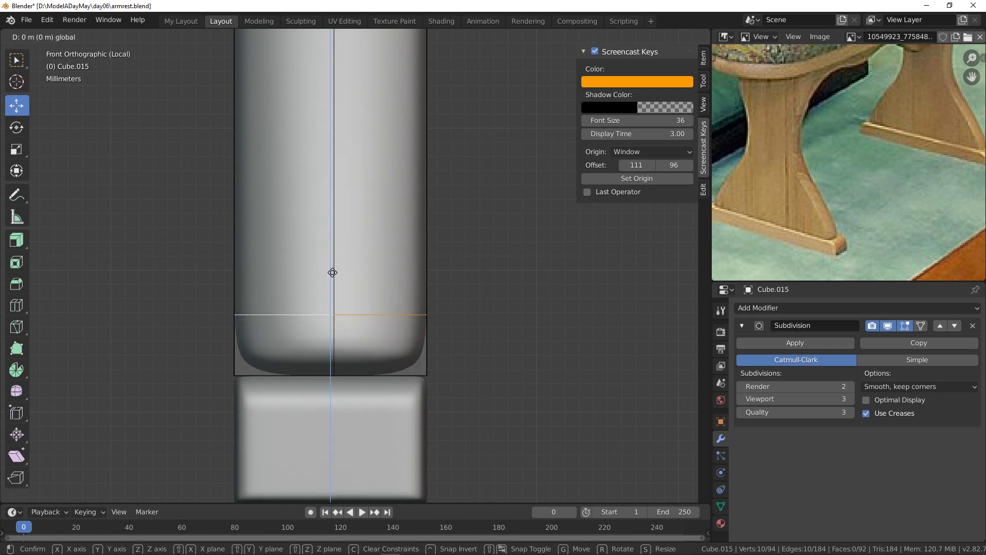
key("ctrl+z")
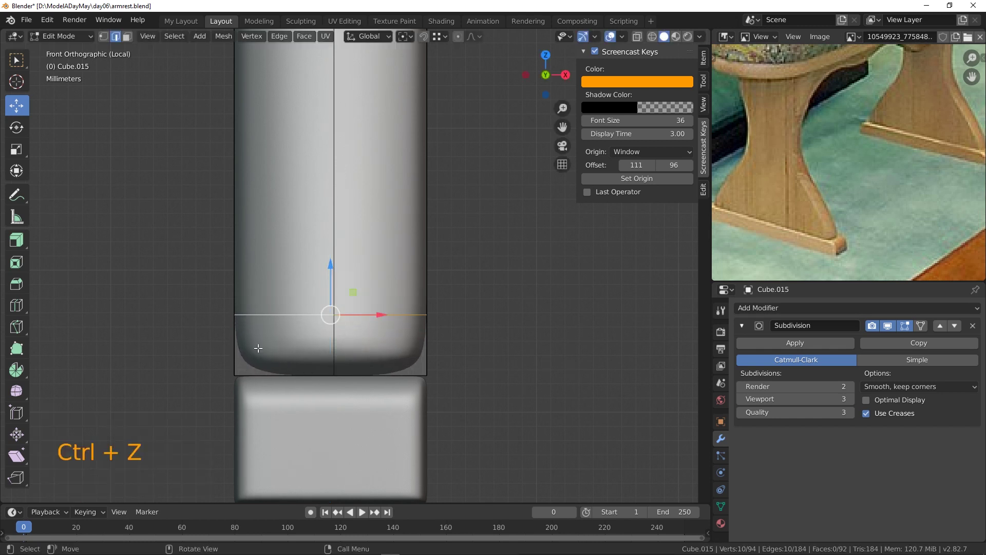
key("ctrl+r")
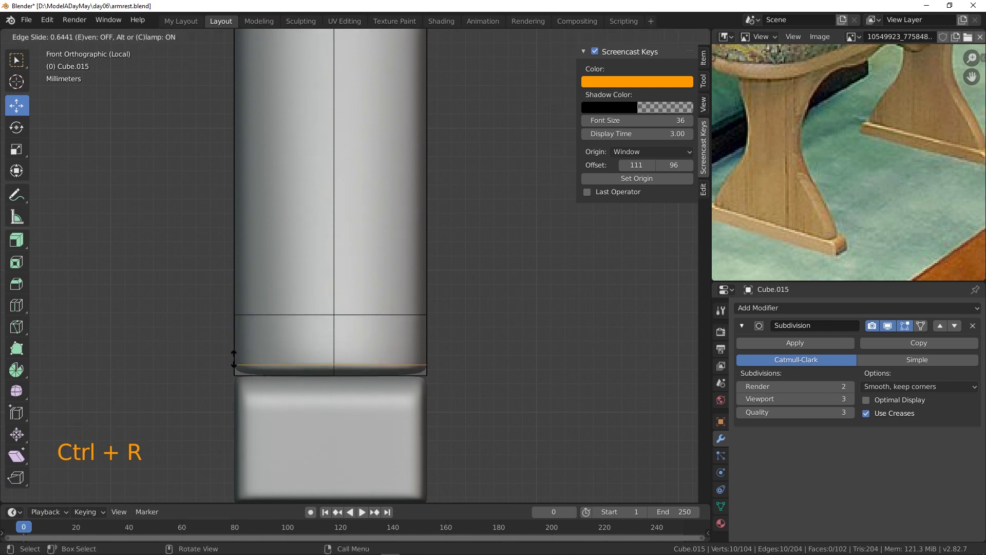
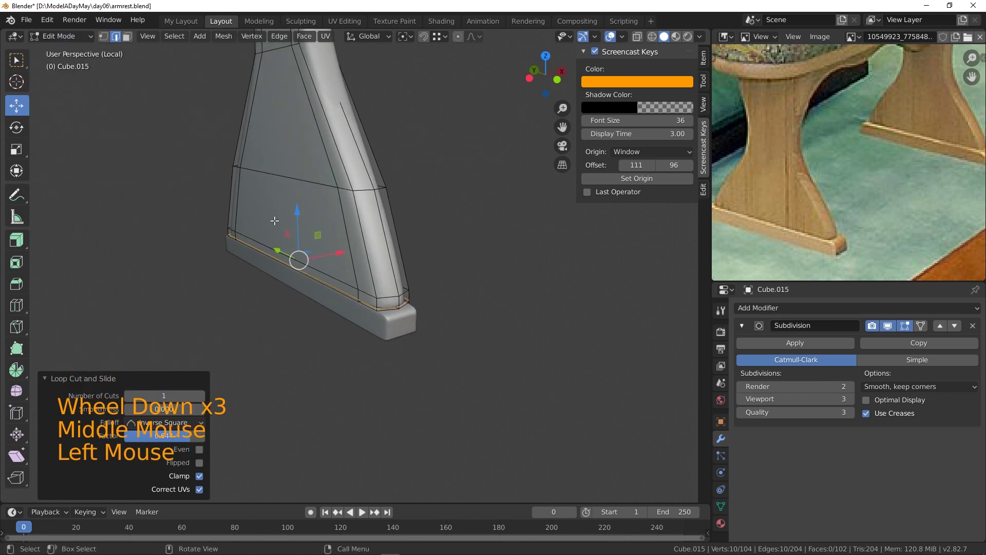
left_click(38, 23)
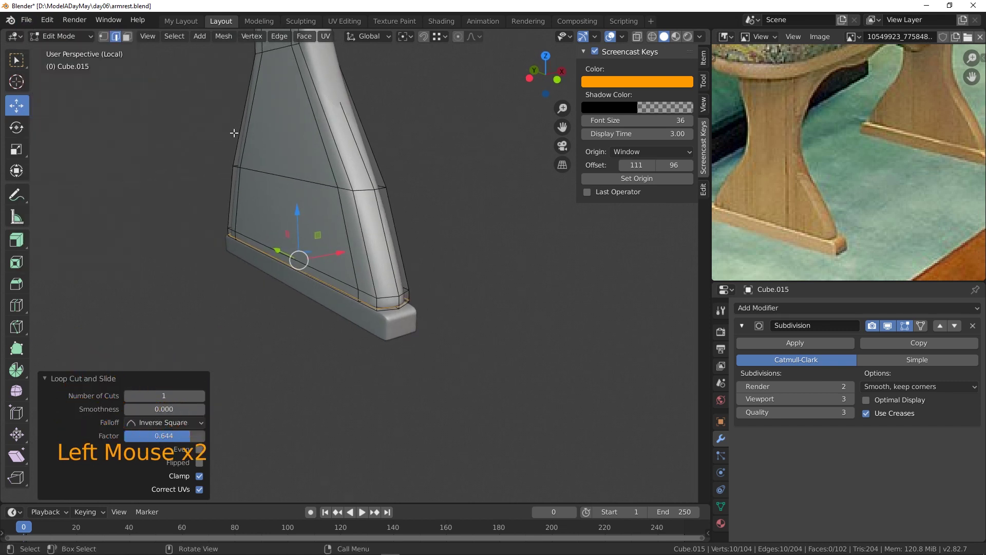
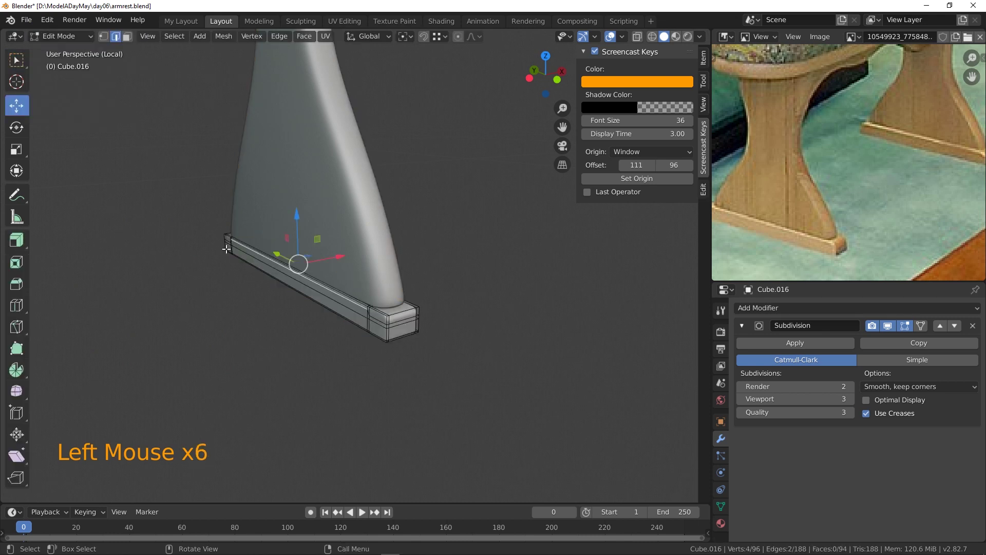
- Scale the plinth along X so it extends past the leg's foot
key("a")
key("s")
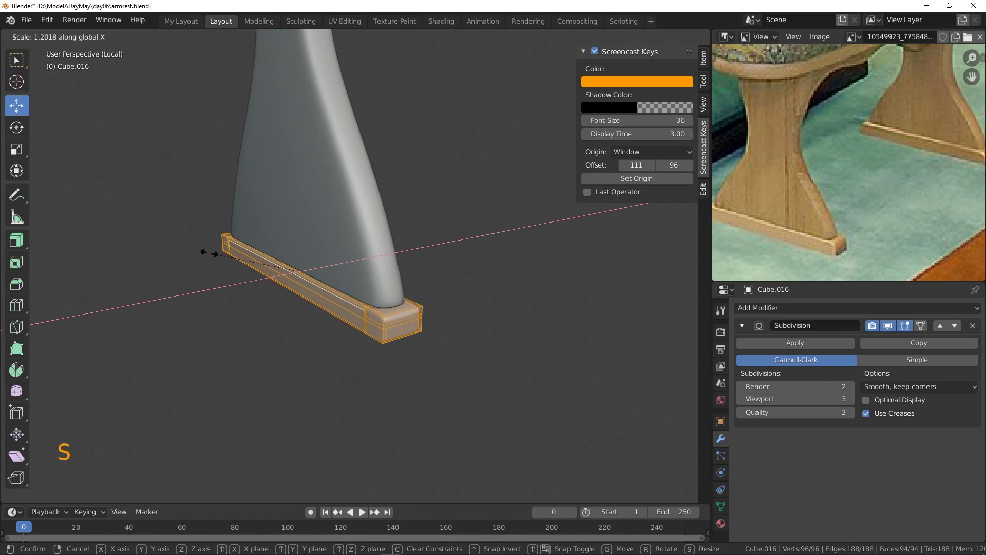
middle_click(441, 356)
left_click(442, 345)
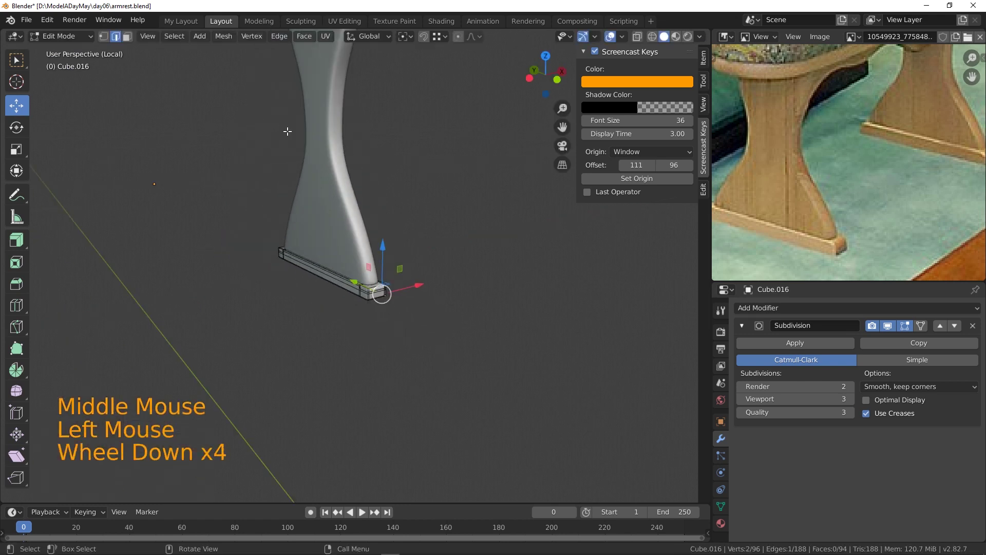
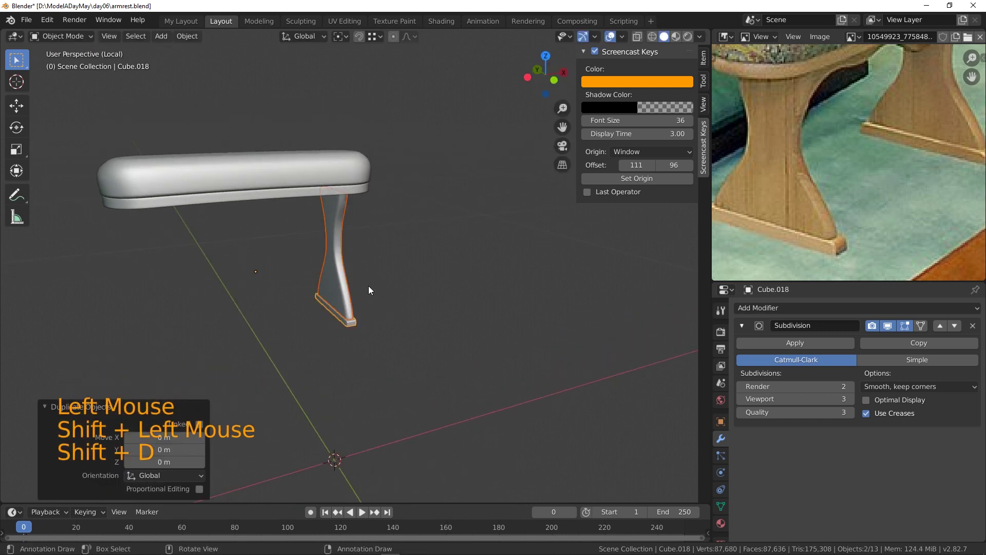
- Select the shaped leg with its plinth and remove the unwanted stray copy
left_click(413, 229)
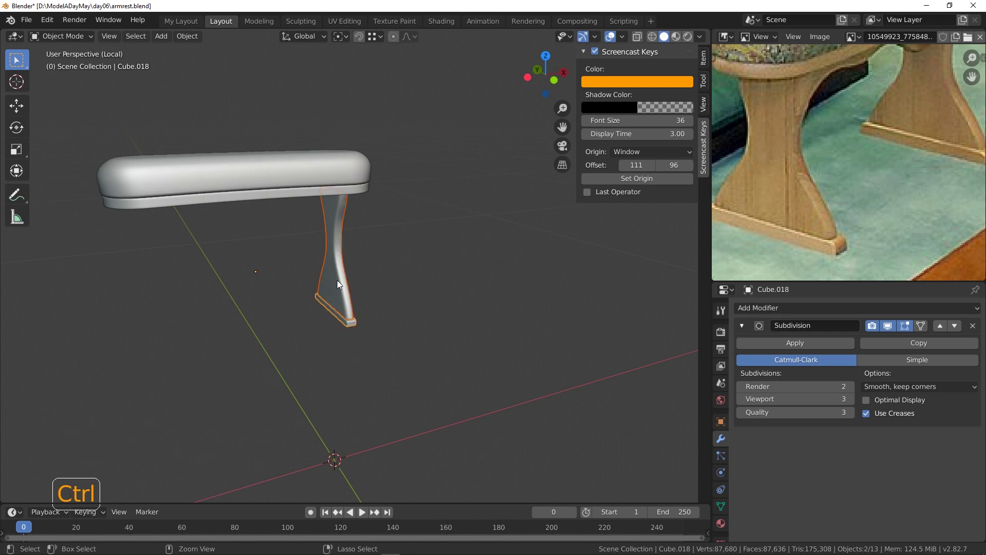
key("g")
left_click(376, 280)
left_click(346, 267)
left_click(353, 326)
key("g")
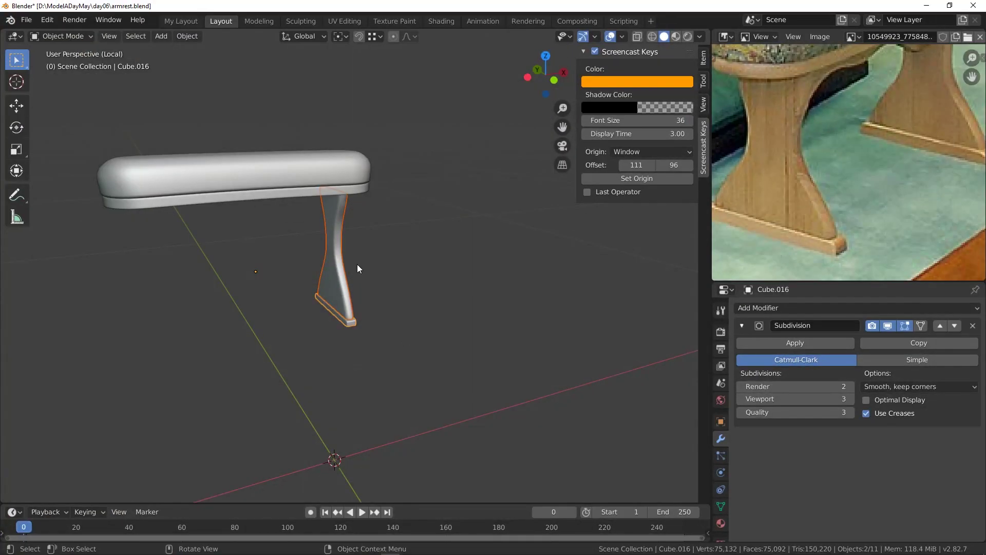
- Duplicate the leg and plinth and mirror the copy under the cushion's opposite end
key("alt+d")
key("g")
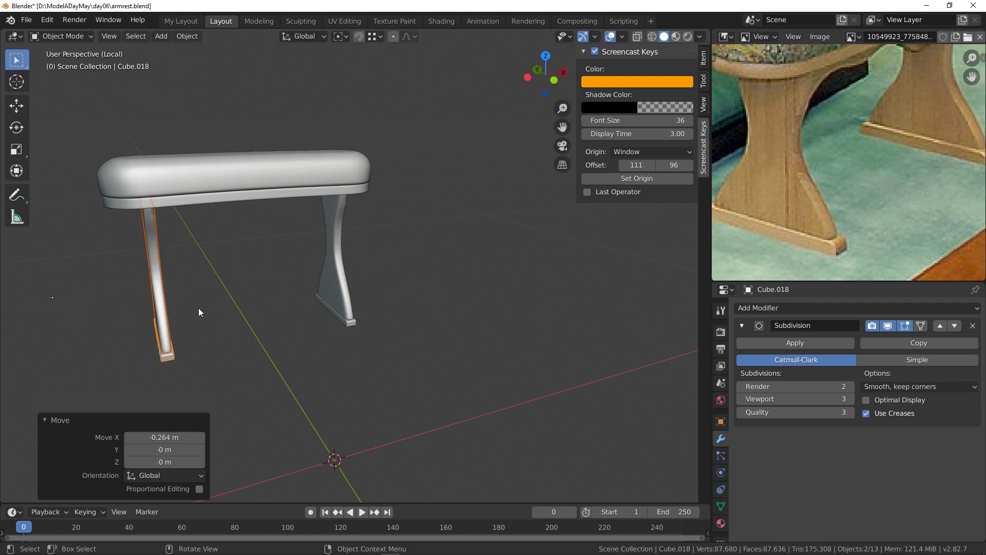
middle_click(305, 291)
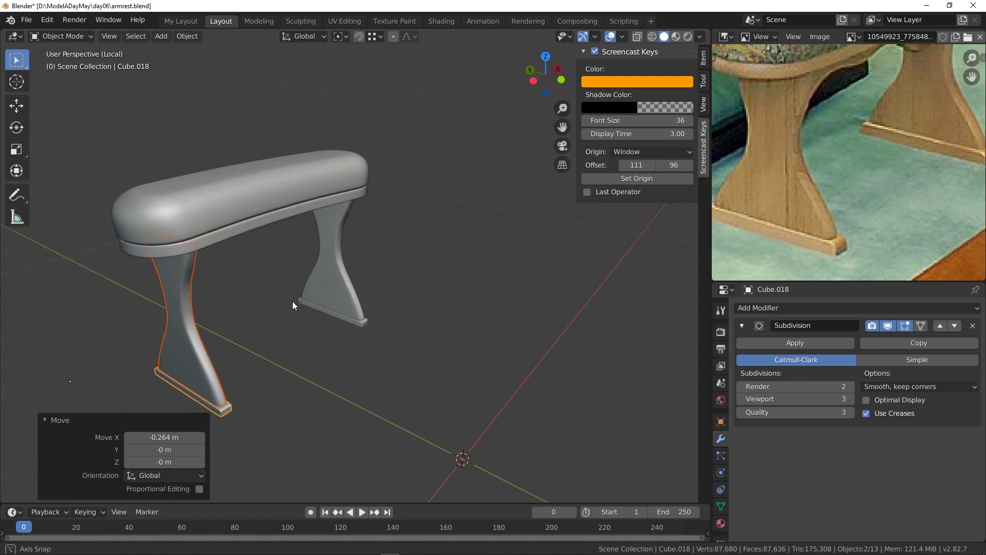
- View the armrest from the front and add a new cube to the scene
middle_click(459, 277)
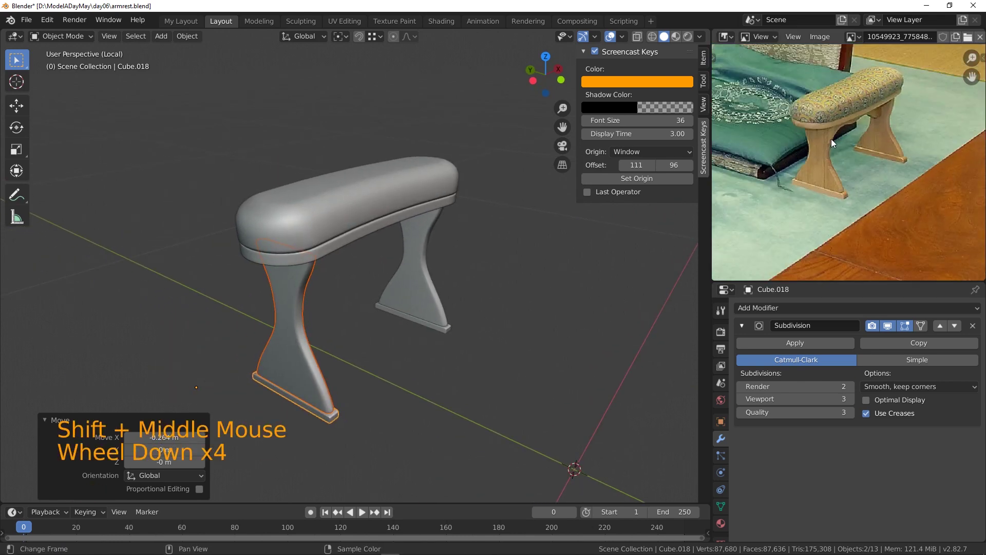
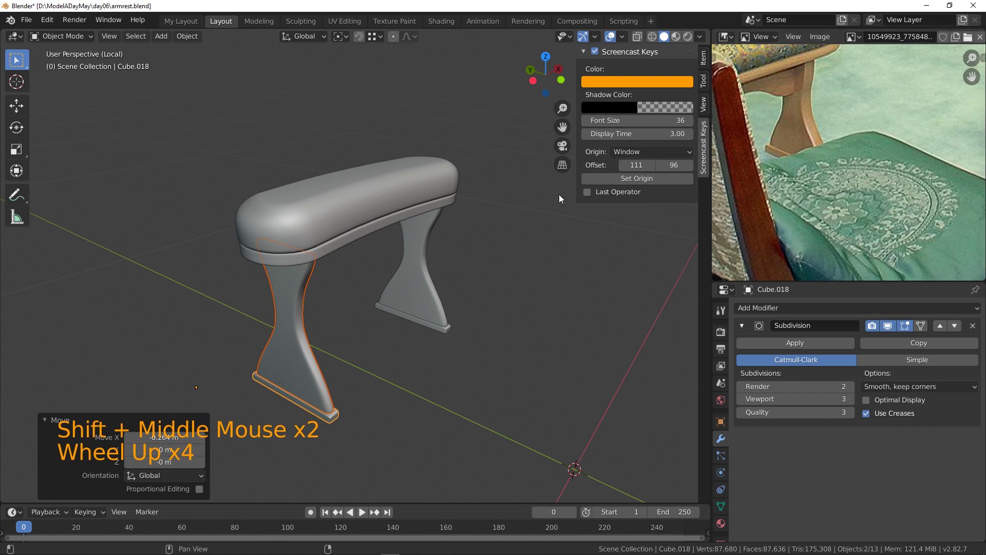
middle_click(483, 238)
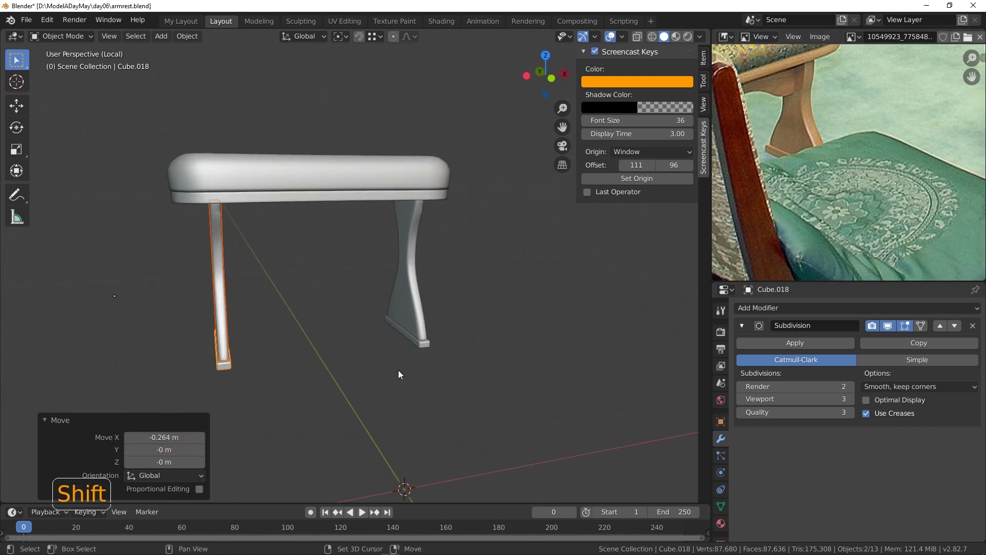
key("shift+a")
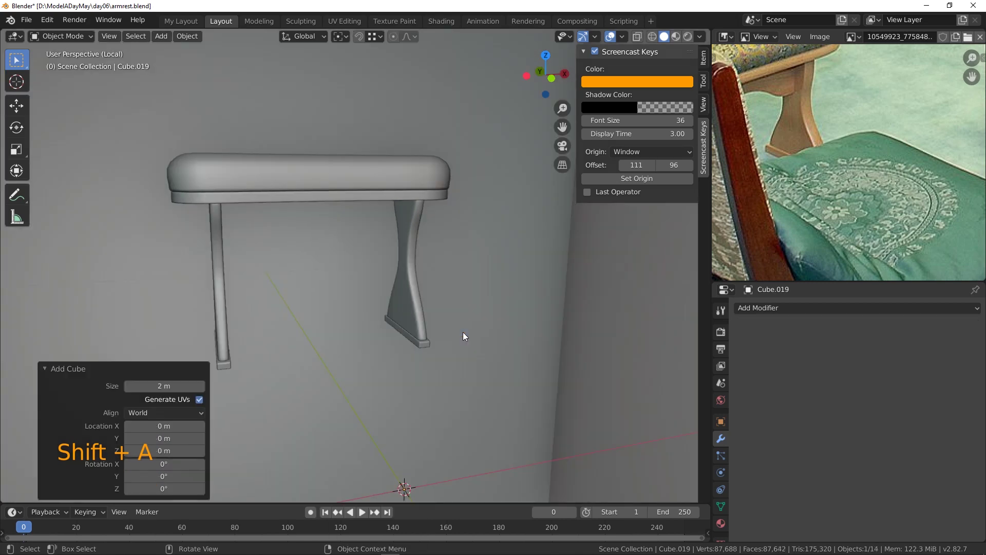
- Shrink the new cube and, from top view, move it beneath the cushion between the legs
scroll("down", 3)
middle_click(371, 297)
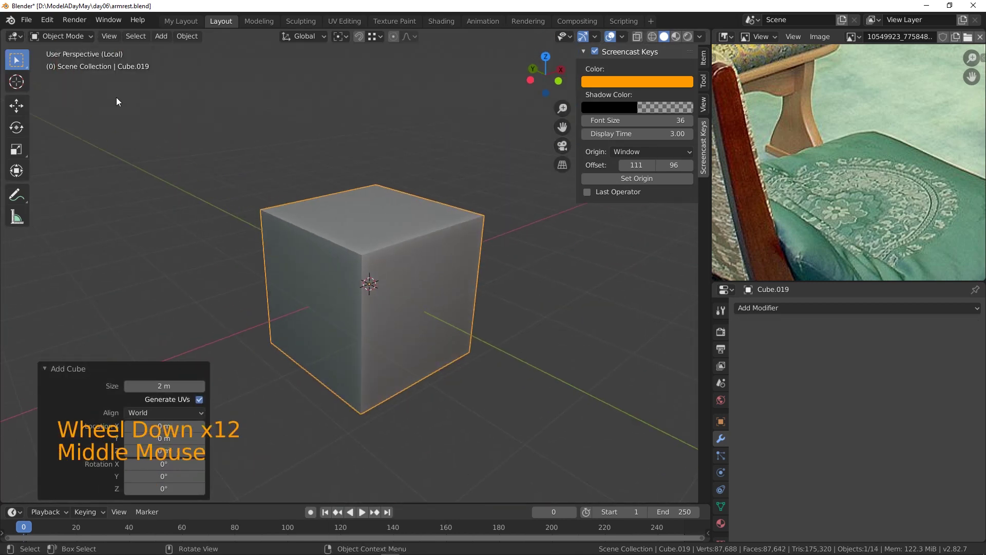
left_click(59, 37)
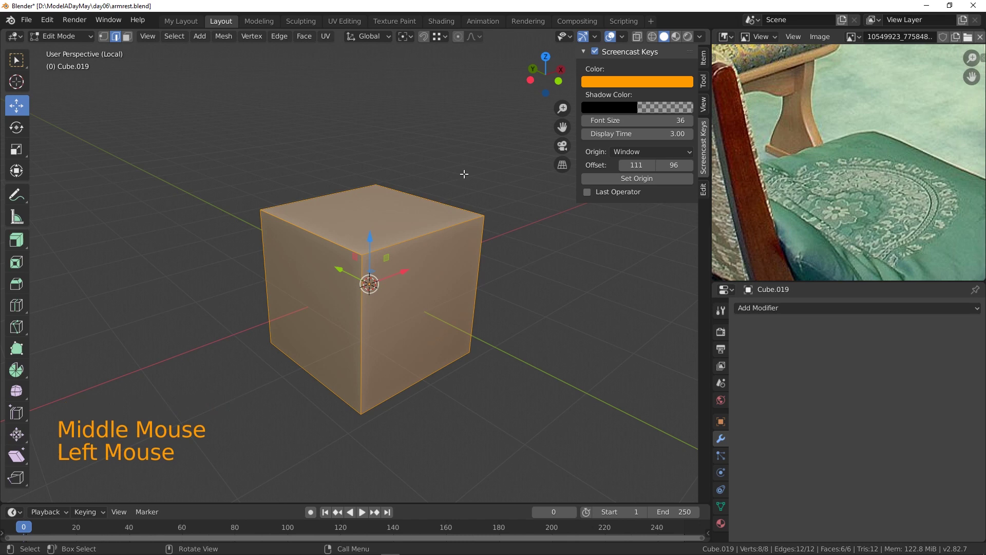
key("s")
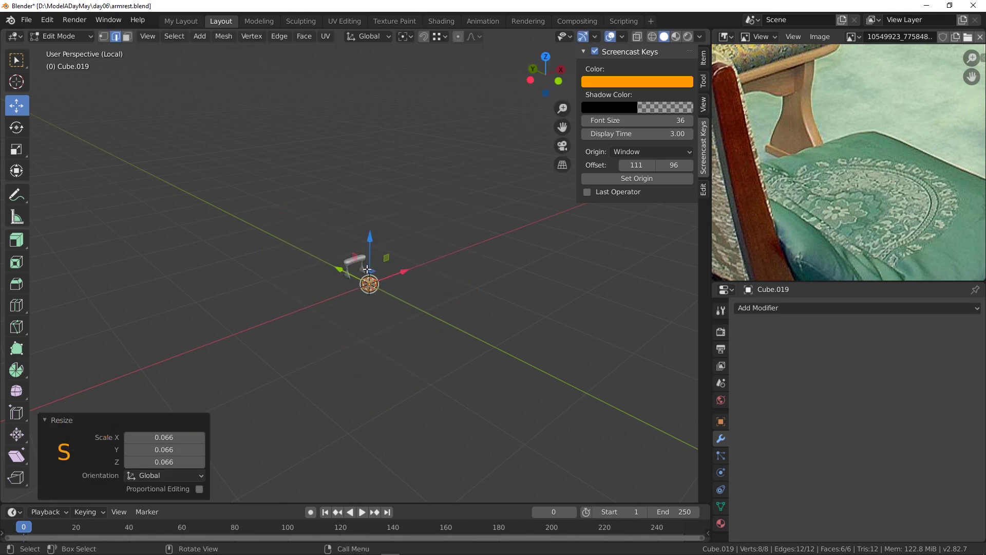
key("KP_7")
key("g")
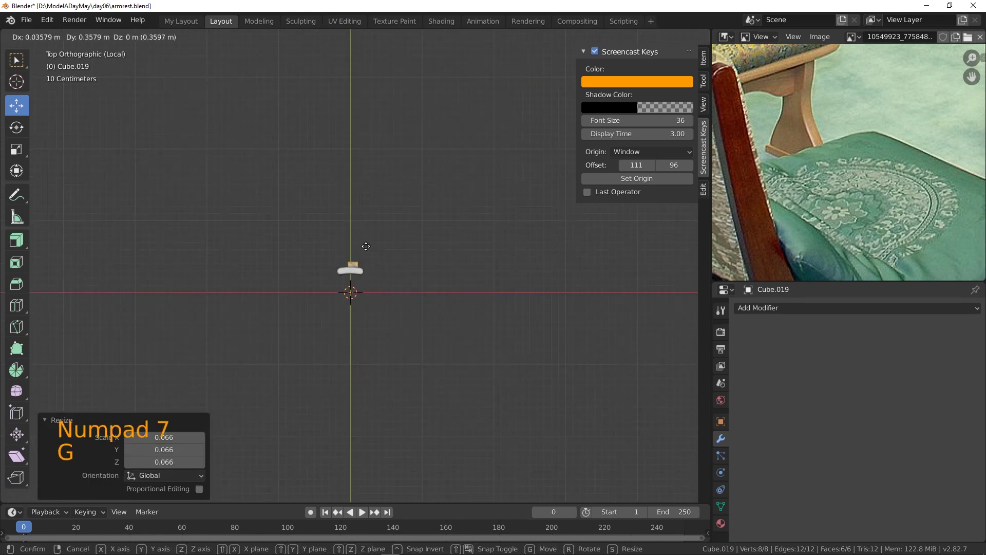
scroll("up", 3)
middle_click(369, 249)
left_click(352, 248)
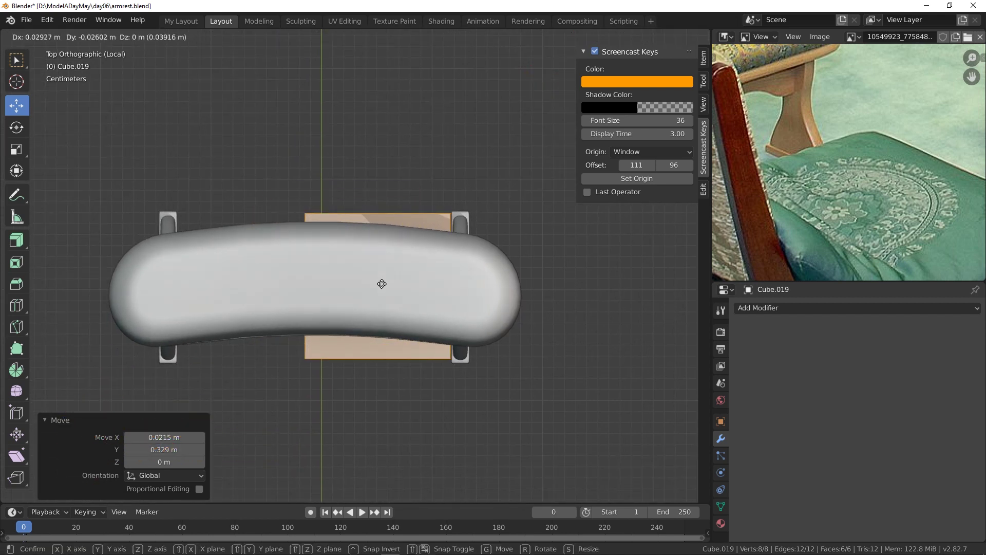
- Flatten the cube along Y into a thin strip, enable X-ray and switch to face select
key("s")
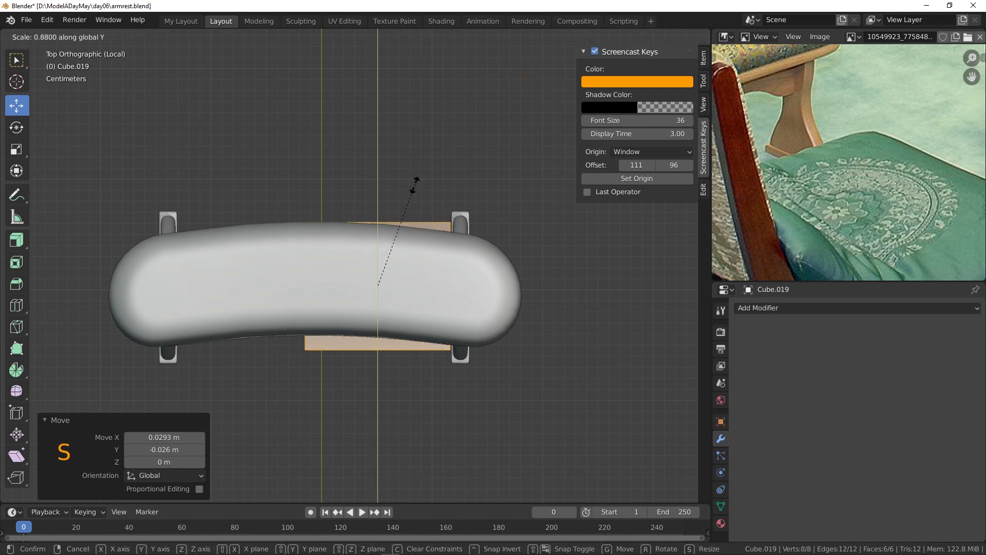
left_click(643, 37)
key("s")
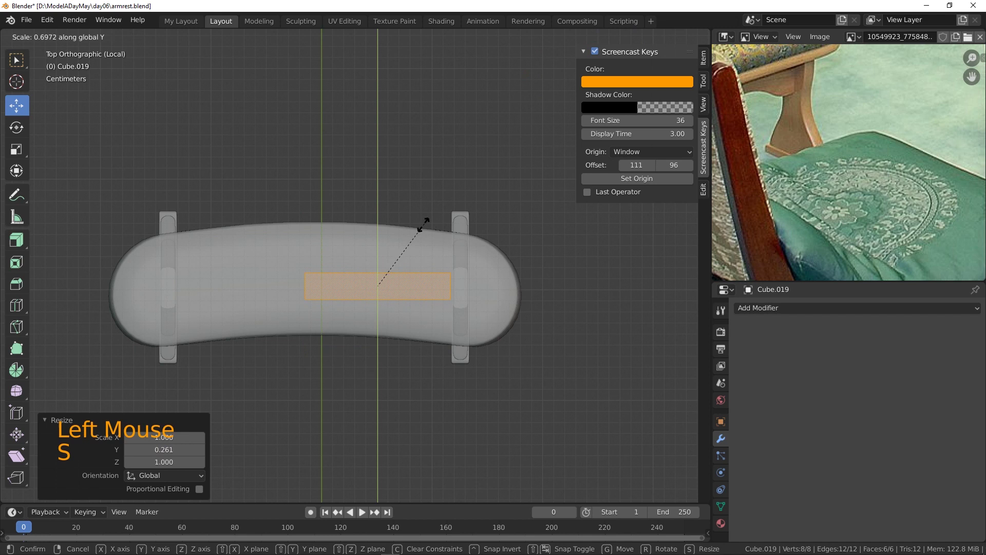
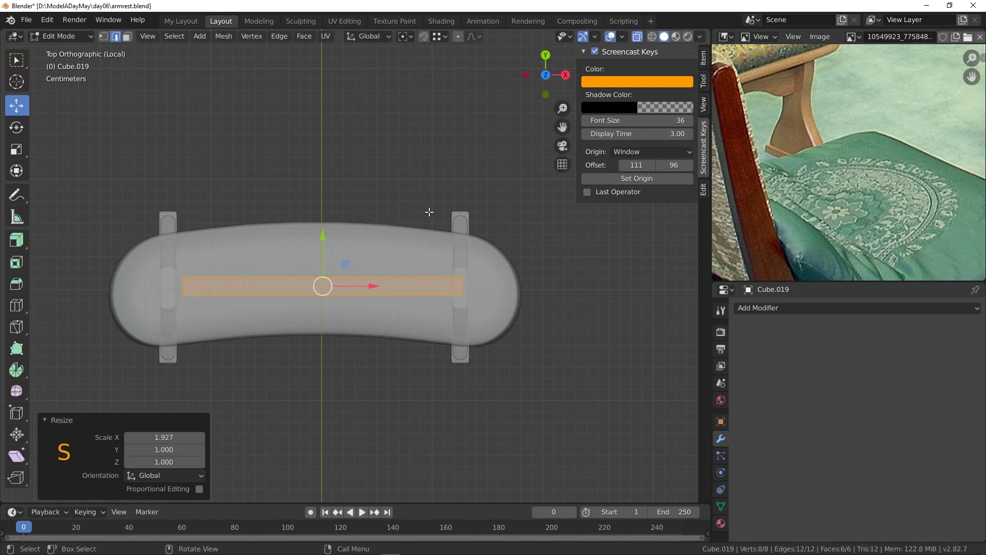
left_click(367, 282)
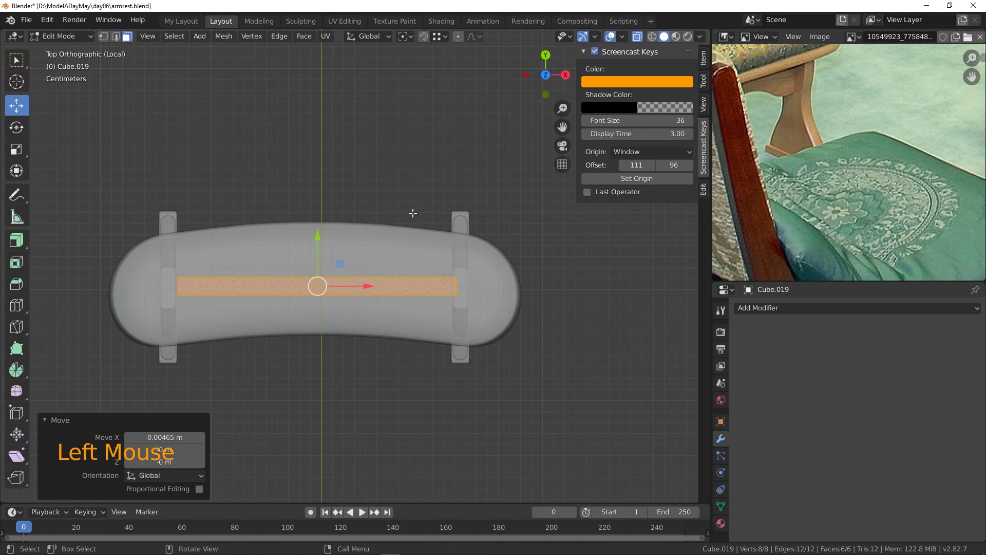
left_click(463, 284)
- Extrude the strip down into a flat panel below the cushion and divide it with nine vertical cuts
left_click(489, 283)
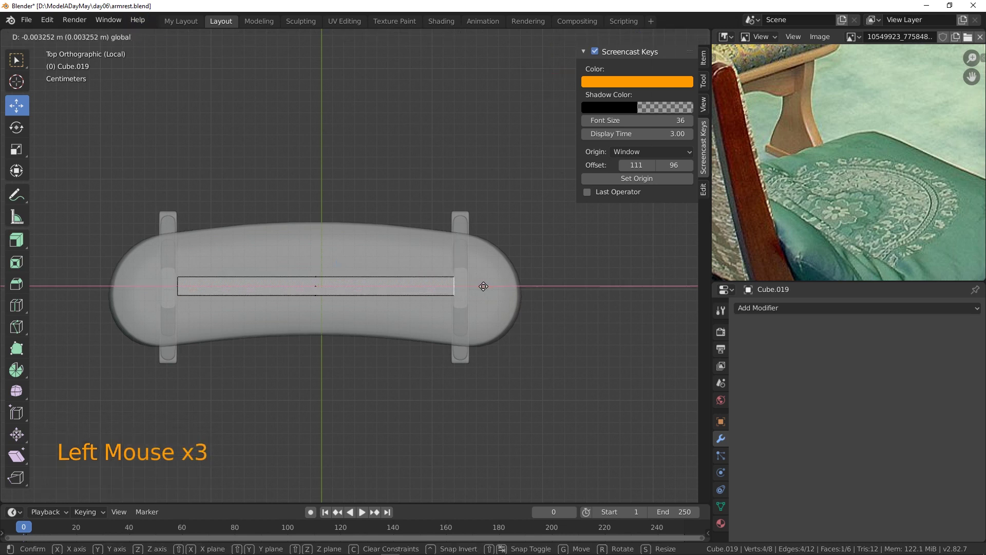
middle_click(406, 321)
key("KP_1")
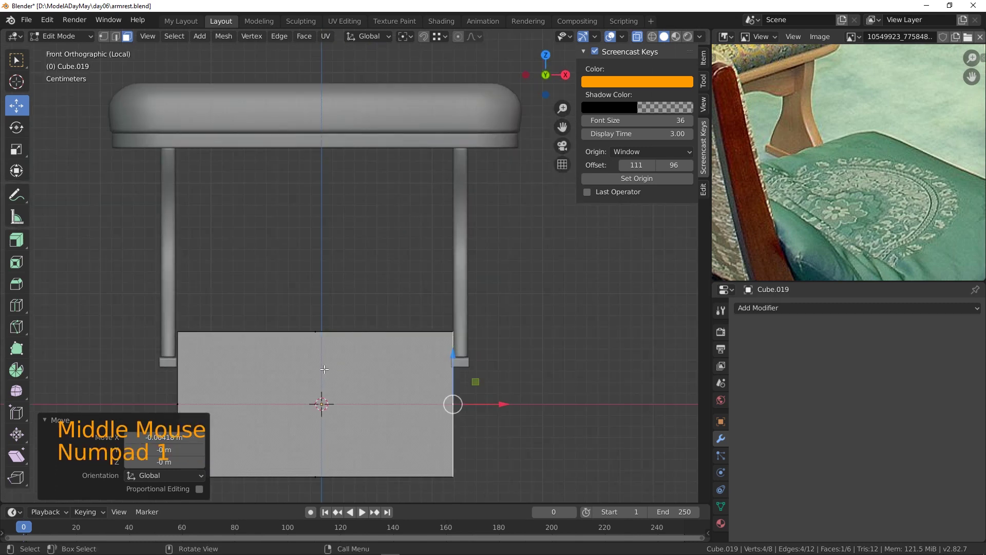
left_click(325, 326)
left_click(315, 301)
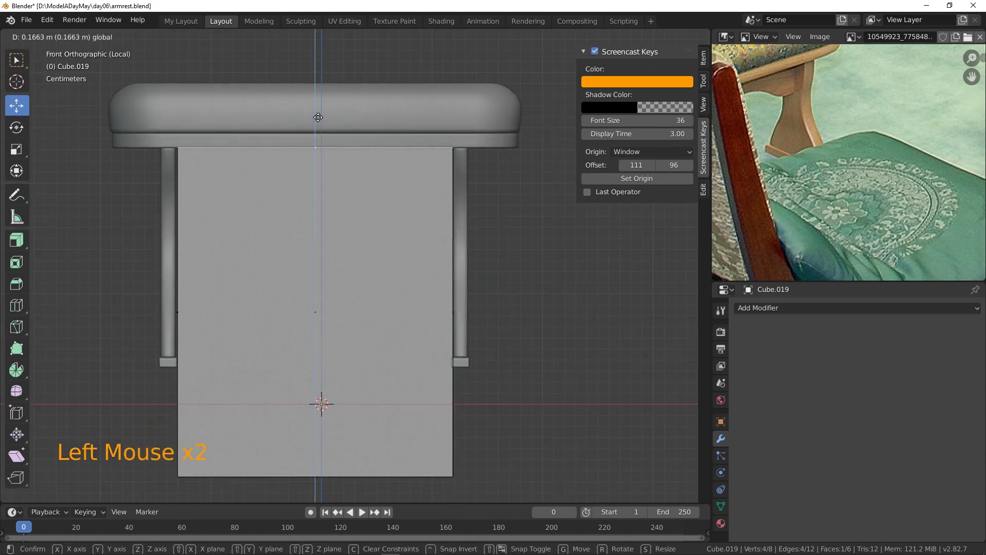
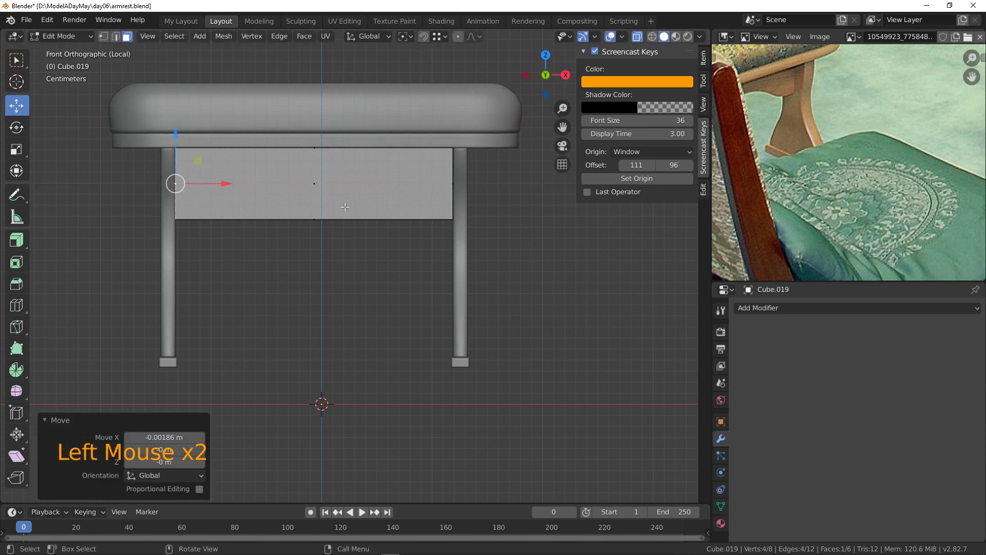
key("ctrl+r")
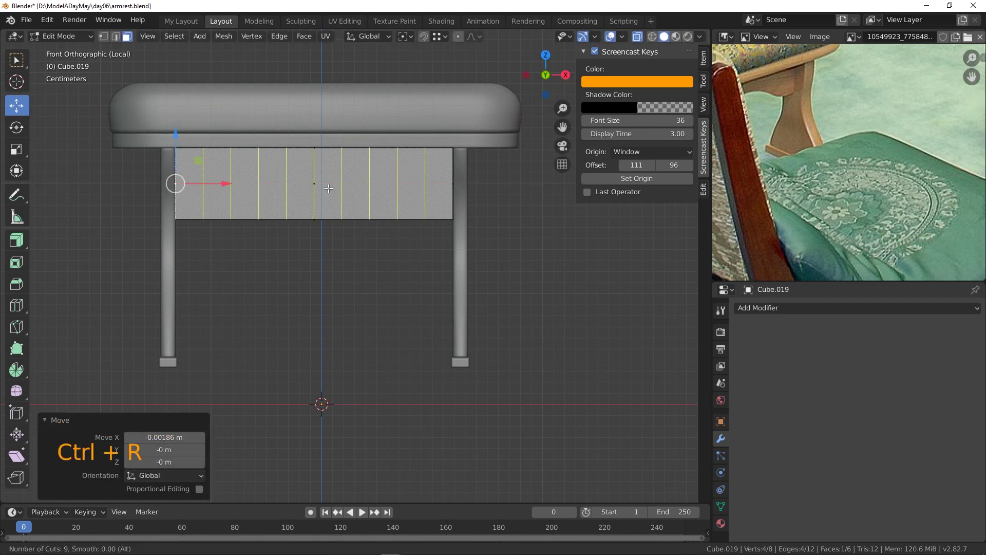
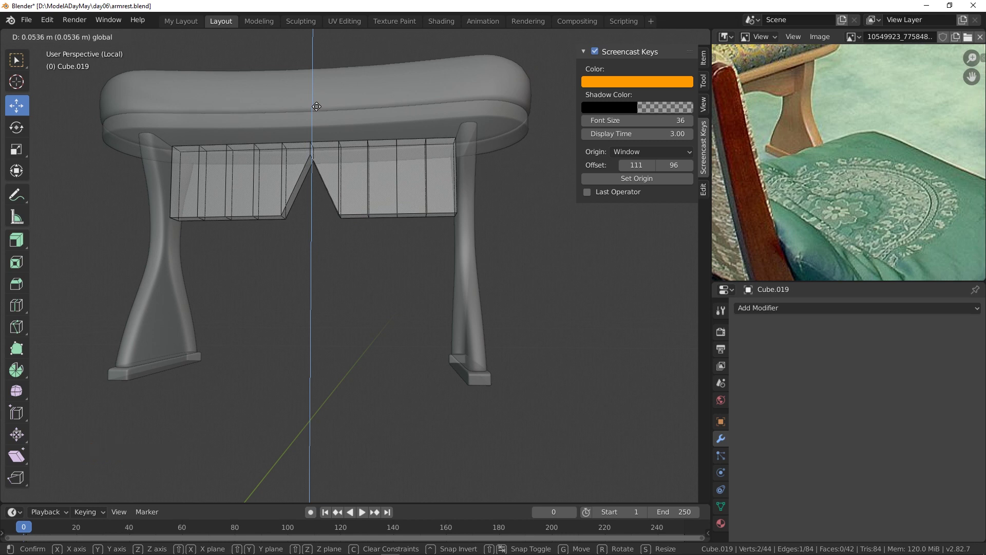
- Shape the panel's bottom into a smooth arch and flatten its top edge
key("ctrl+z")
left_click(463, 40)
left_click(310, 183)
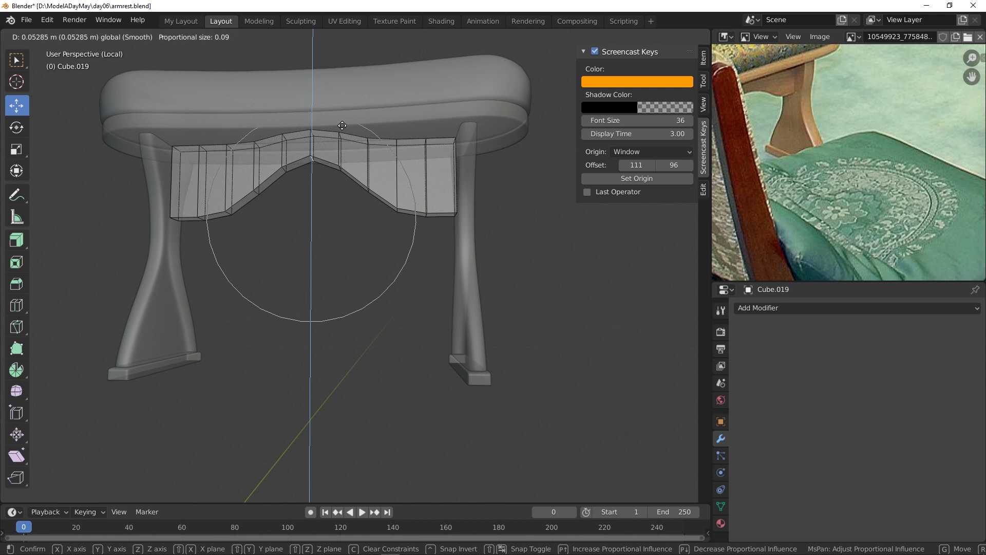
left_click(342, 123)
middle_click(329, 196)
left_click(263, 124)
left_click(362, 134)
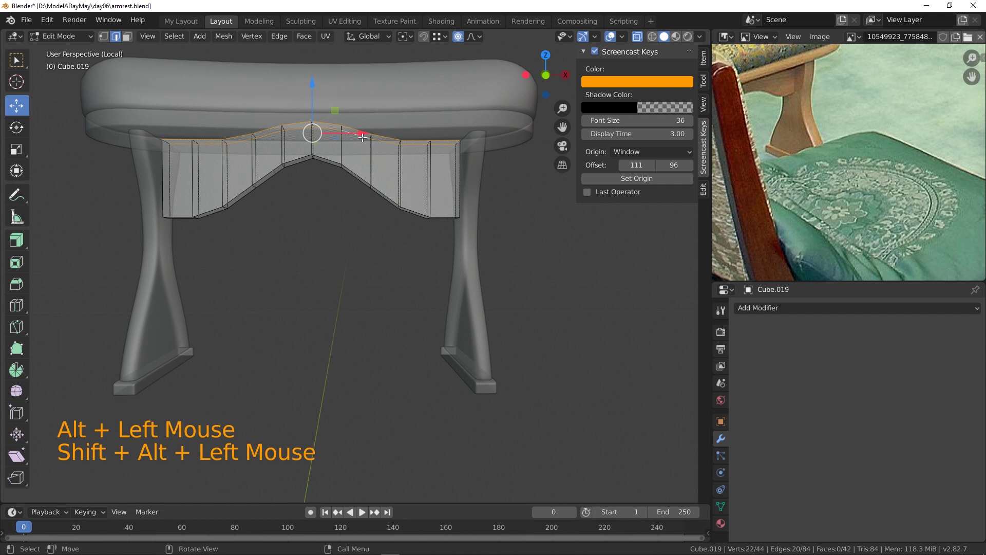
key("s")
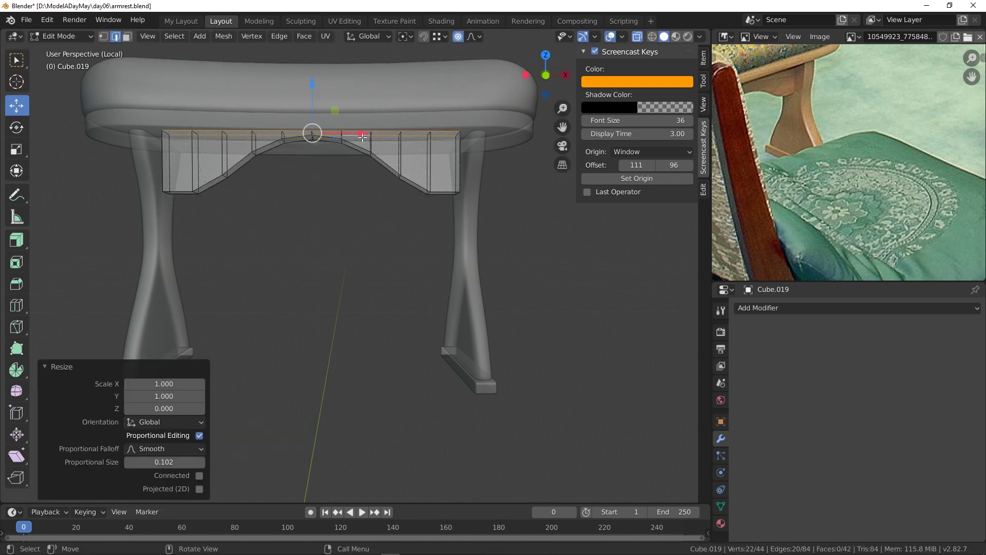
- Lower the arched bottom edge slightly for a deeper curve, checked from front view
middle_click(412, 215)
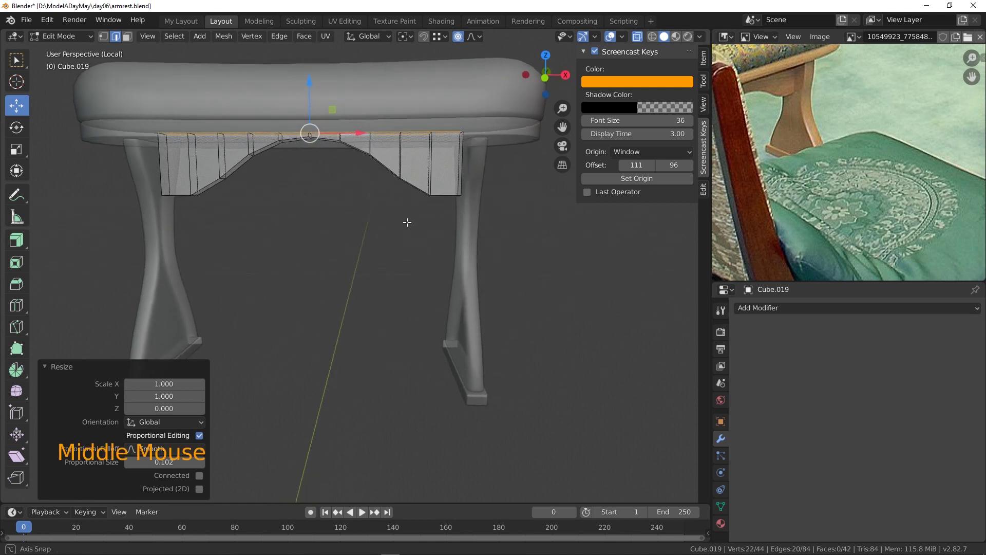
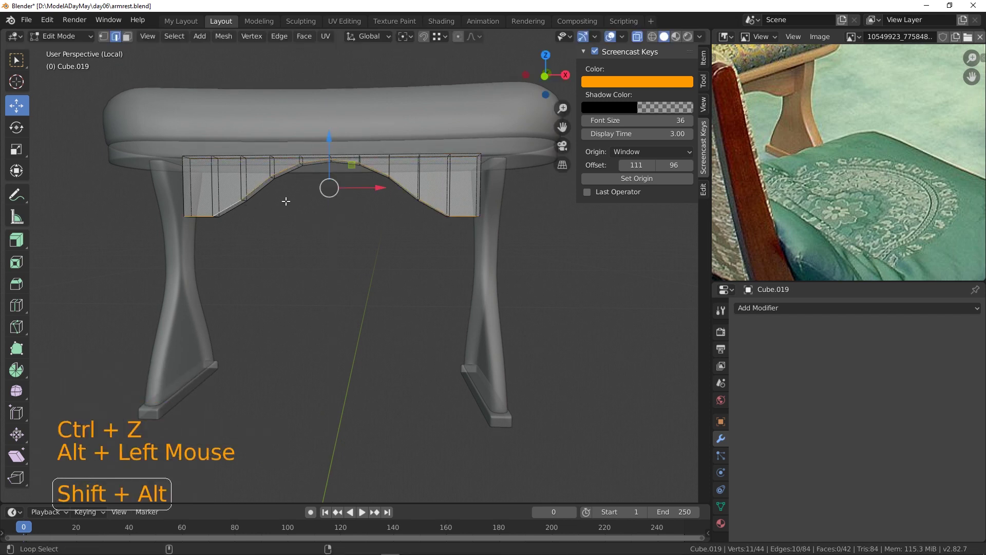
left_click(282, 172)
left_click(332, 144)
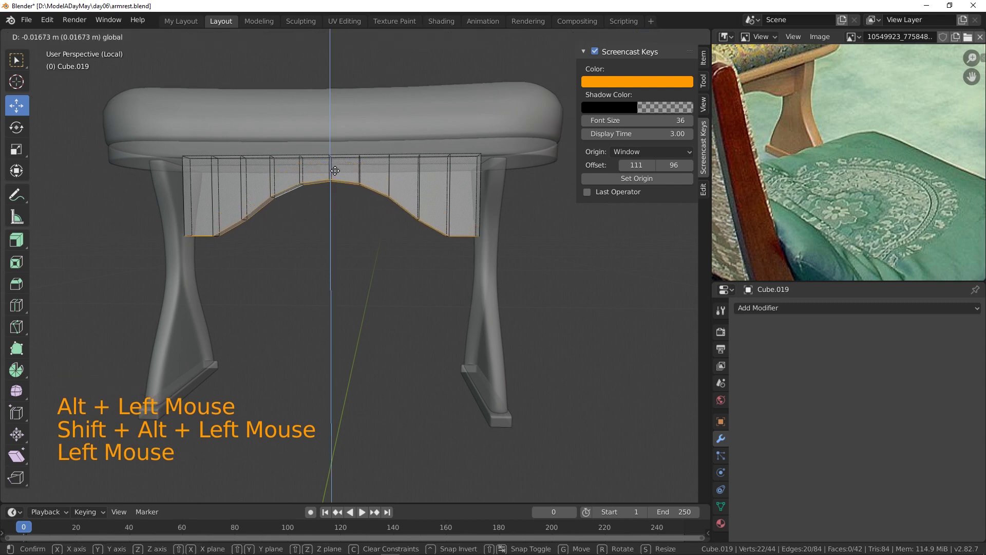
left_click(341, 150)
left_click(344, 154)
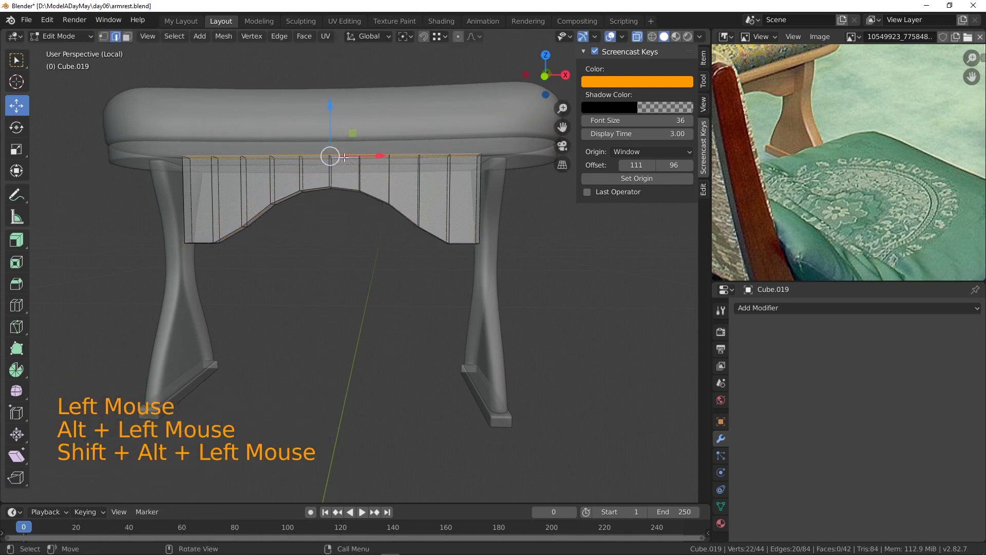
key("KP_1")
- Review the panel's top edge and lower corner and orbit to inspect the arch
scroll("up", 3)
left_click(324, 78)
scroll("up", 3)
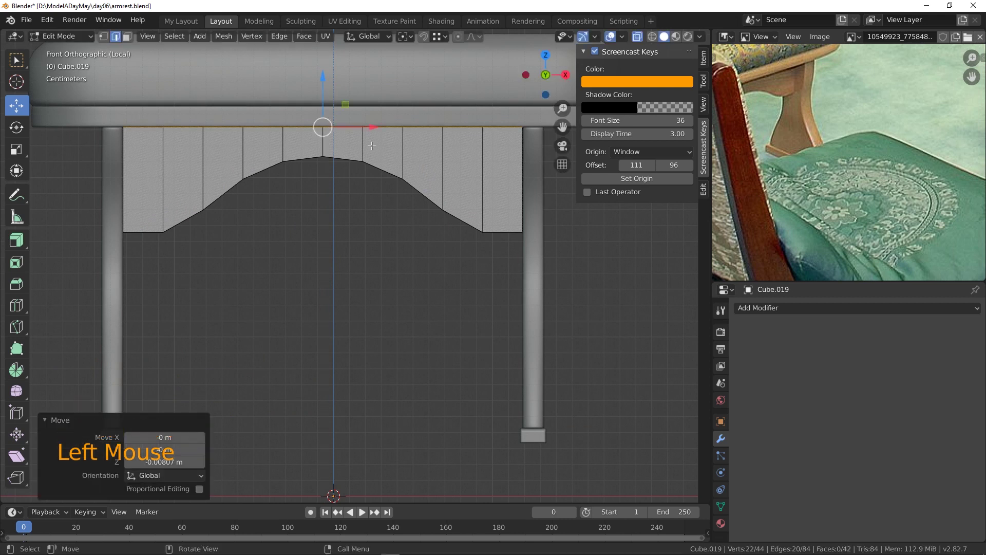
left_click(489, 245)
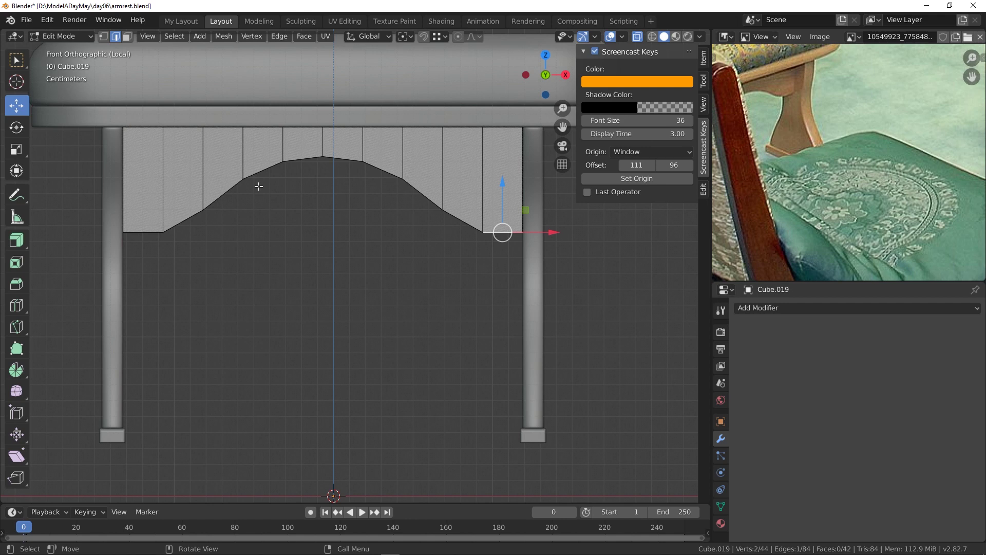
scroll("down", 3)
middle_click(409, 229)
middle_click(367, 197)
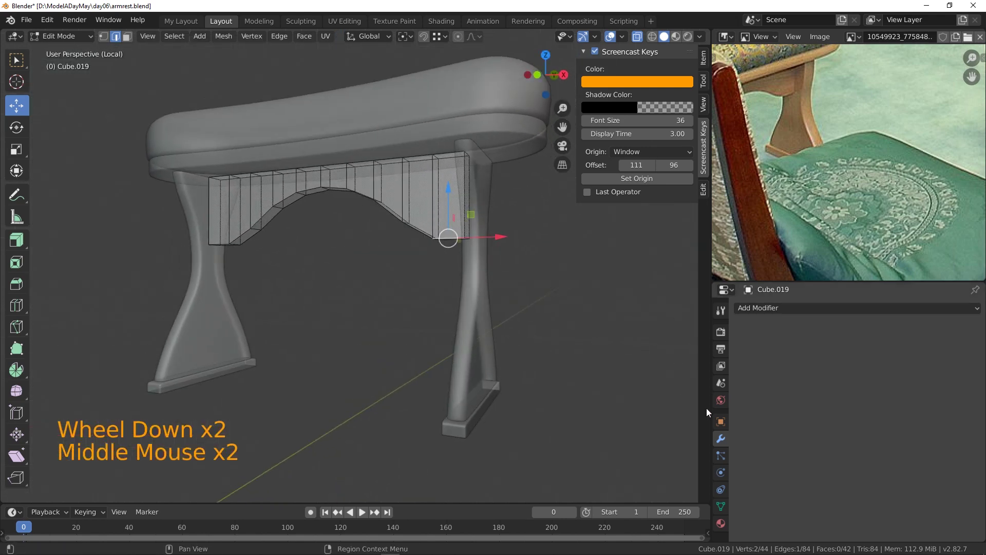
- Add a Subdivision Surface modifier to the apron panel to smooth it
left_click(768, 309)
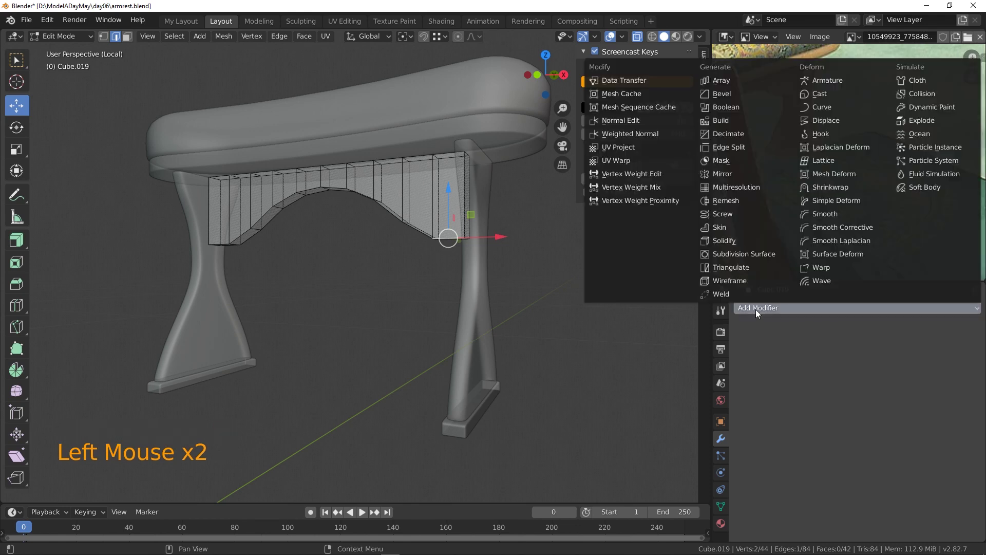
left_click(363, 201)
middle_click(364, 201)
middle_click(430, 188)
scroll("up", 3)
scroll("up", 3)
- Add support edge loops near the panel's end and along the arch, undoing misplaced attempts
key("ctrl+r")
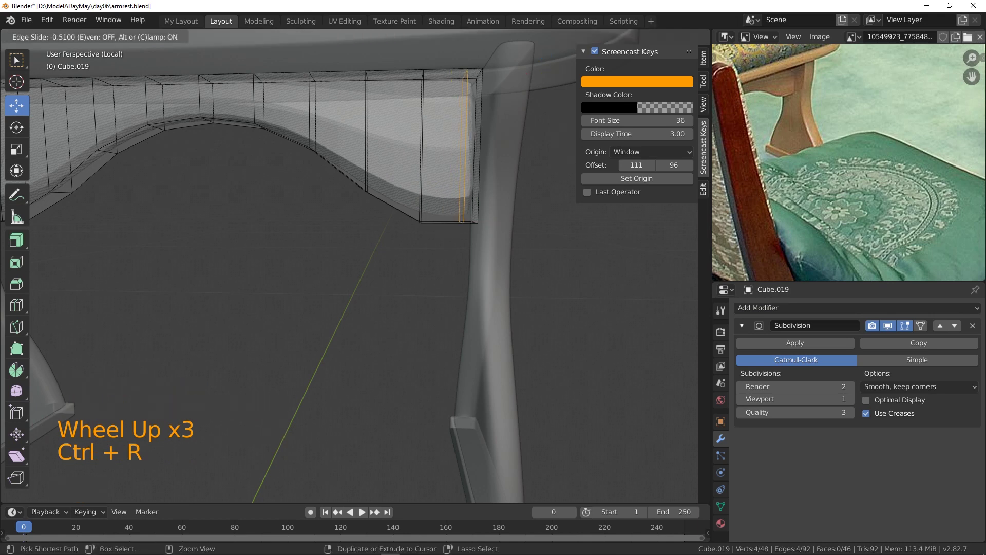
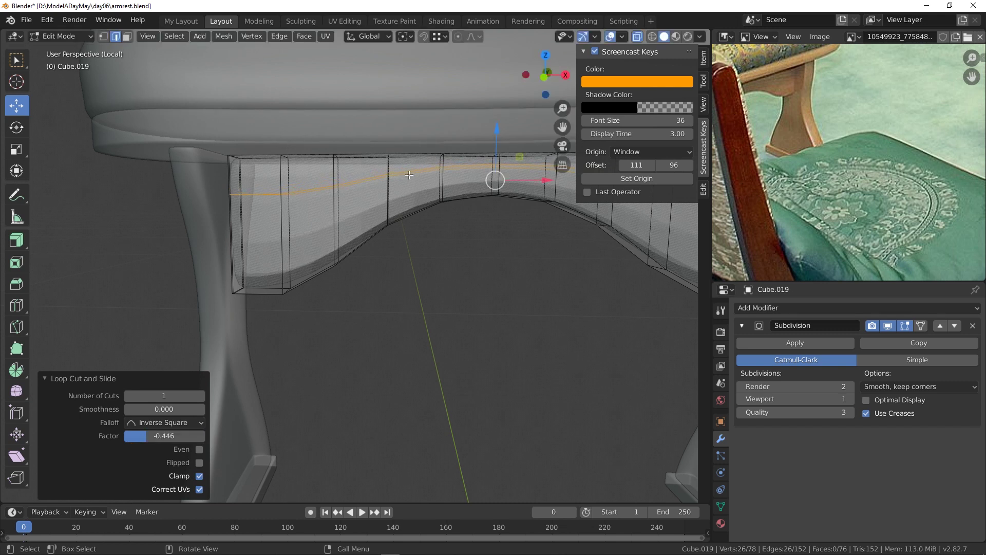
left_click(203, 451)
left_click(205, 468)
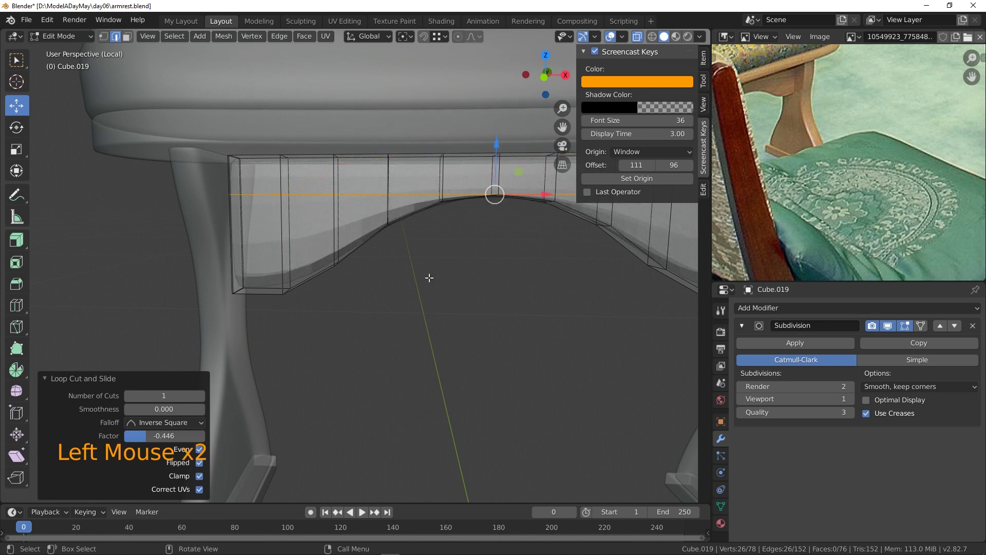
left_click(495, 148)
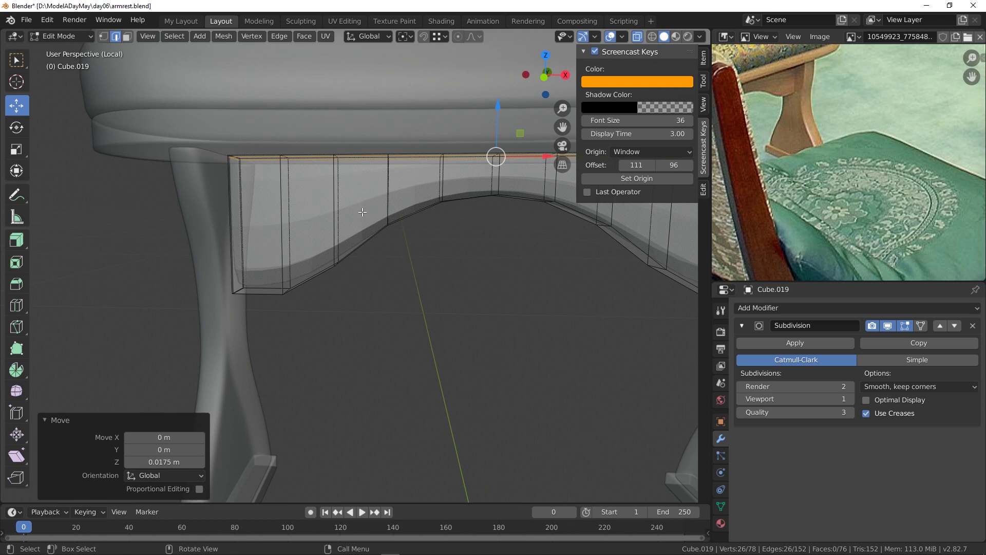
key("ctrl+r")
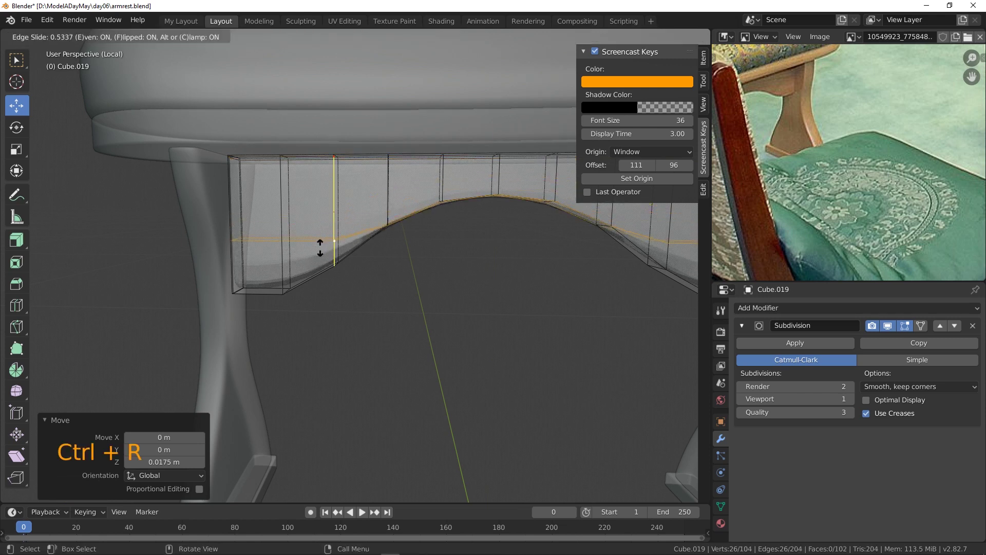
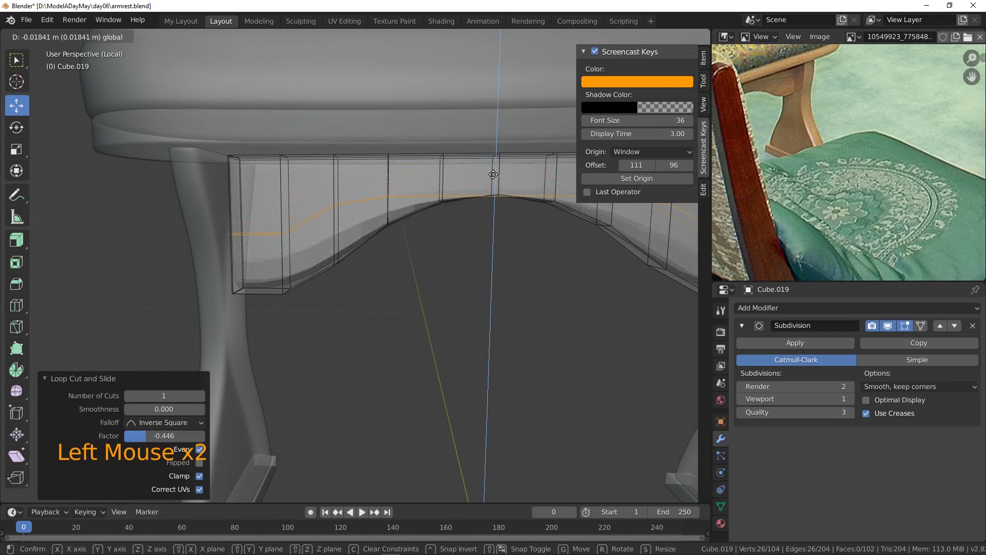
key("ctrl+z")
key("ctrl+z")
key("ctrl+z")
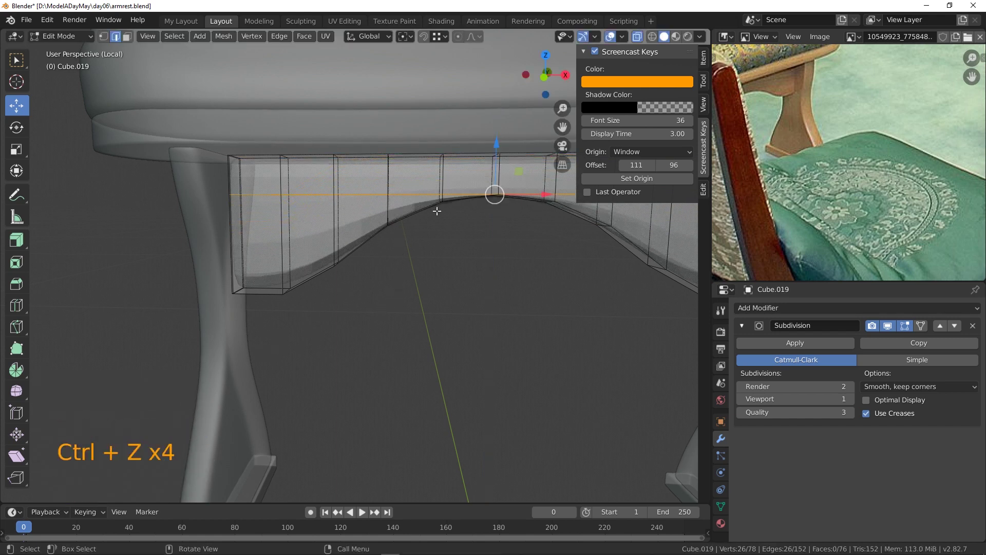
key("ctrl+z")
- Add a loop close to the arch and one through the panel's thickness, then bevel it
key("ctrl+r")
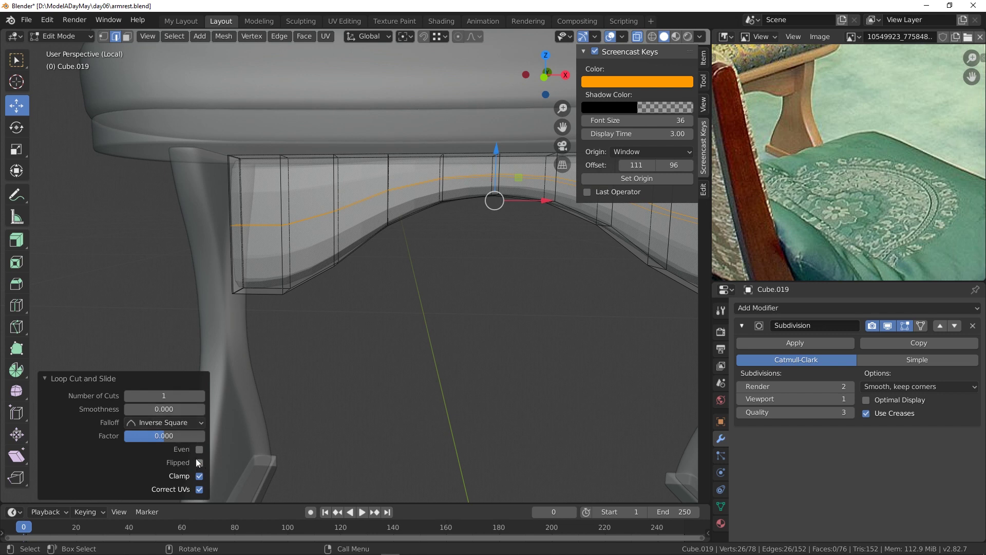
left_click(207, 451)
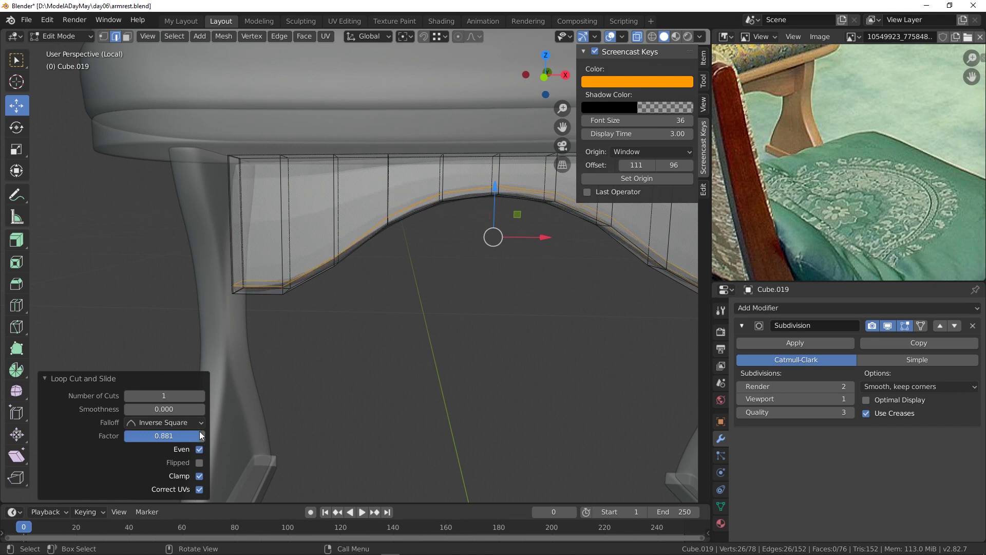
middle_click(428, 307)
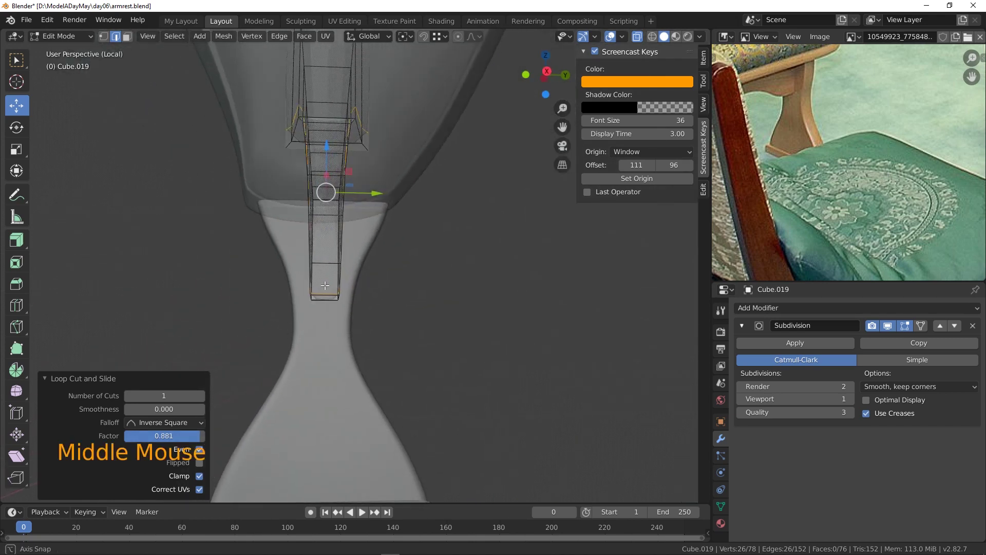
key("ctrl+r")
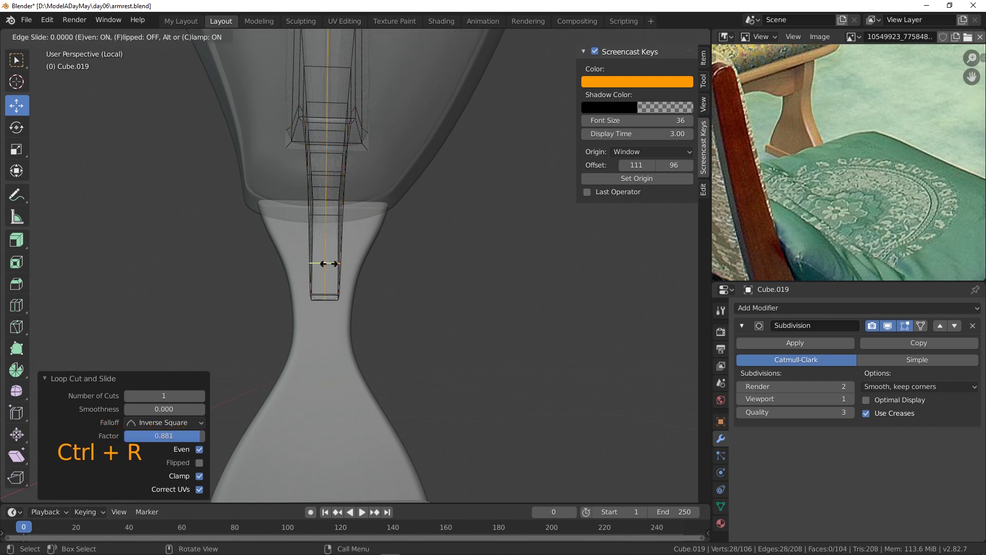
key("ctrl+b")
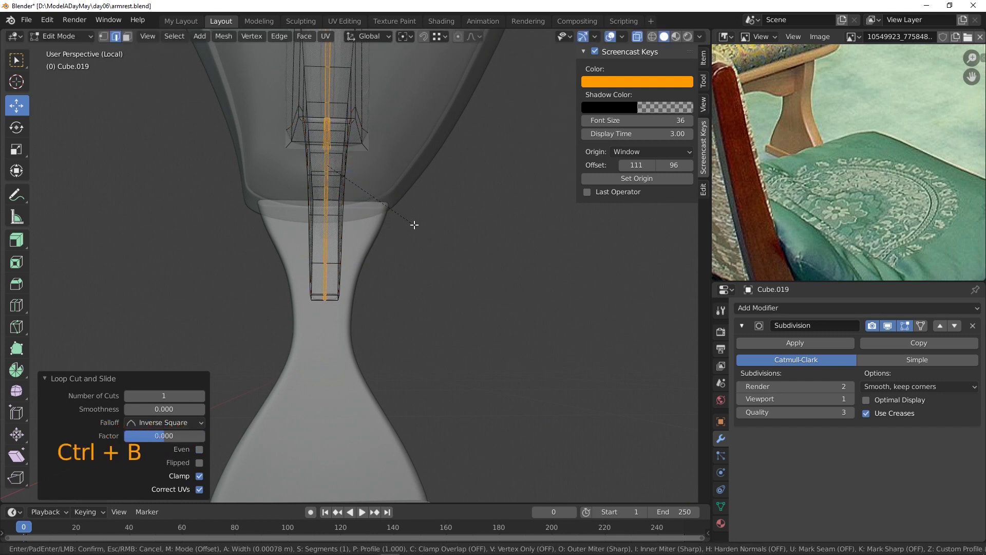
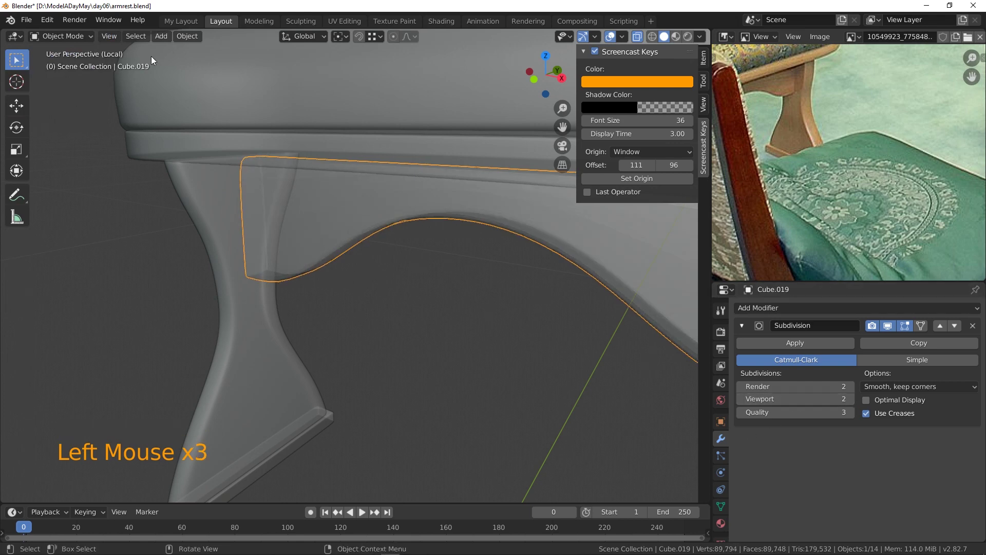
- Raise the Subdivision modifier's viewport level to 2 and inspect the smoothed panel
left_click(638, 36)
middle_click(423, 272)
scroll("down", 3)
right_click(606, 243)
scroll("down", 3)
middle_click(584, 308)
scroll("down", 3)
middle_click(538, 330)
- Leave local view to show the whole armrest and render the final textured image
key("KP_Divide")
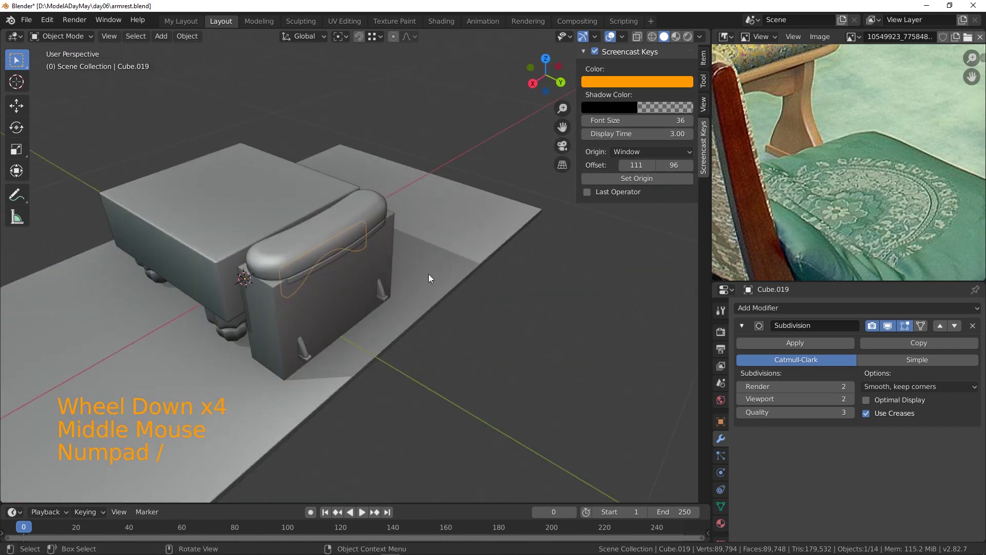
left_click(388, 239)
key("Delete")
middle_click(380, 272)
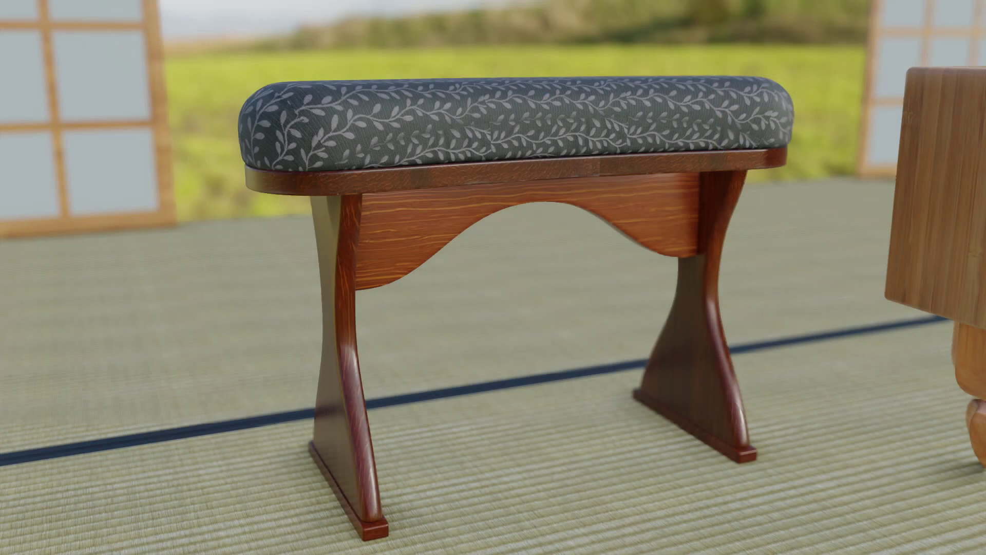